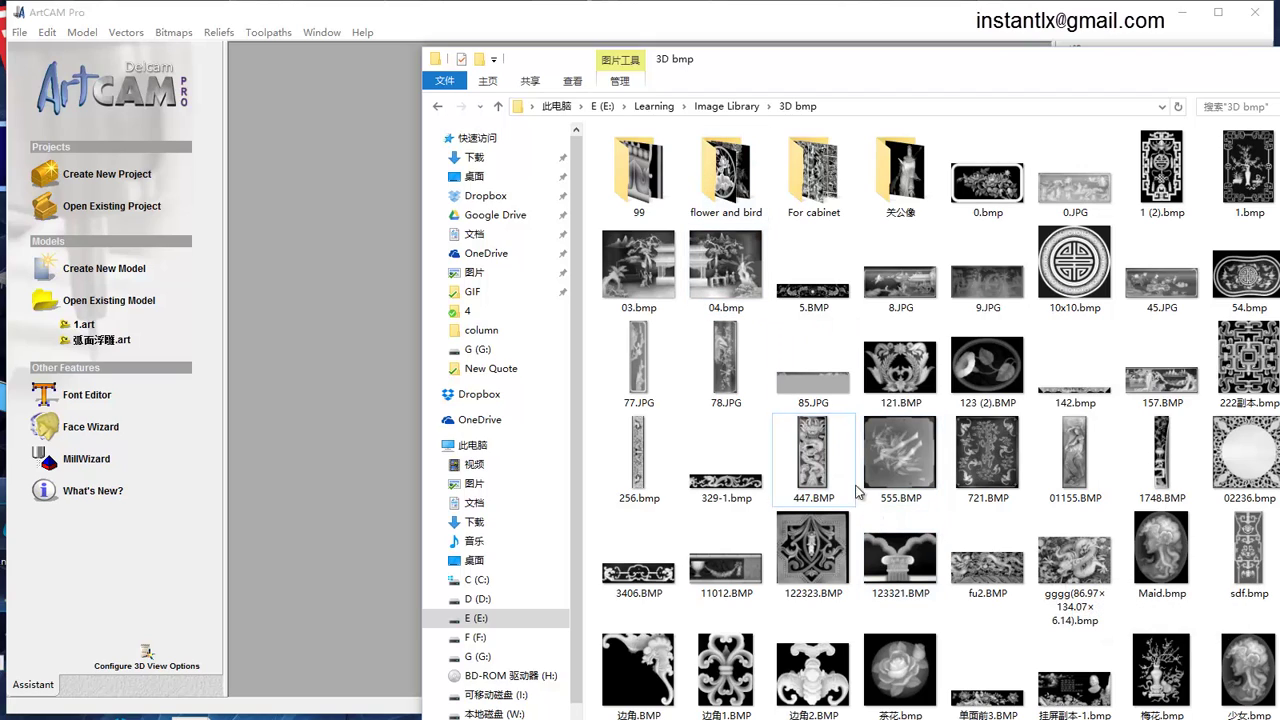
Load 447.BMP as a new model sized from the image, 200 mm wide
left_click(834, 460)
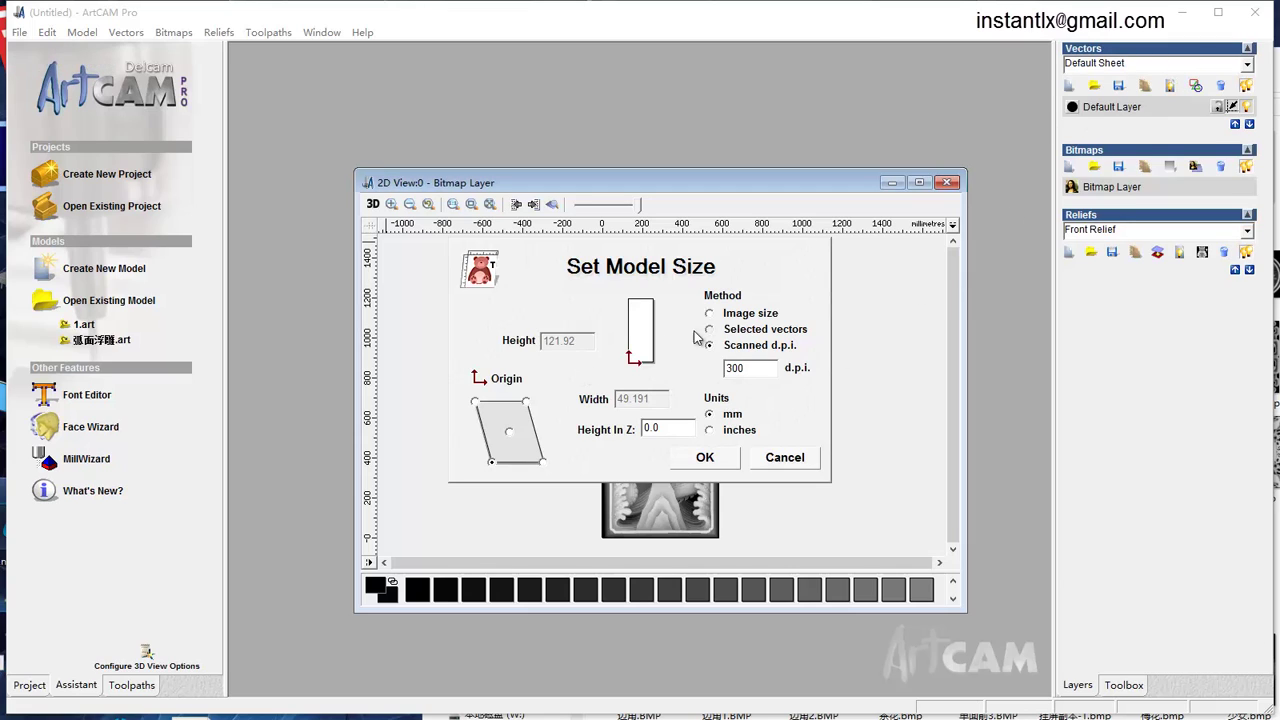
left_click(719, 316)
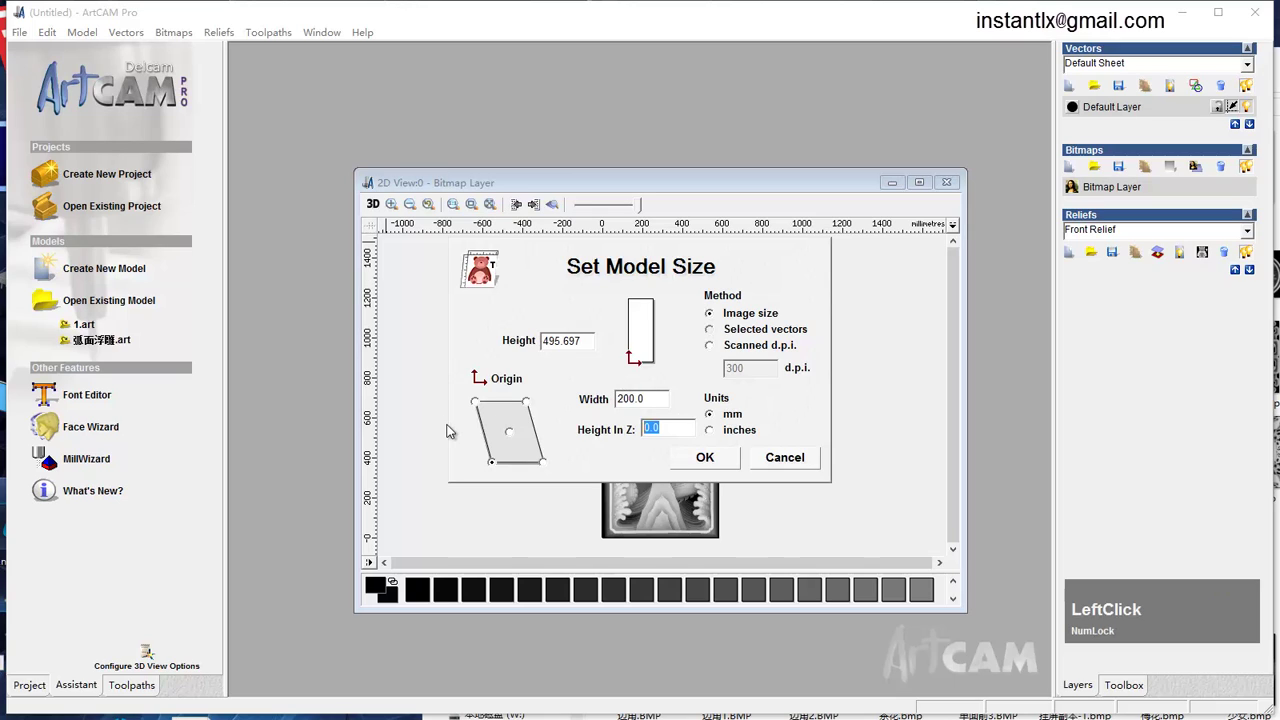
left_click(716, 466)
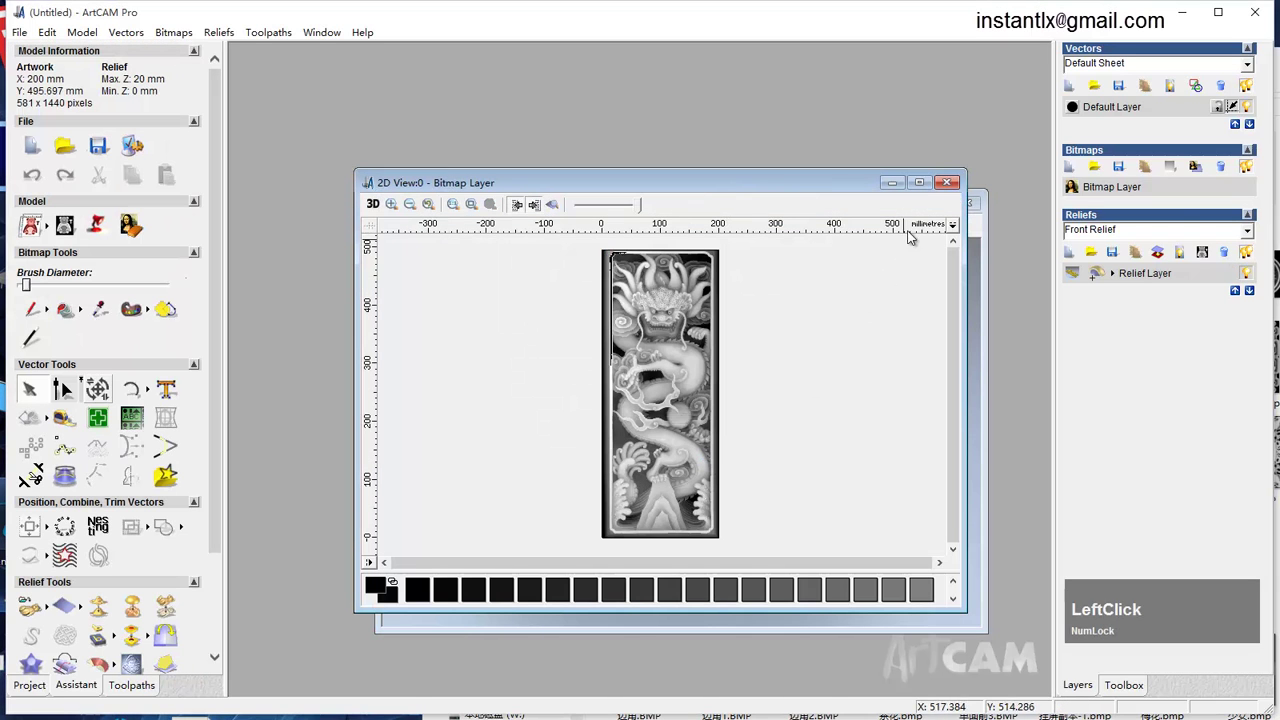
View the dragon relief in 3D and zoom in and out to inspect it
left_click(932, 187)
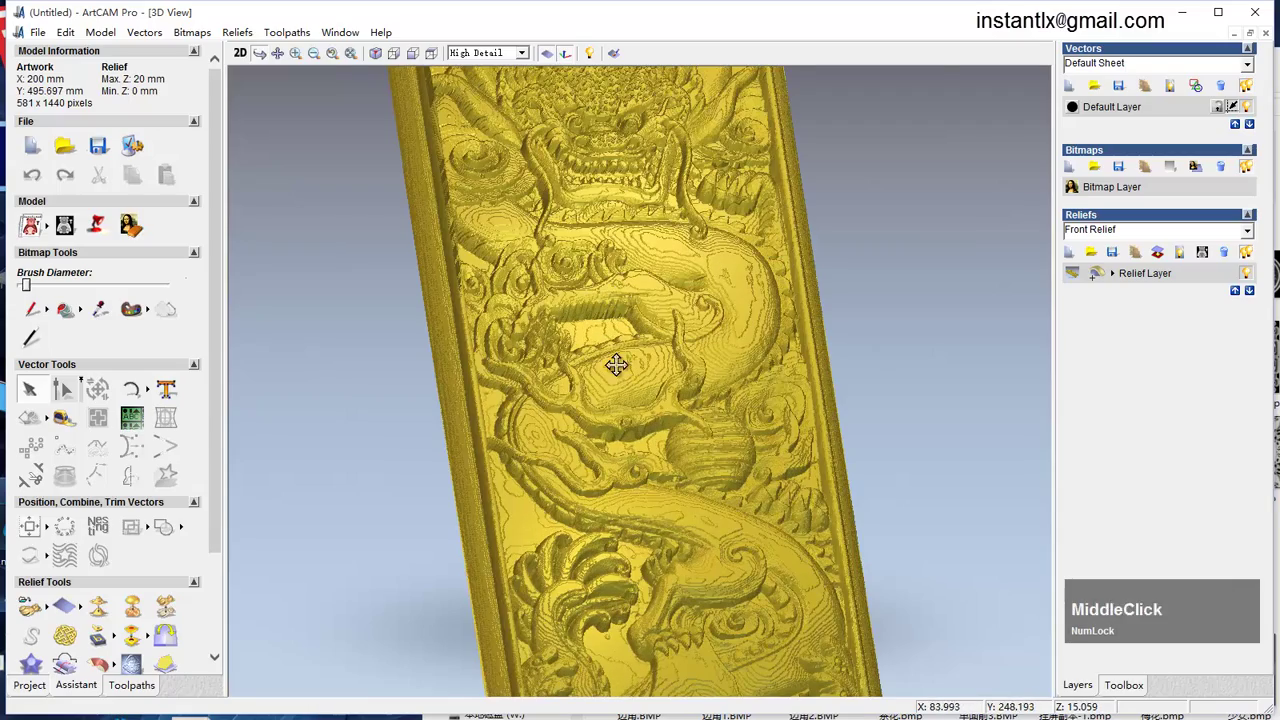
scroll("up", 3)
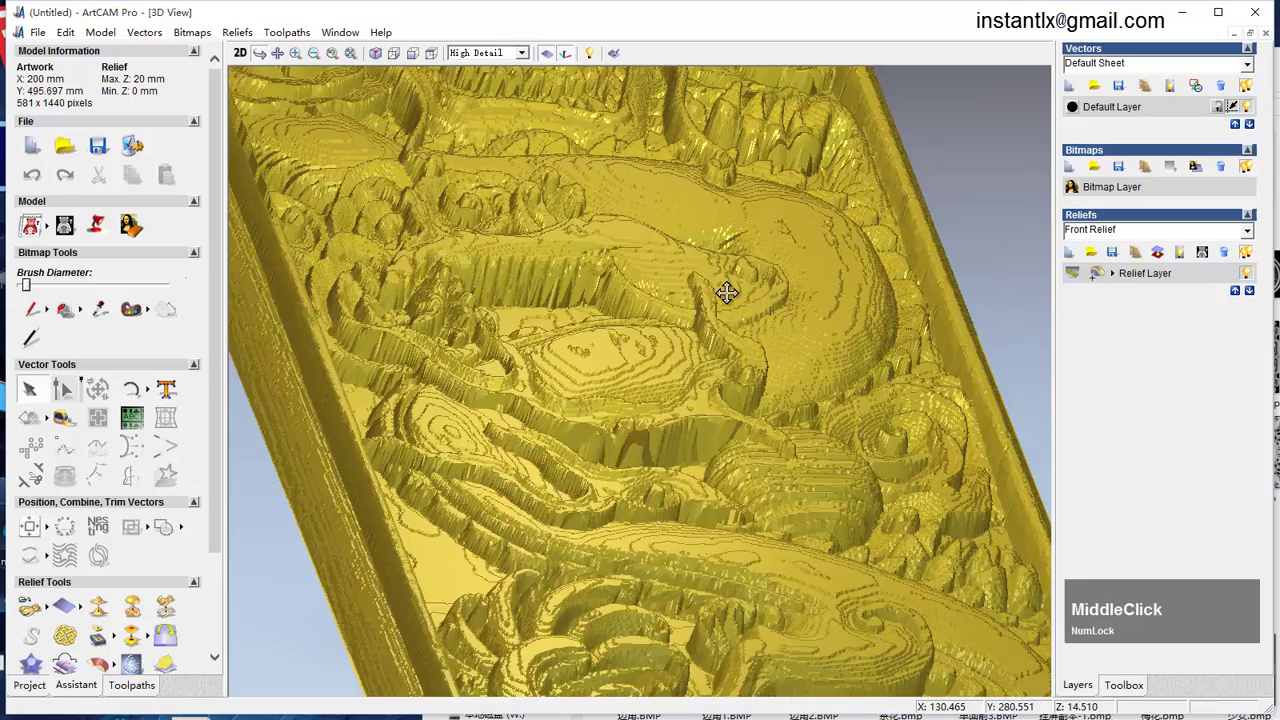
scroll("down", 3)
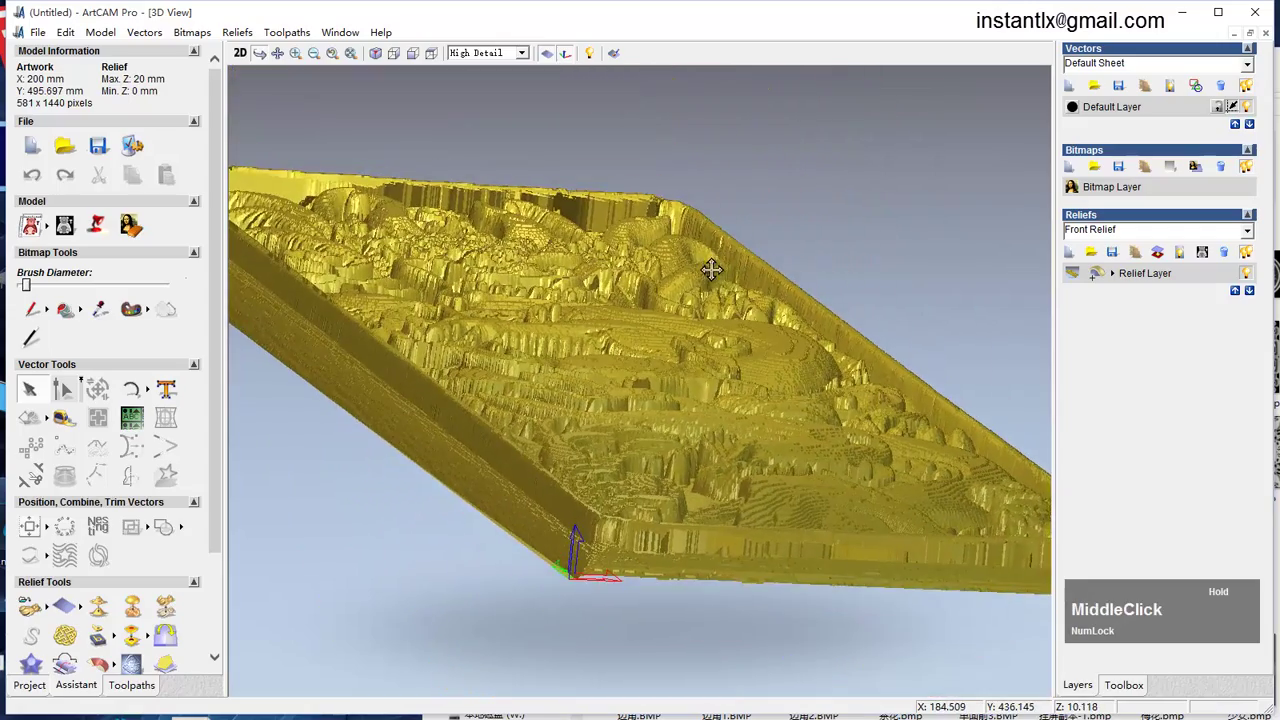
Smooth the whole relief layer with 3 passes and return to the 2D view
middle_click(505, 364)
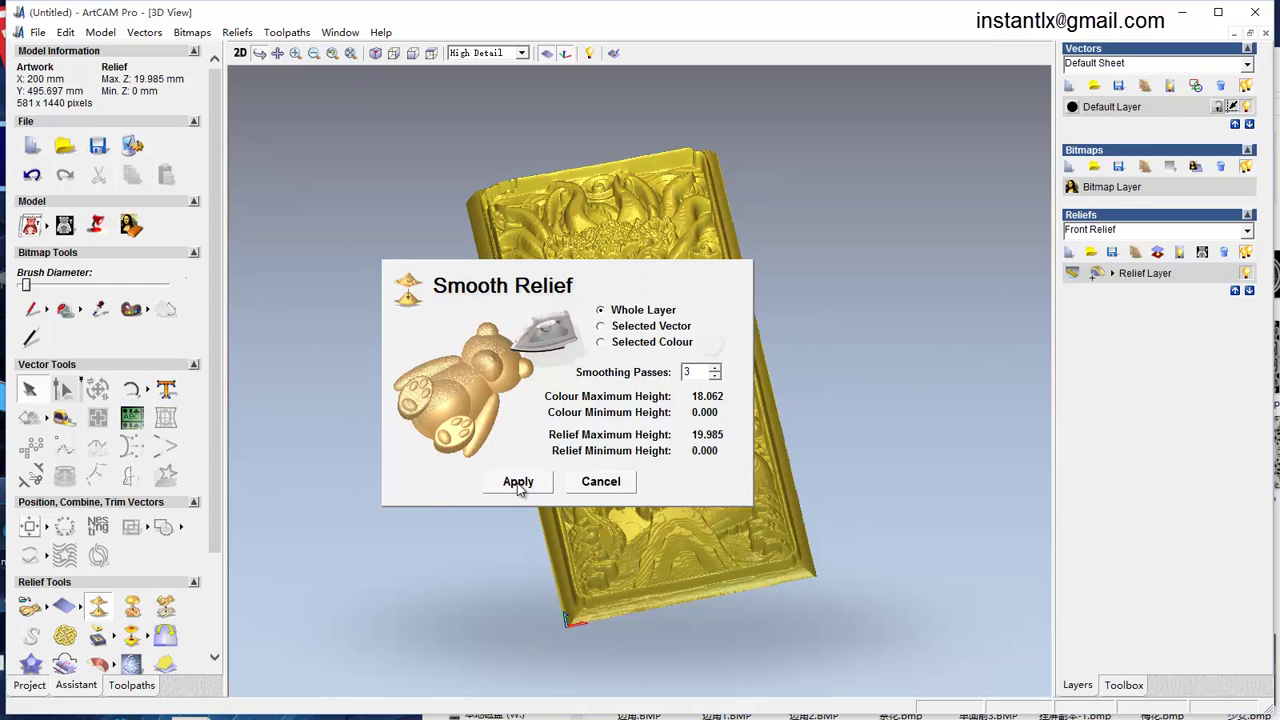
left_click(589, 279)
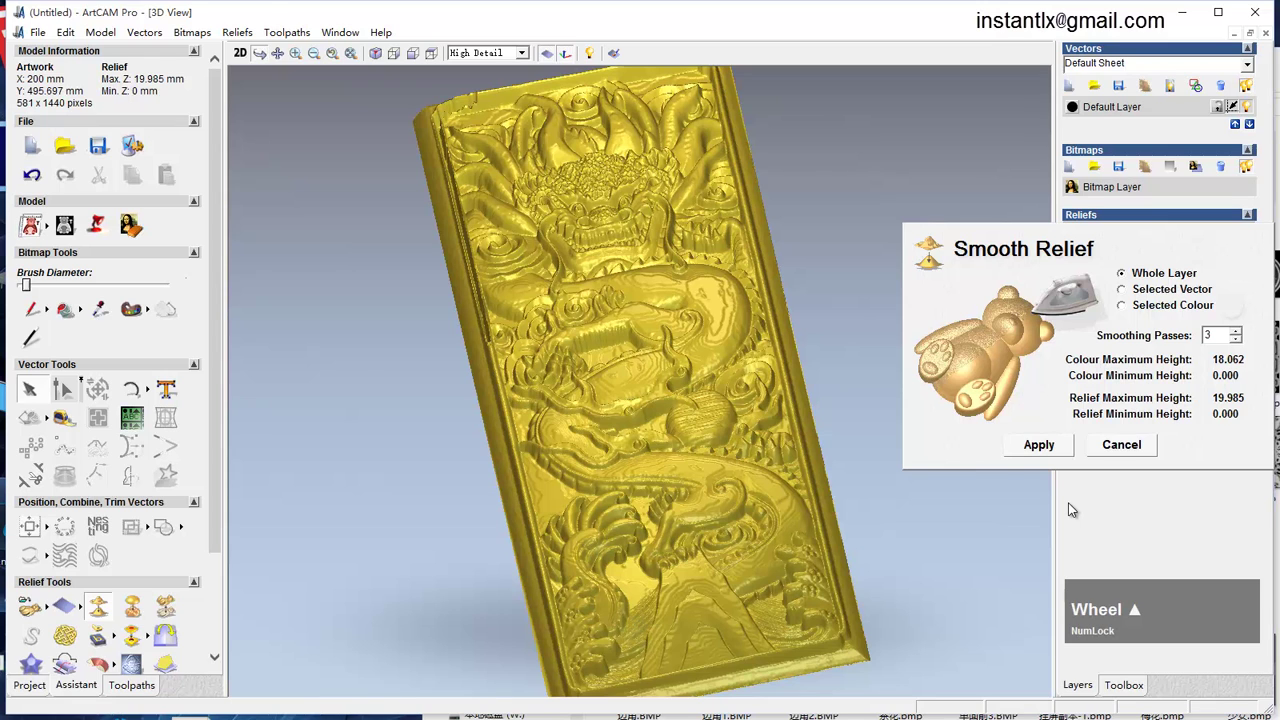
left_click(768, 325)
left_click(243, 51)
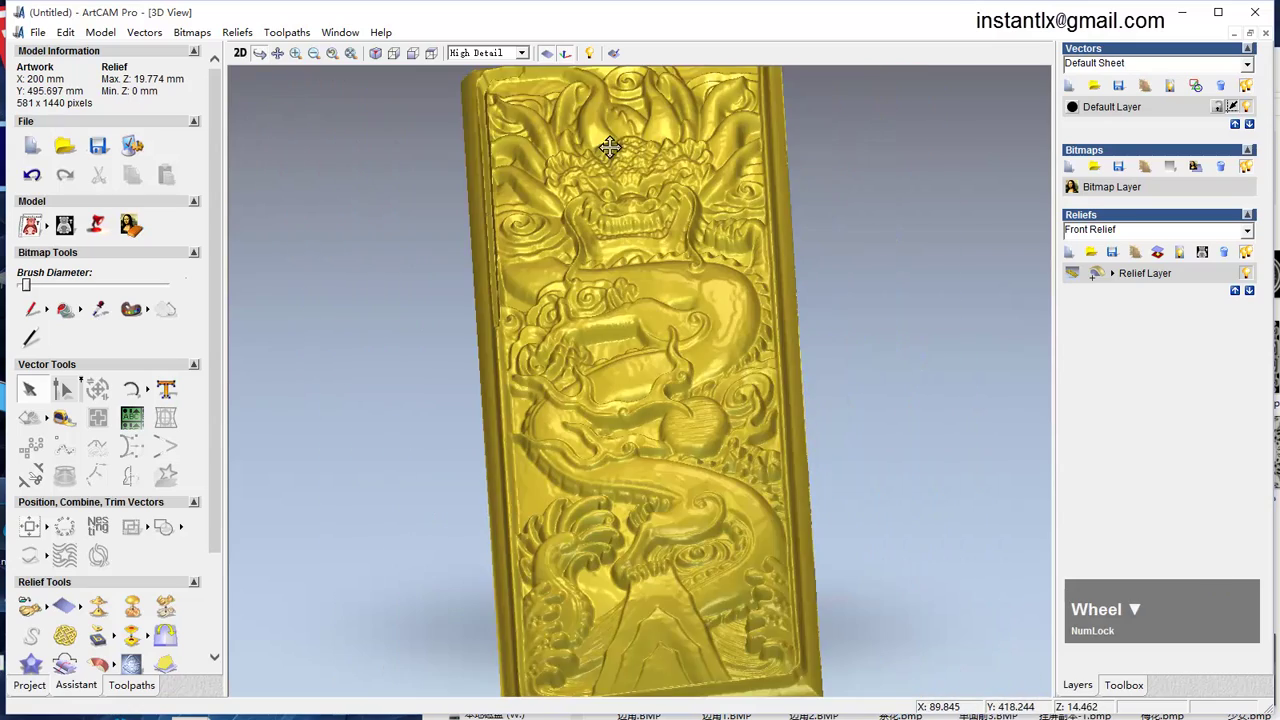
left_click(252, 60)
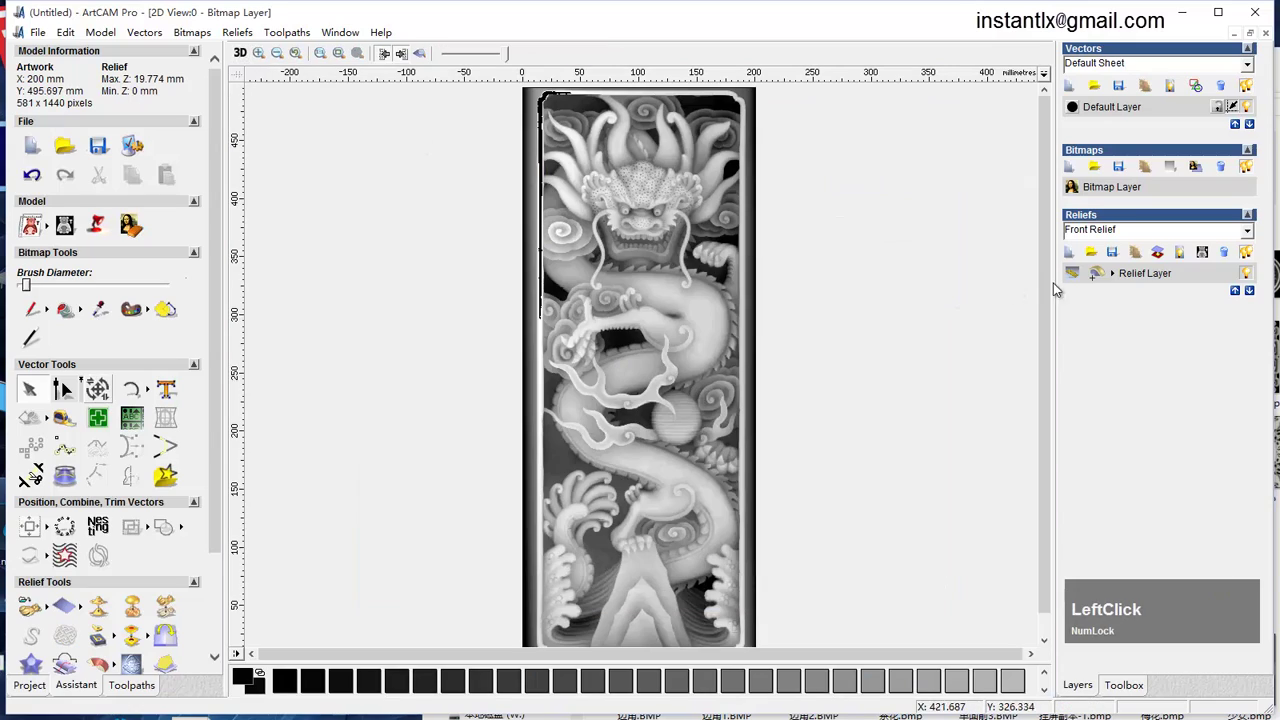
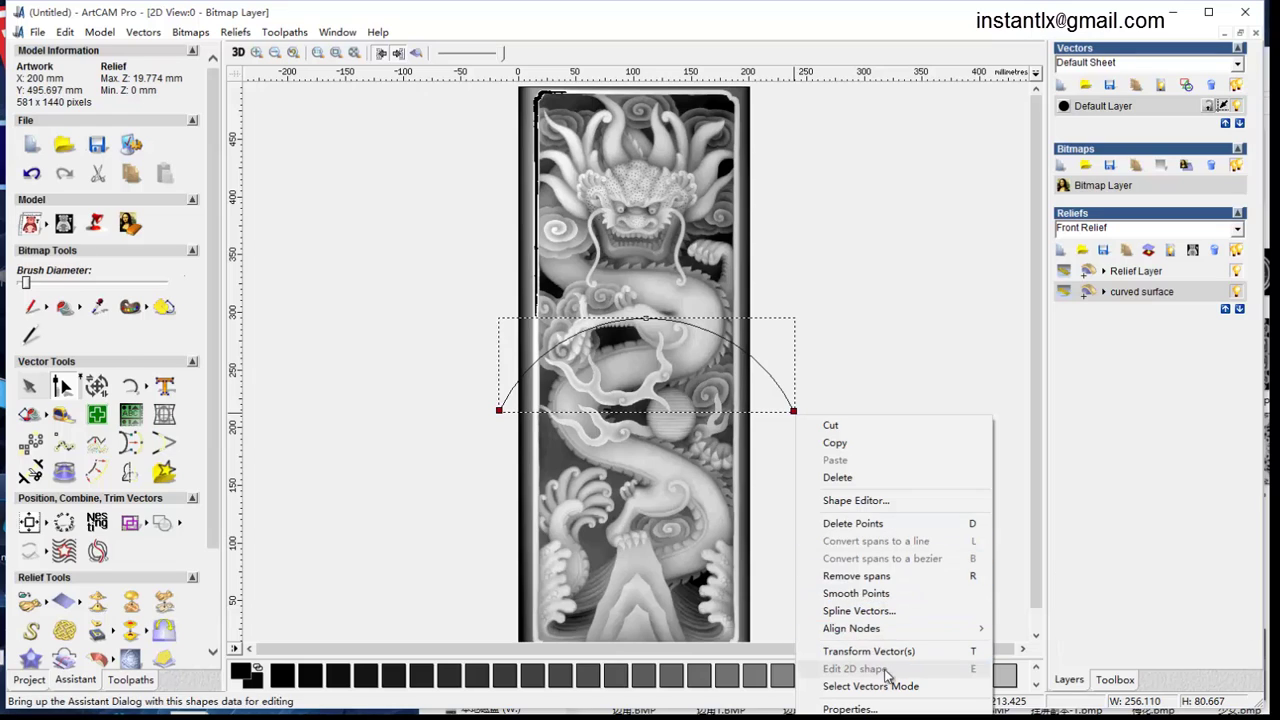
Resize the arc vector to 200 mm wide via Transform Vector(s)
left_click(1036, 653)
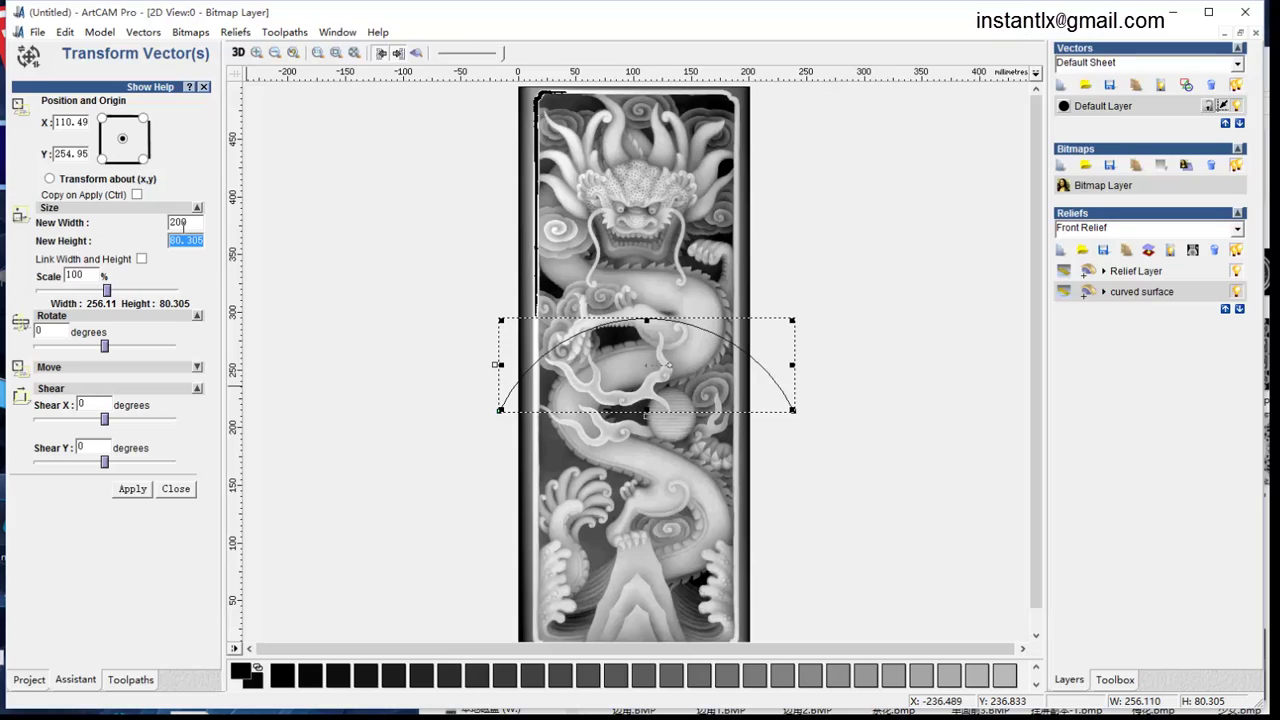
Draw a vertical polyline centred on the dragon panel as the drive curve for Extrude
left_click(140, 497)
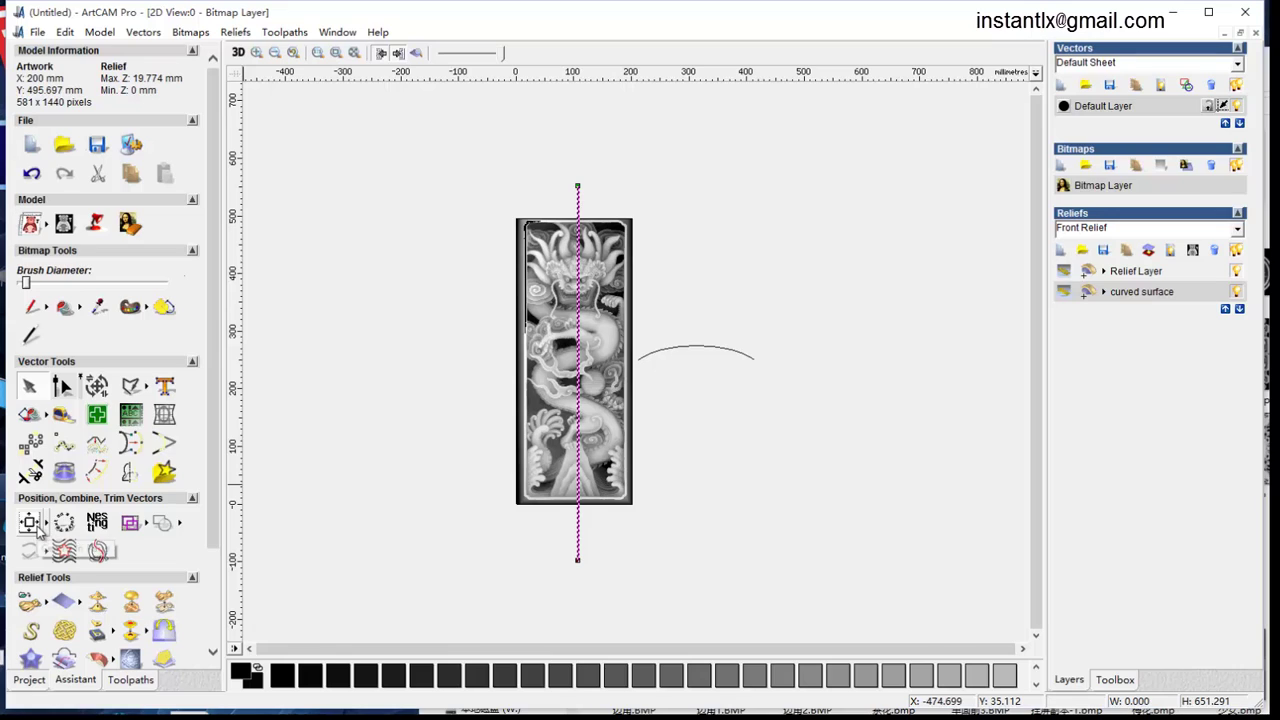
left_click(43, 532)
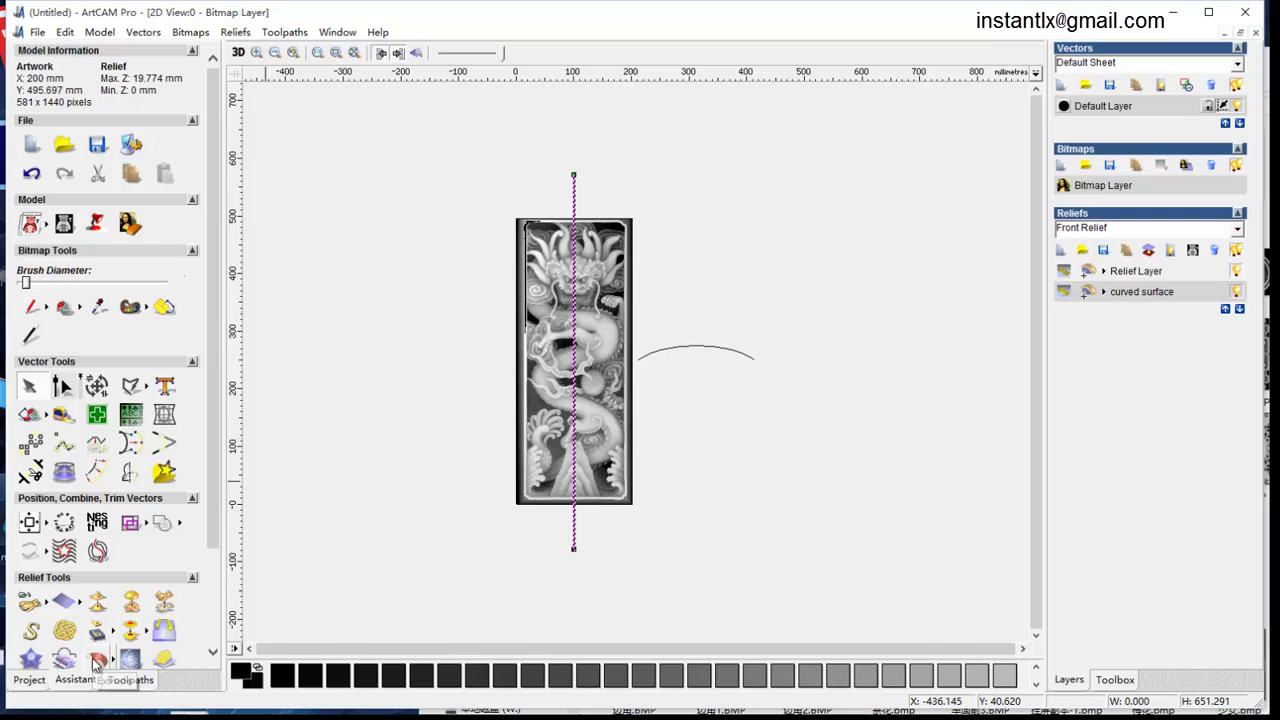
left_click(100, 661)
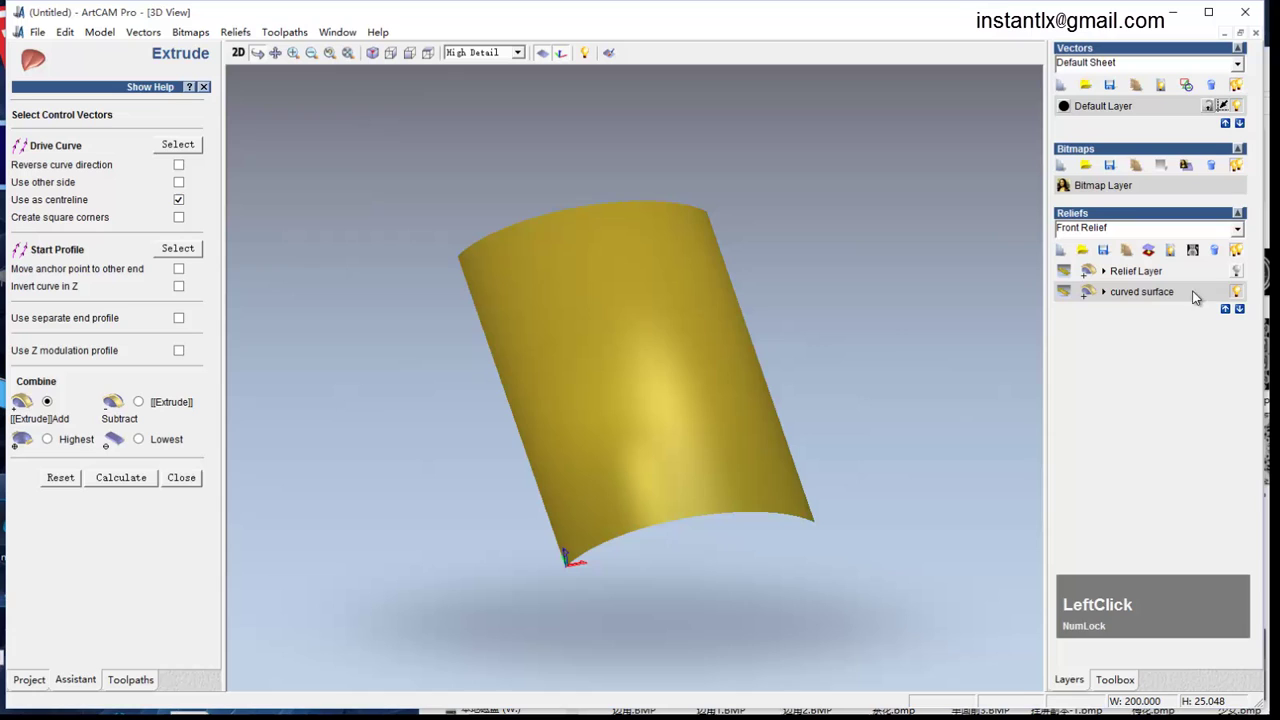
Show the dragon relief layer again over the extruded curved surface
left_click(1248, 279)
middle_click(663, 485)
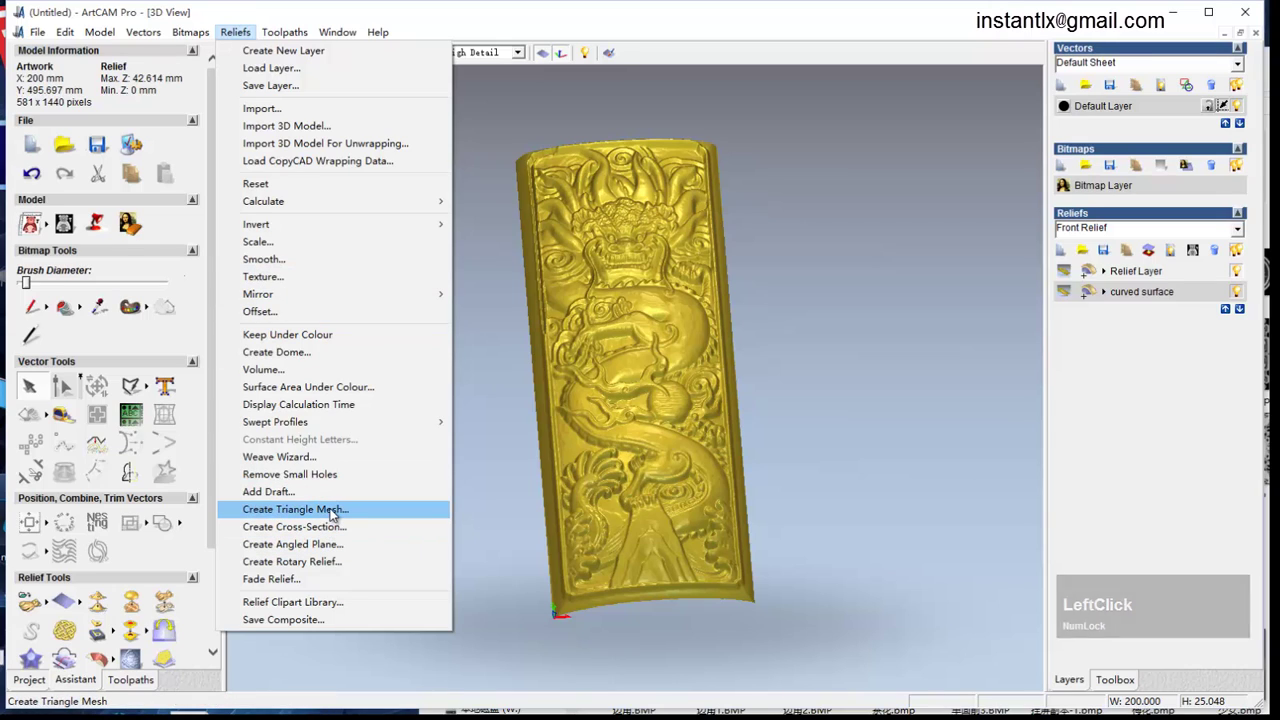
Create a triangle mesh closed with a flat plane and save it as curved relief.dmt
left_click(337, 511)
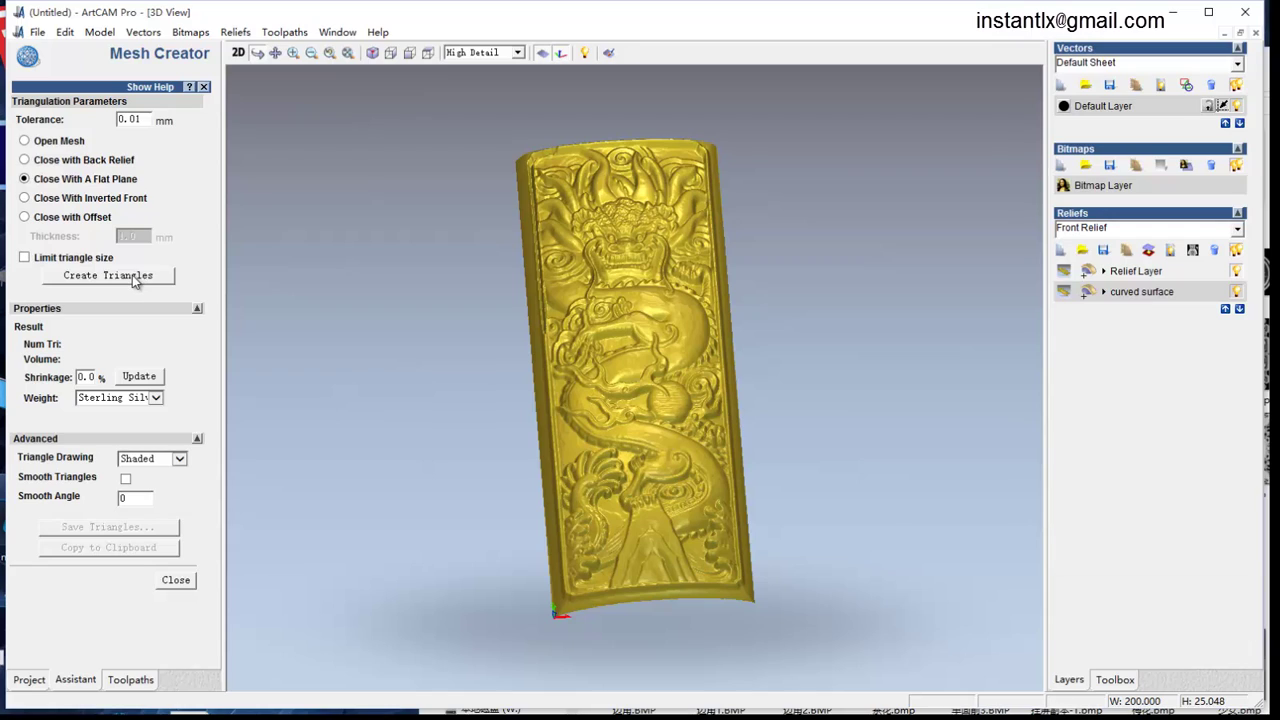
left_click(138, 281)
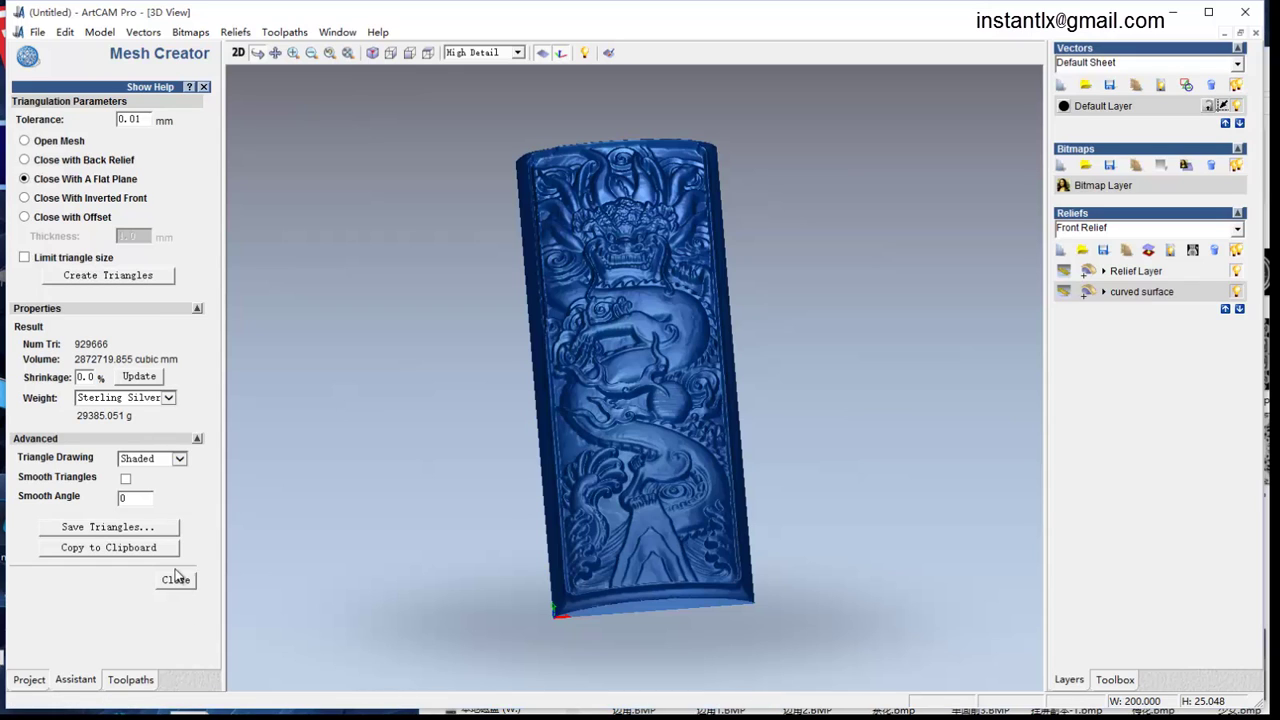
left_click(134, 525)
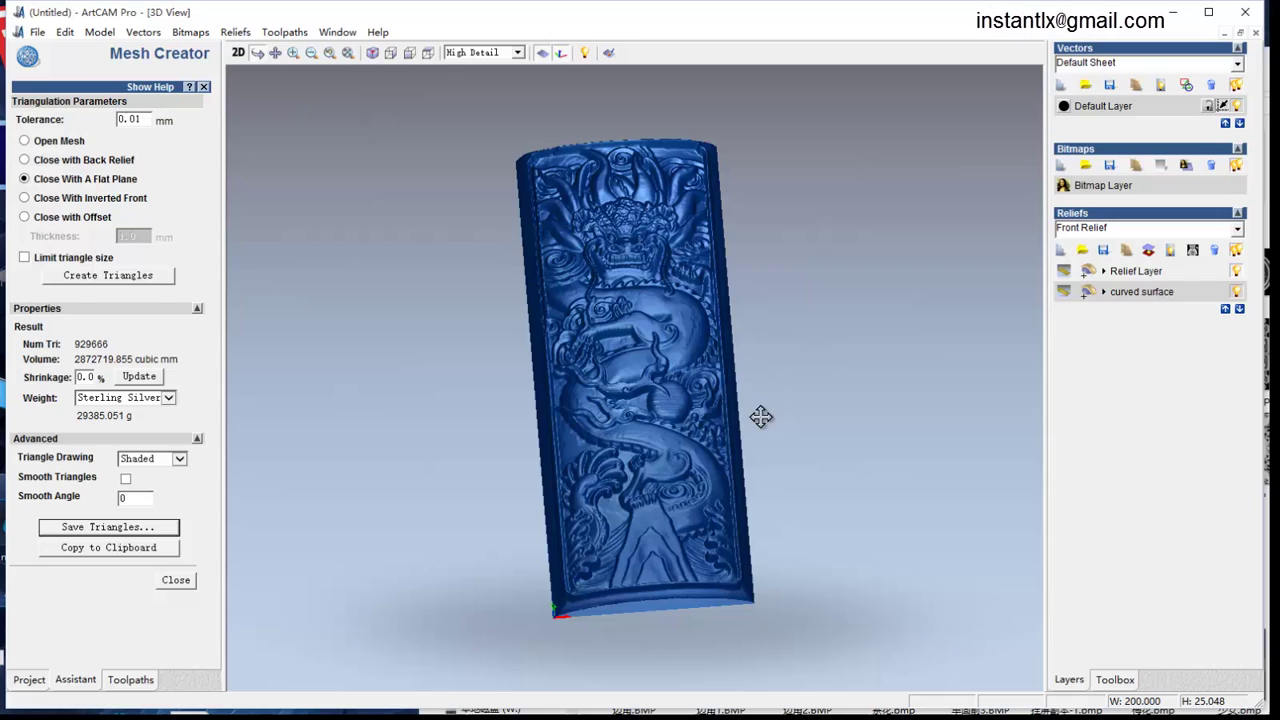
left_click(60, 324)
Import the saved curved relief.dmt triangle mesh into the Models list
right_click(55, 322)
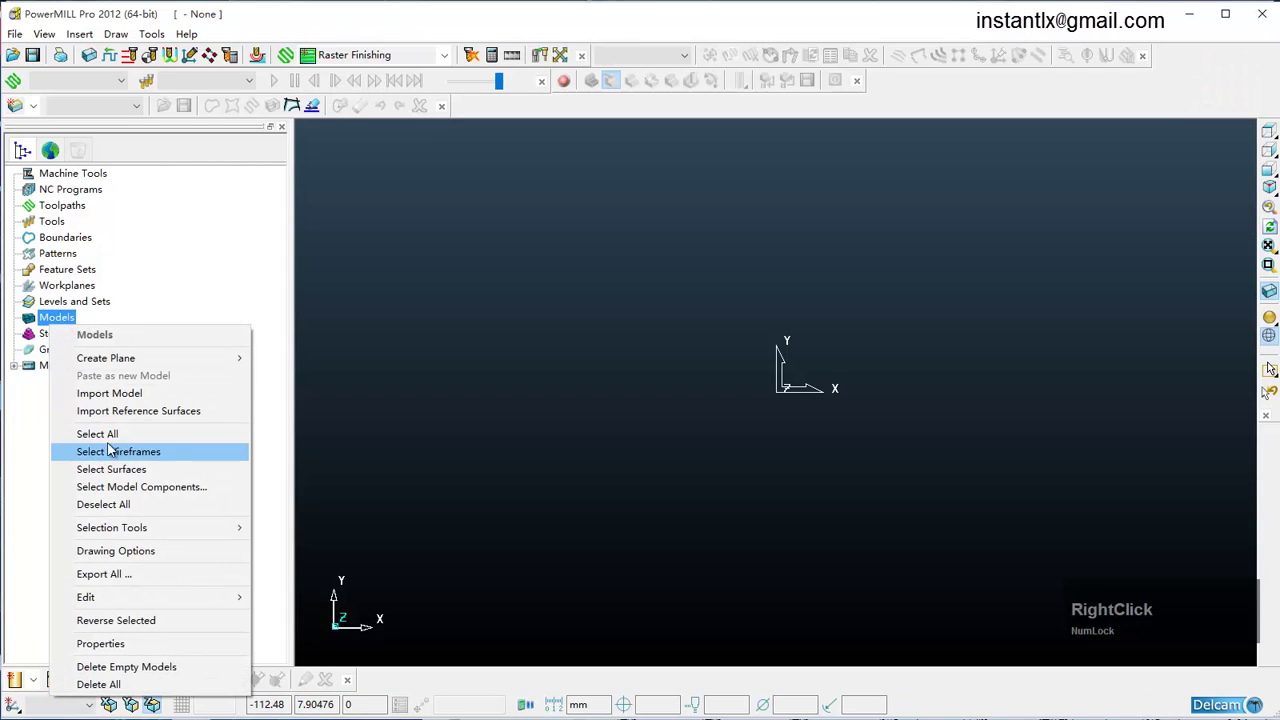
left_click(136, 400)
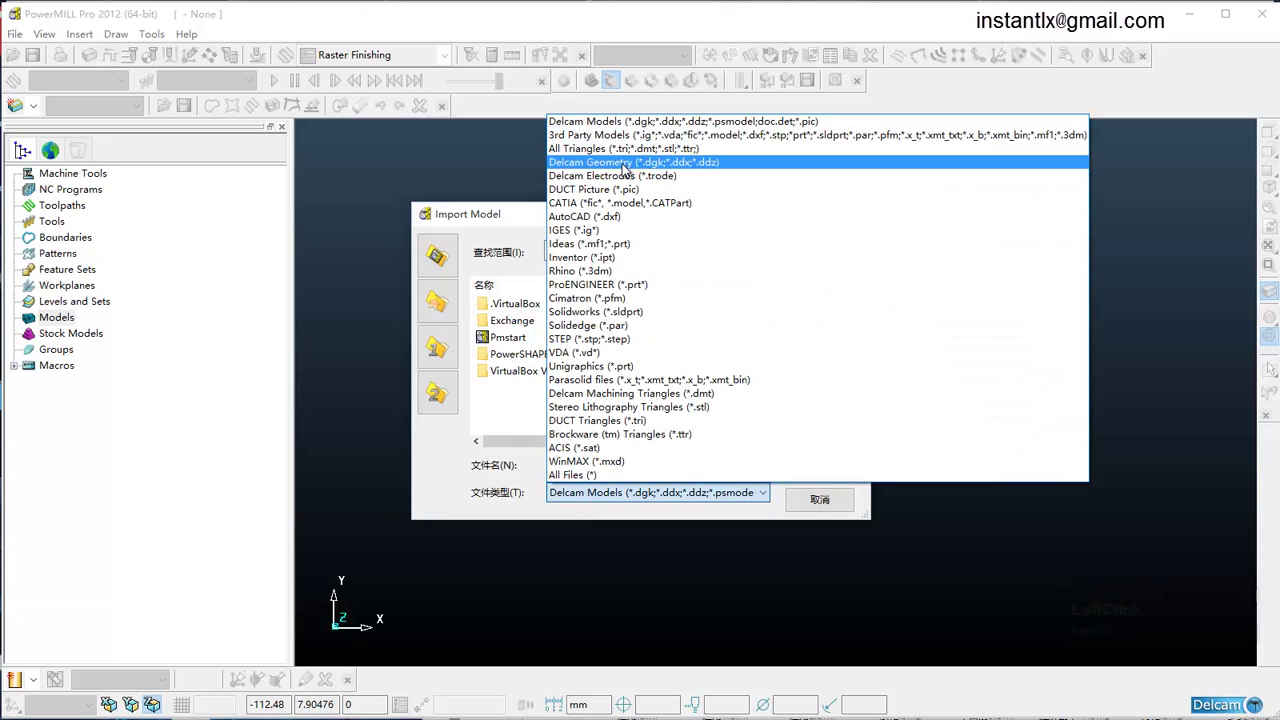
left_click(621, 160)
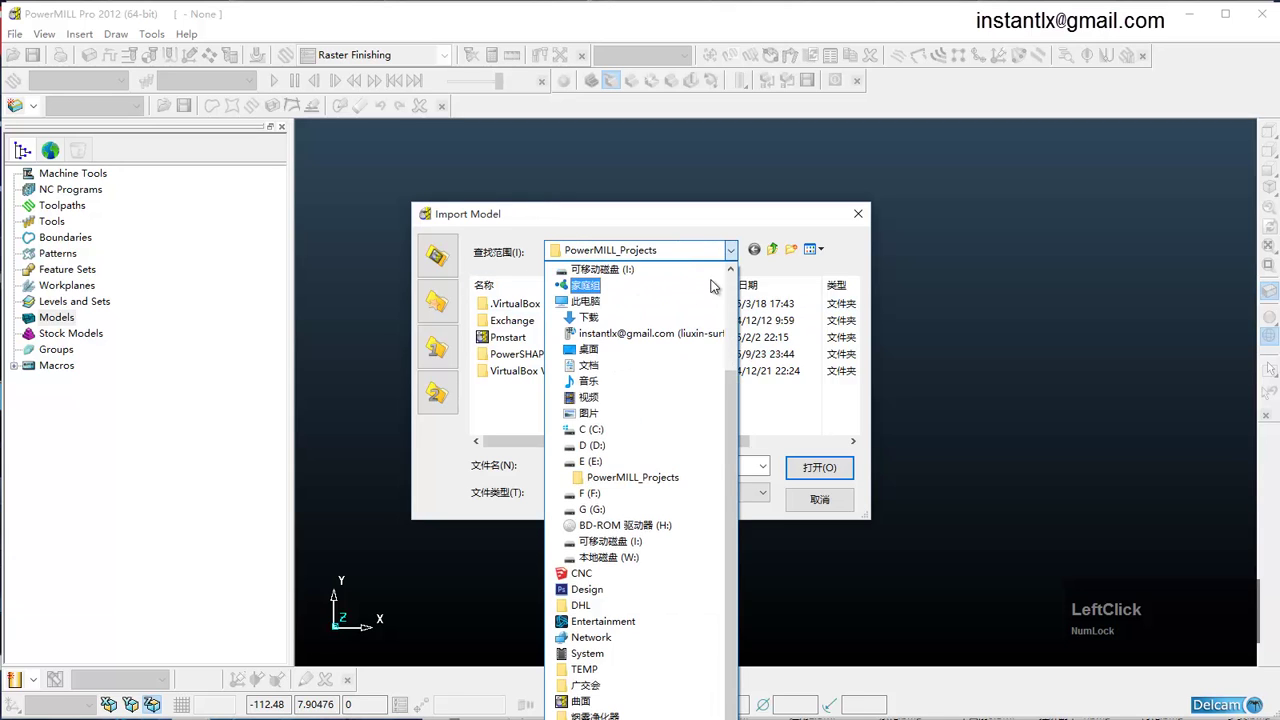
scroll("up", 3)
left_click(570, 296)
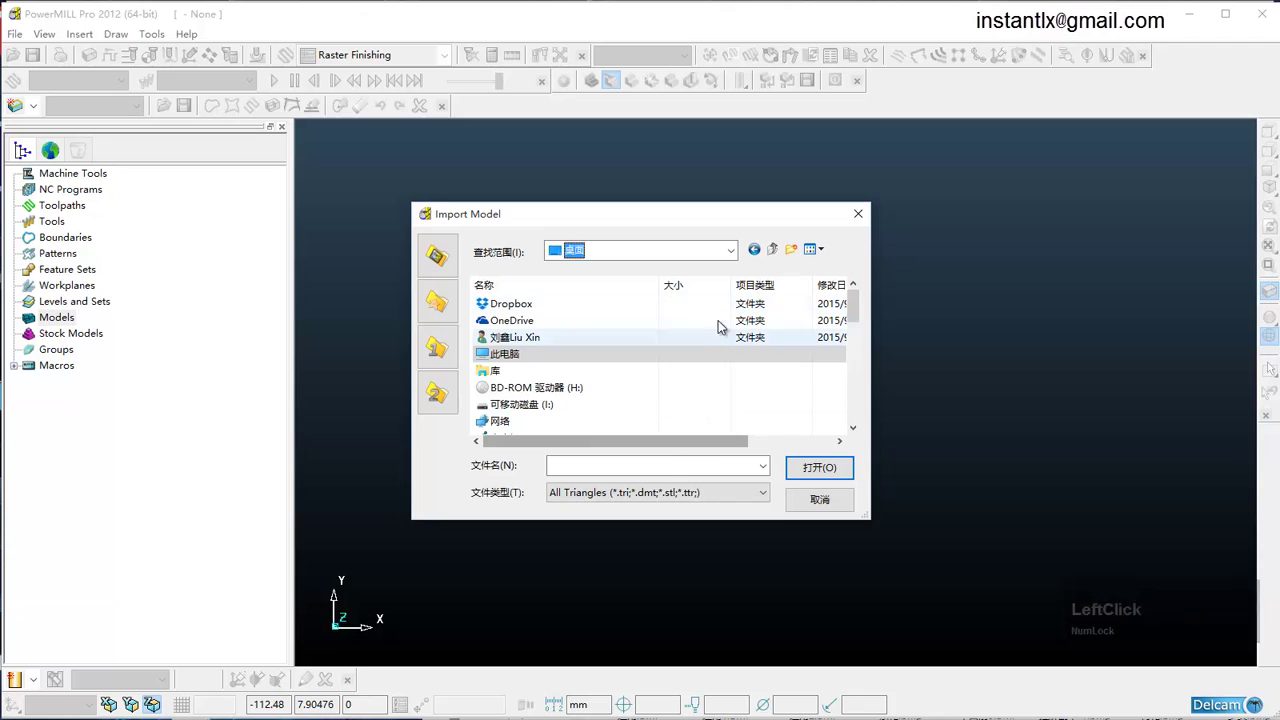
left_click(840, 288)
scroll("up", 3)
left_click(581, 313)
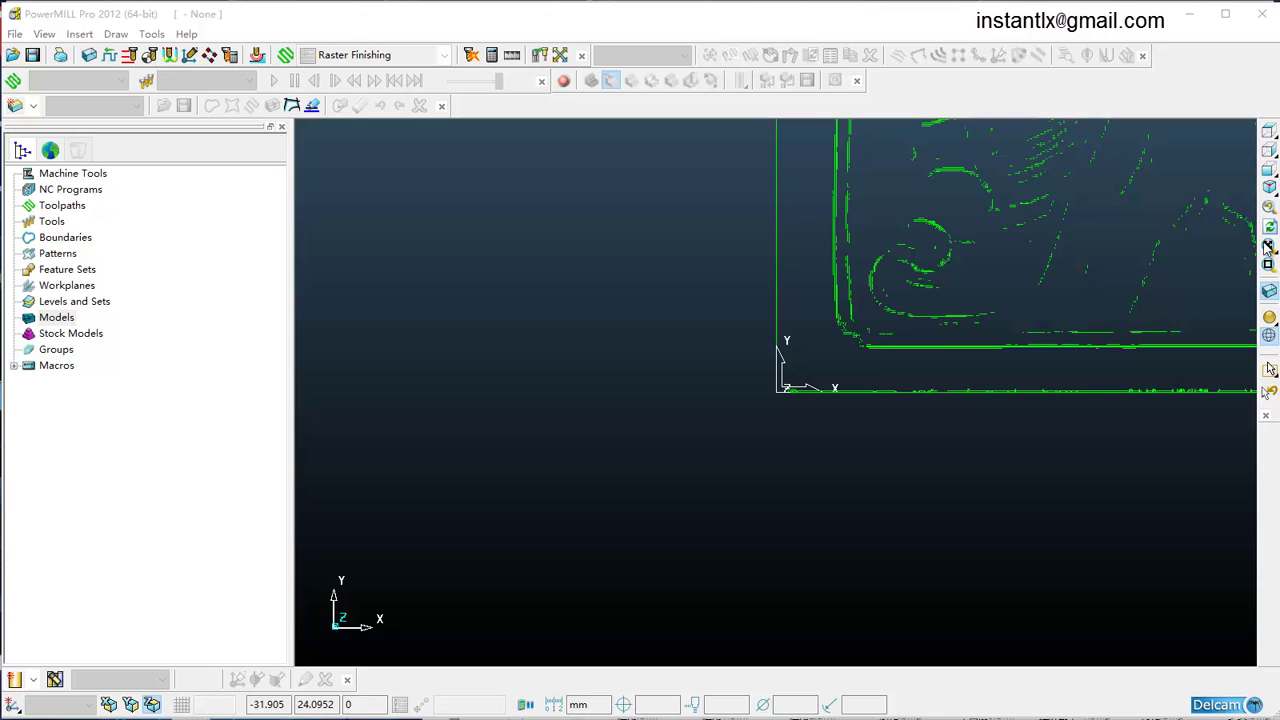
Show the model shaded from an isometric angle without wireframe edges, whole part in view
left_click(1272, 195)
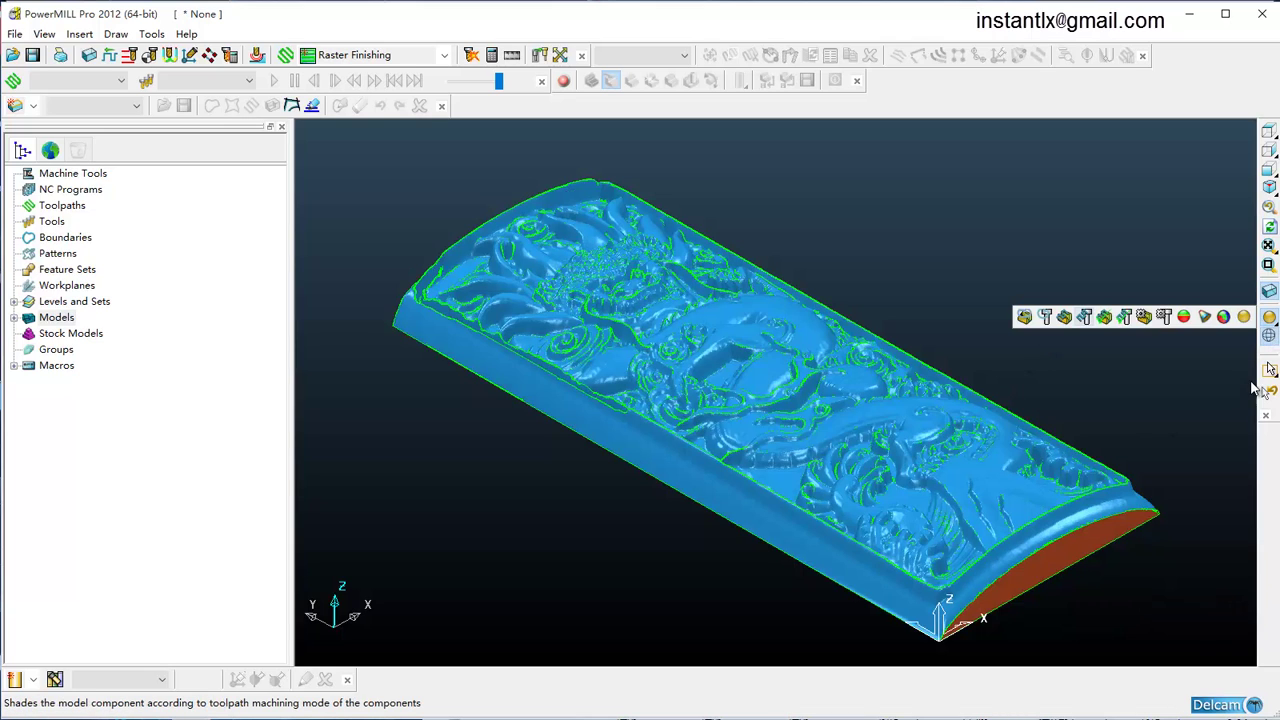
left_click(1268, 337)
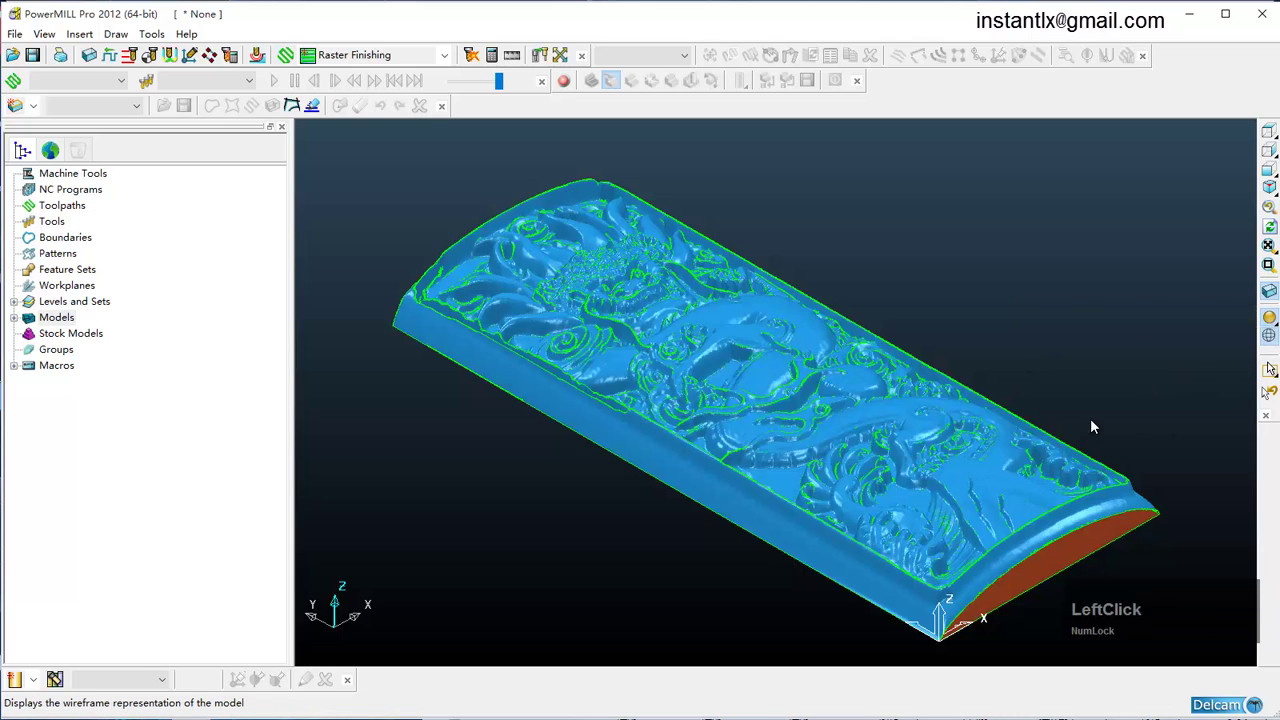
middle_click(1113, 458)
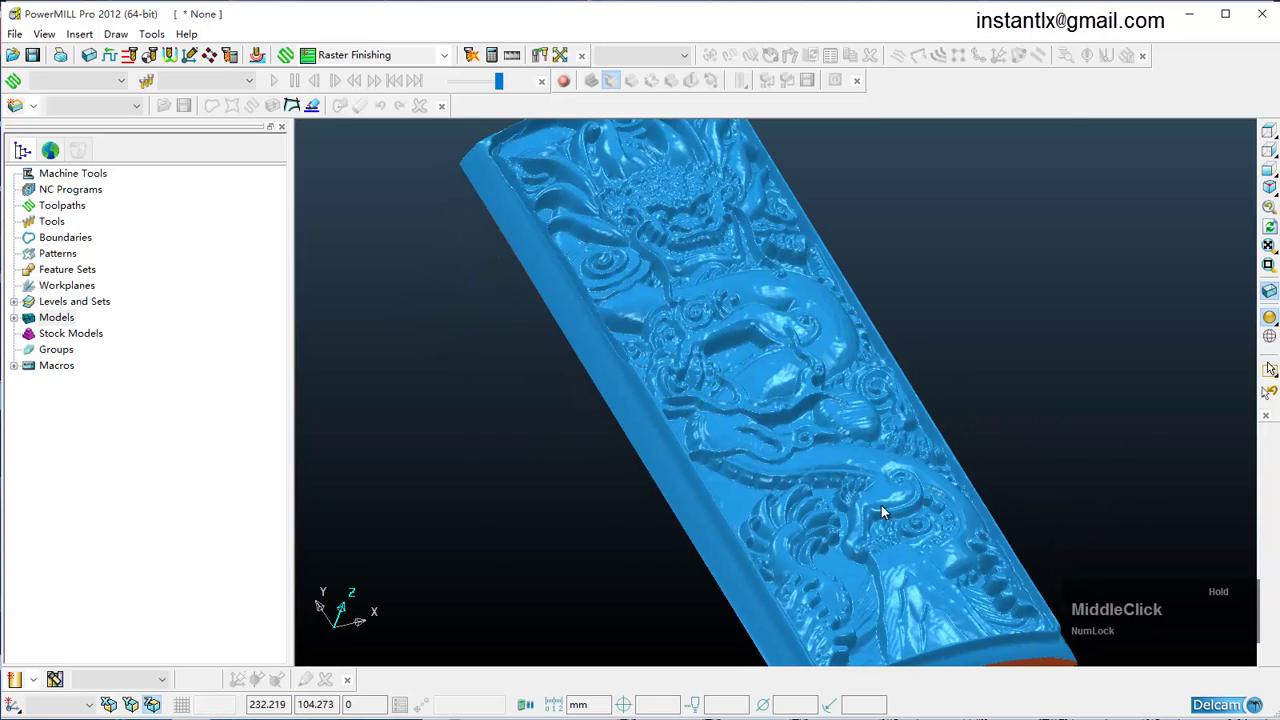
scroll("down", 3)
middle_click(876, 503)
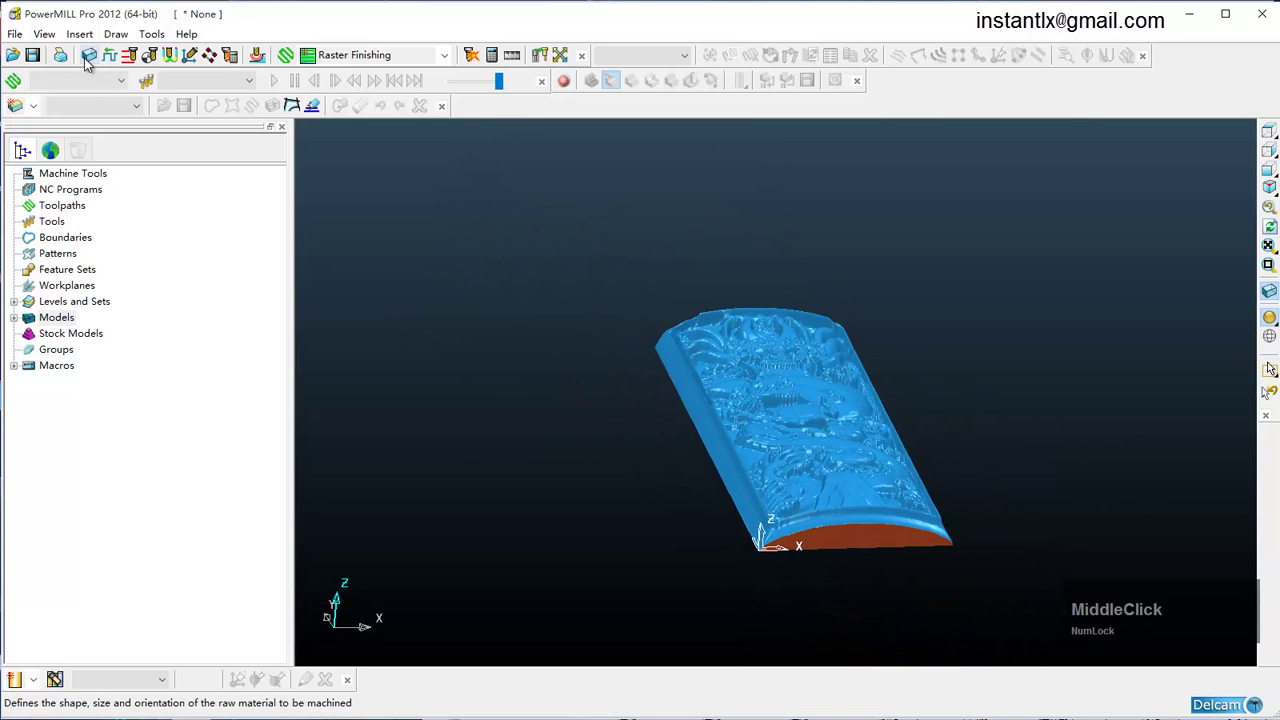
Calculate a box block from the model, about 199.7 × 495.4 × 42.6 mm, and accept it
left_click(90, 64)
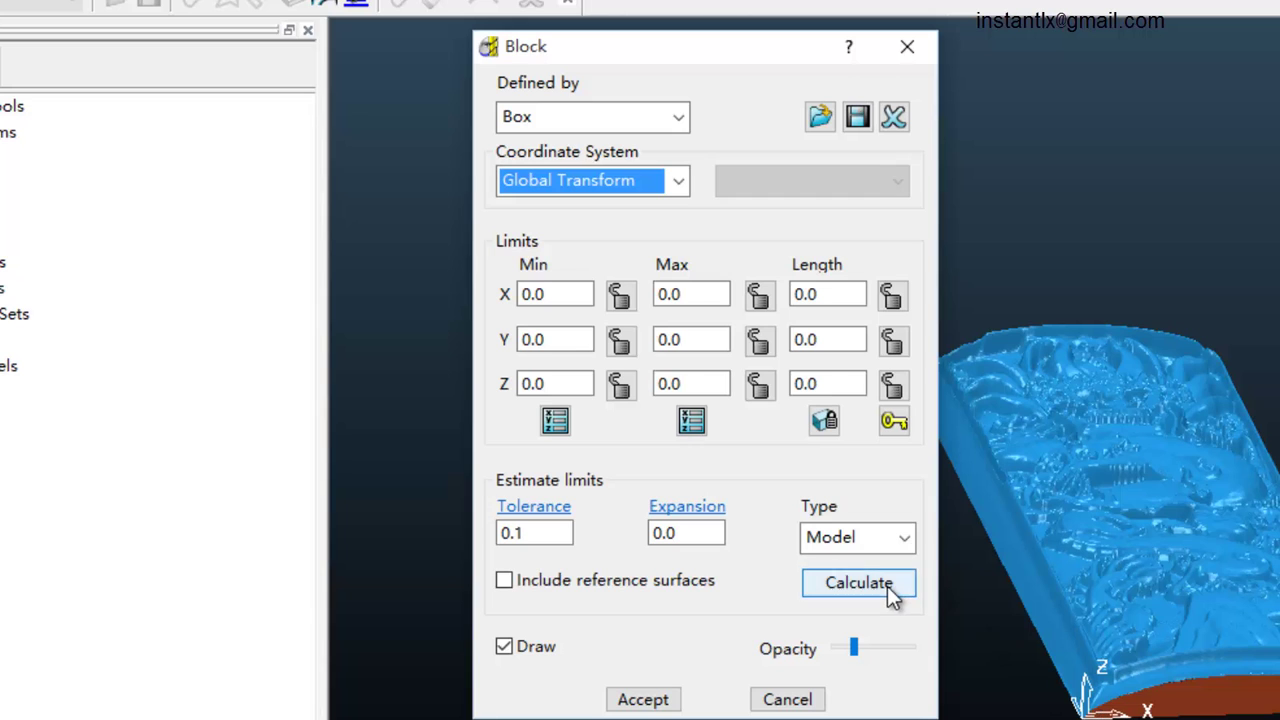
left_click(517, 580)
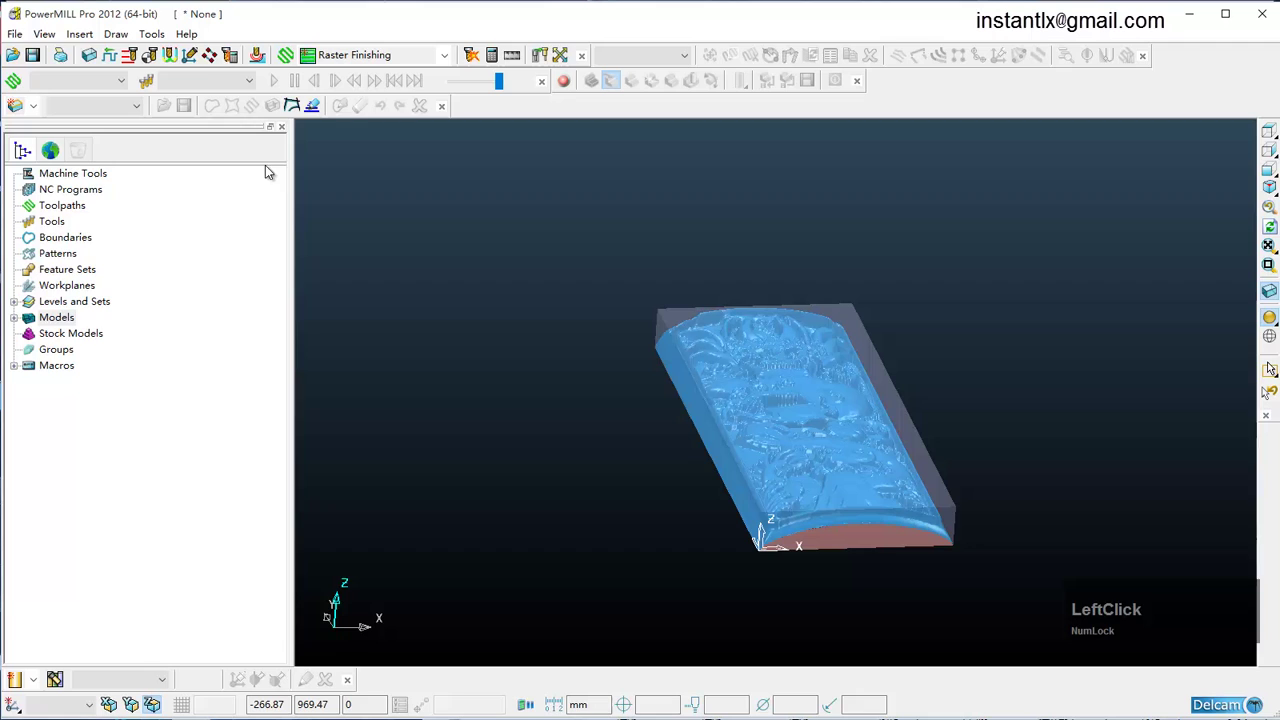
Create workplane 1 on the front edge of the block top and activate it
left_click(63, 291)
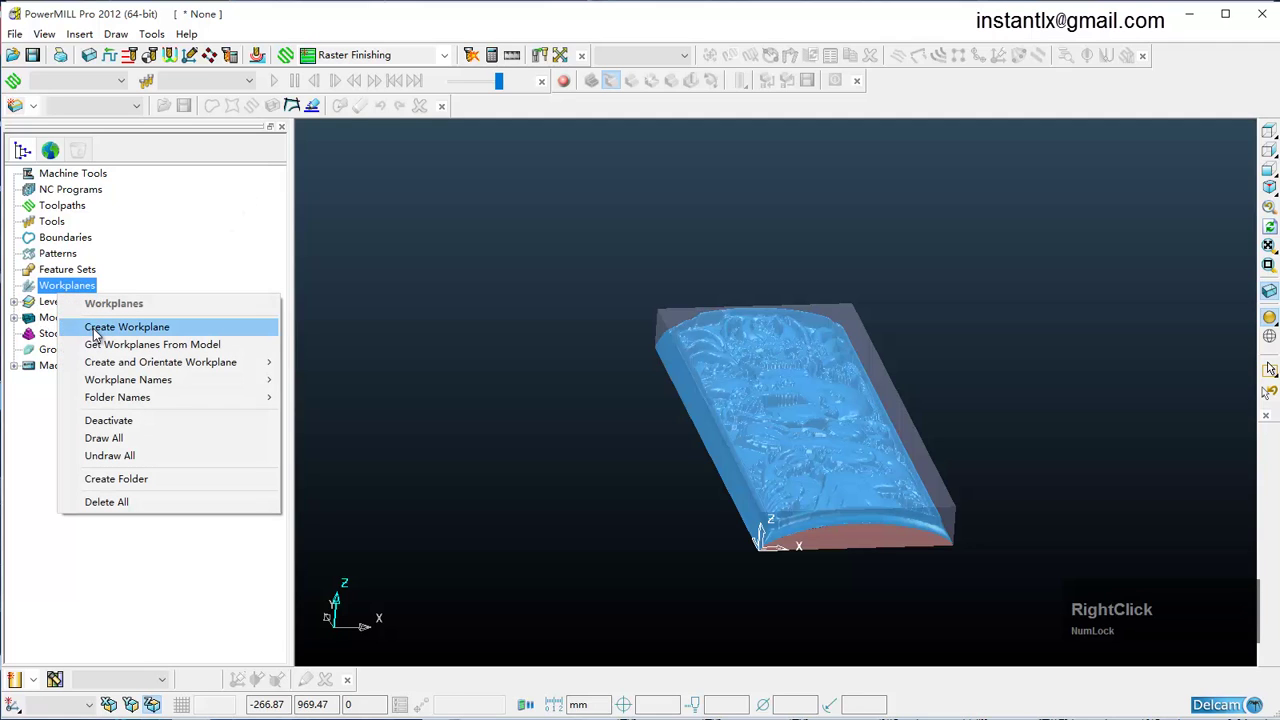
left_click(99, 334)
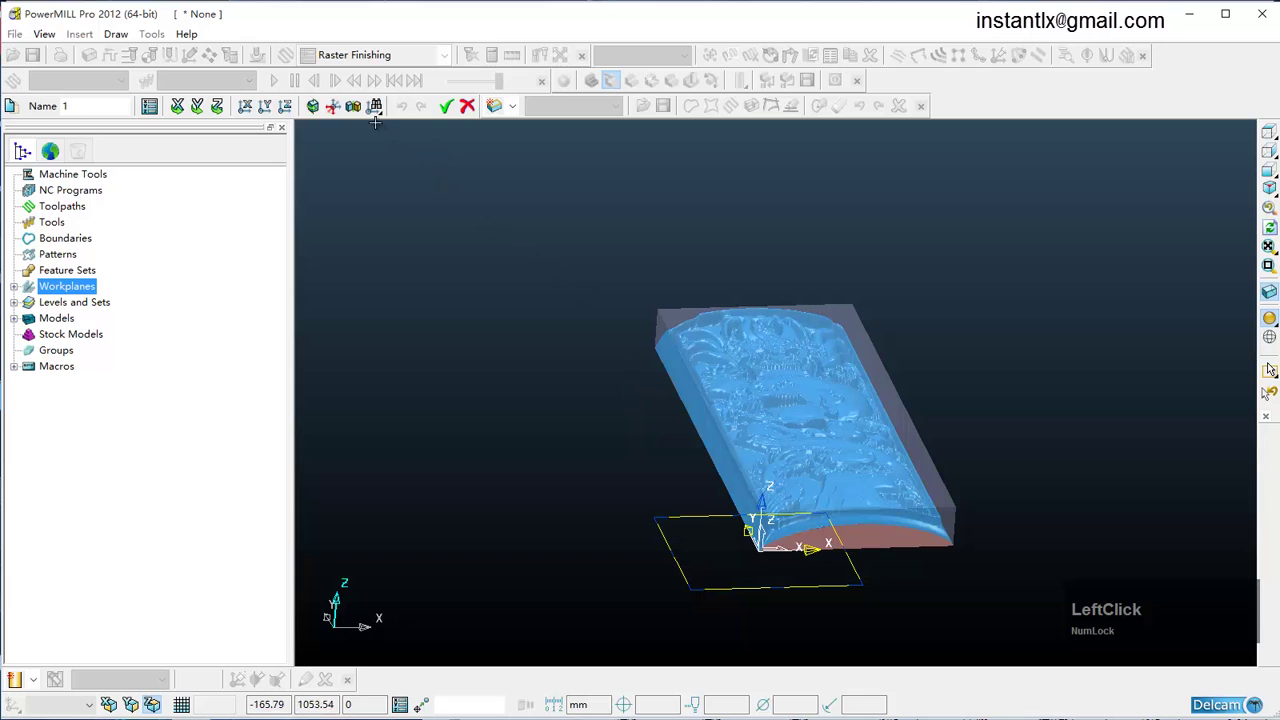
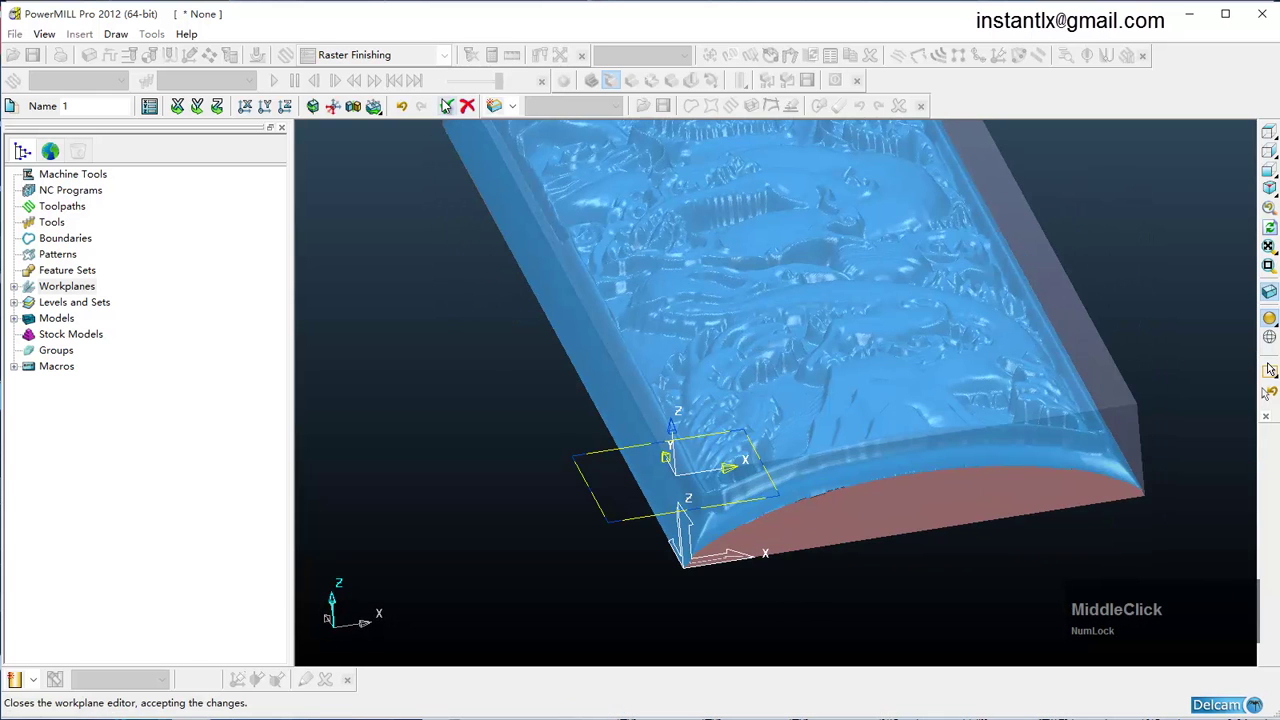
left_click(452, 103)
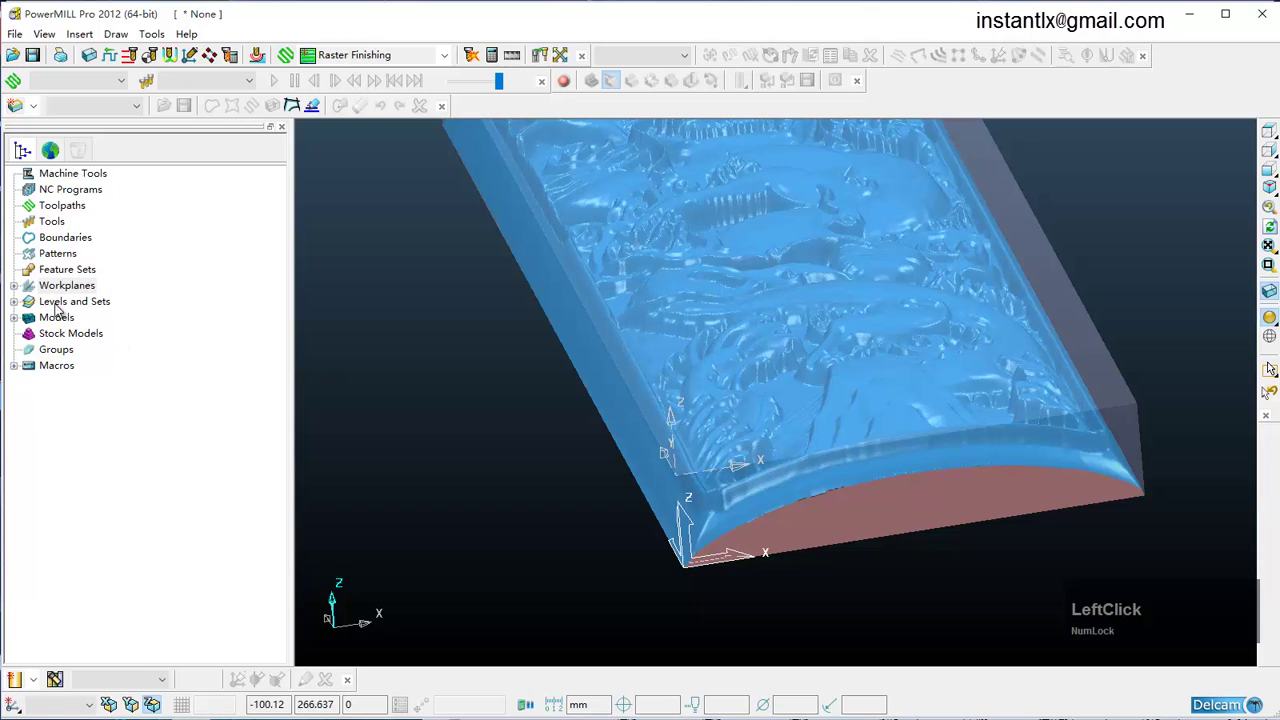
right_click(67, 306)
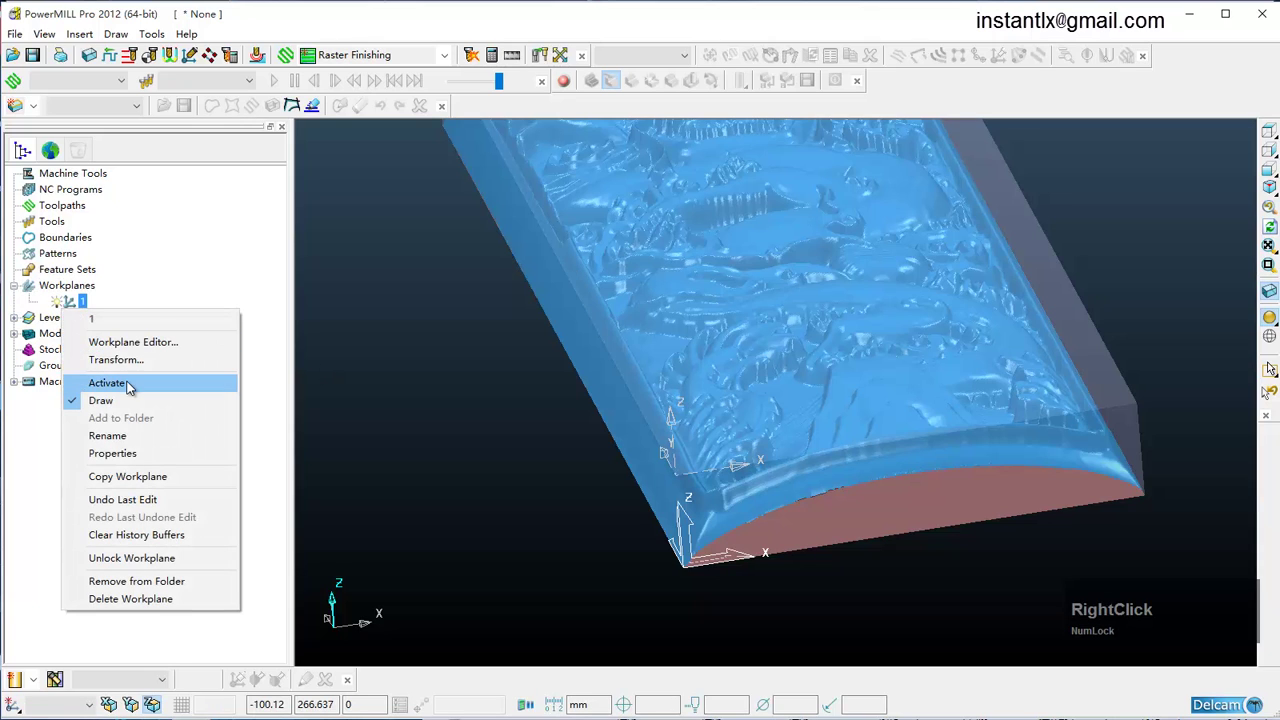
left_click(133, 387)
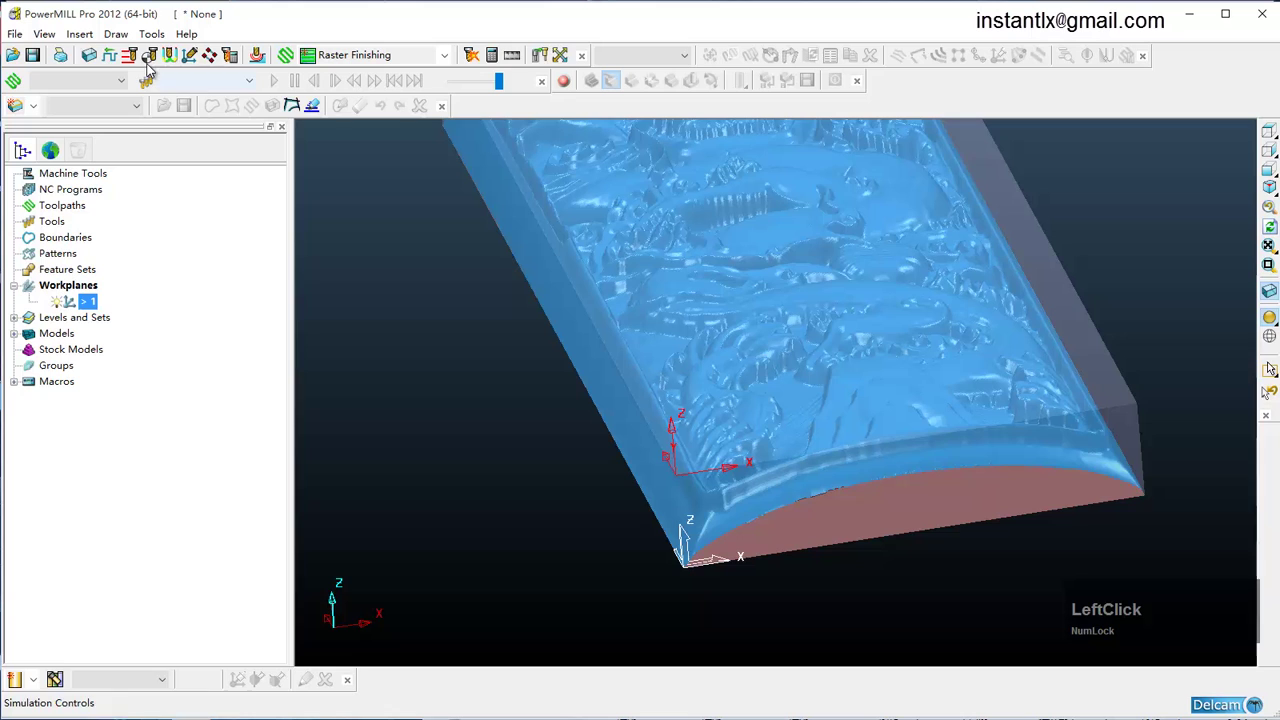
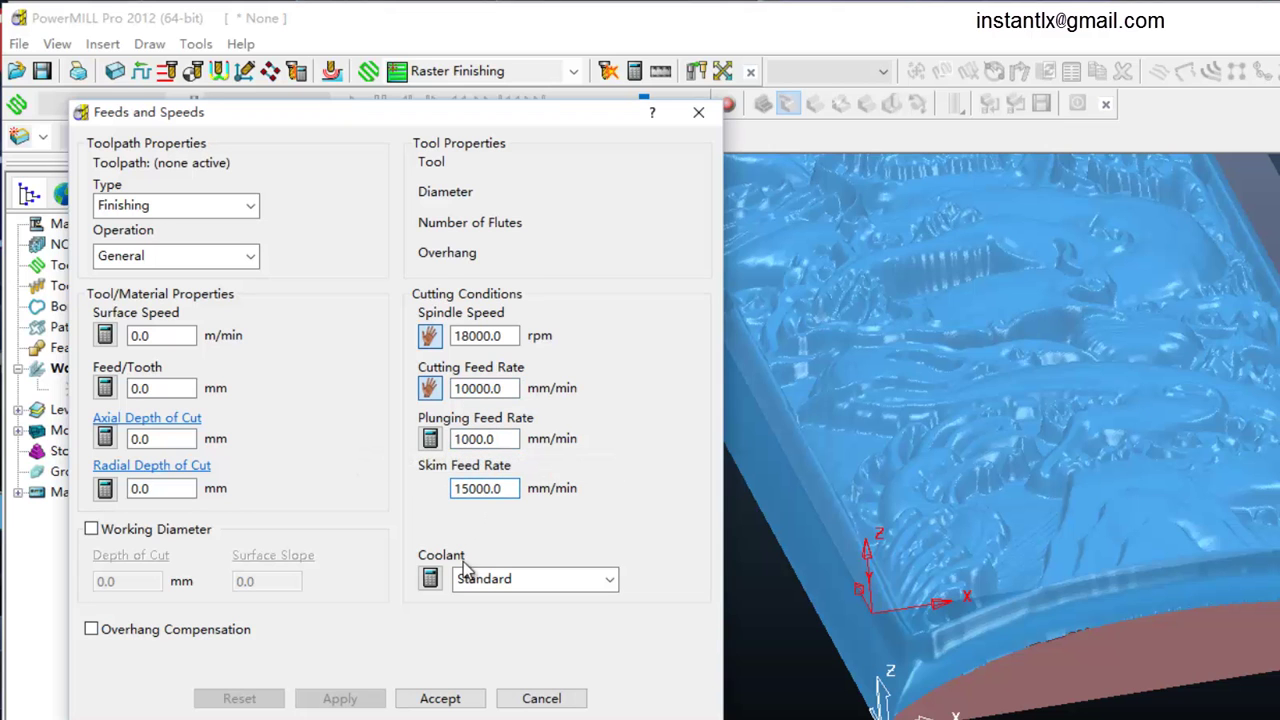
Accept spindle 18000 rpm, cutting 10000, plunge 1000 and skim 15000 mm/min
left_click(361, 592)
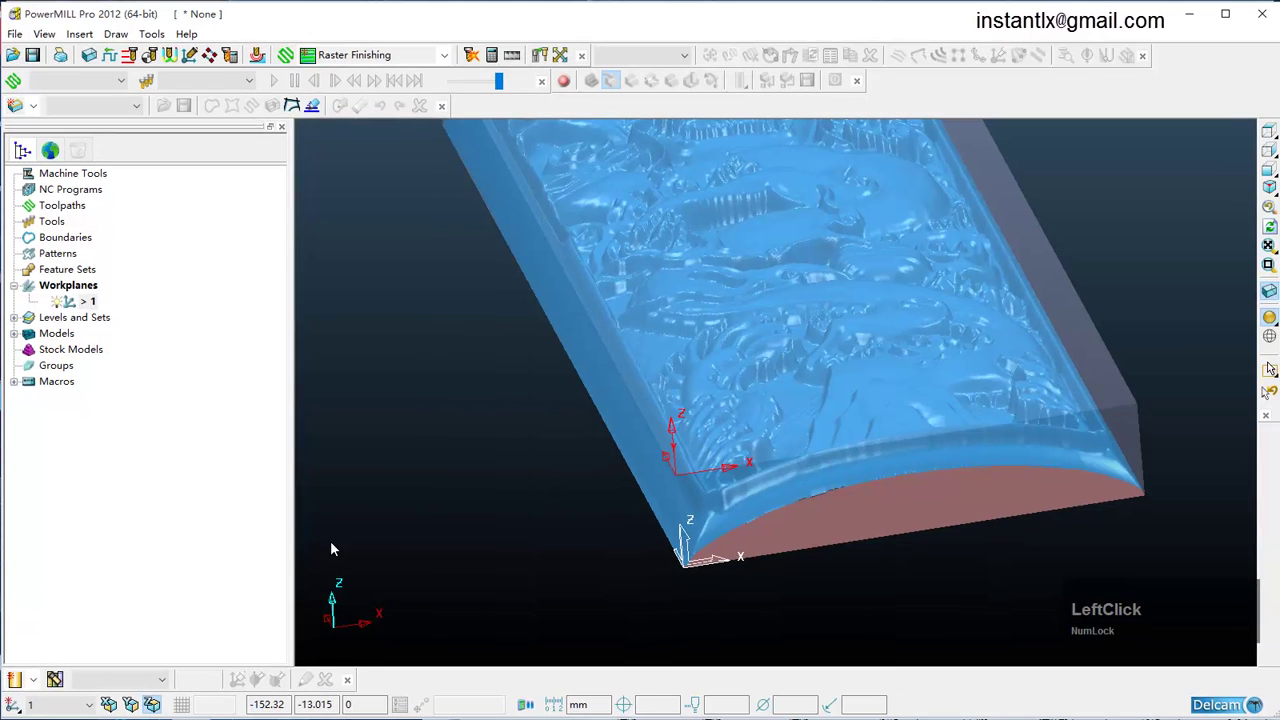
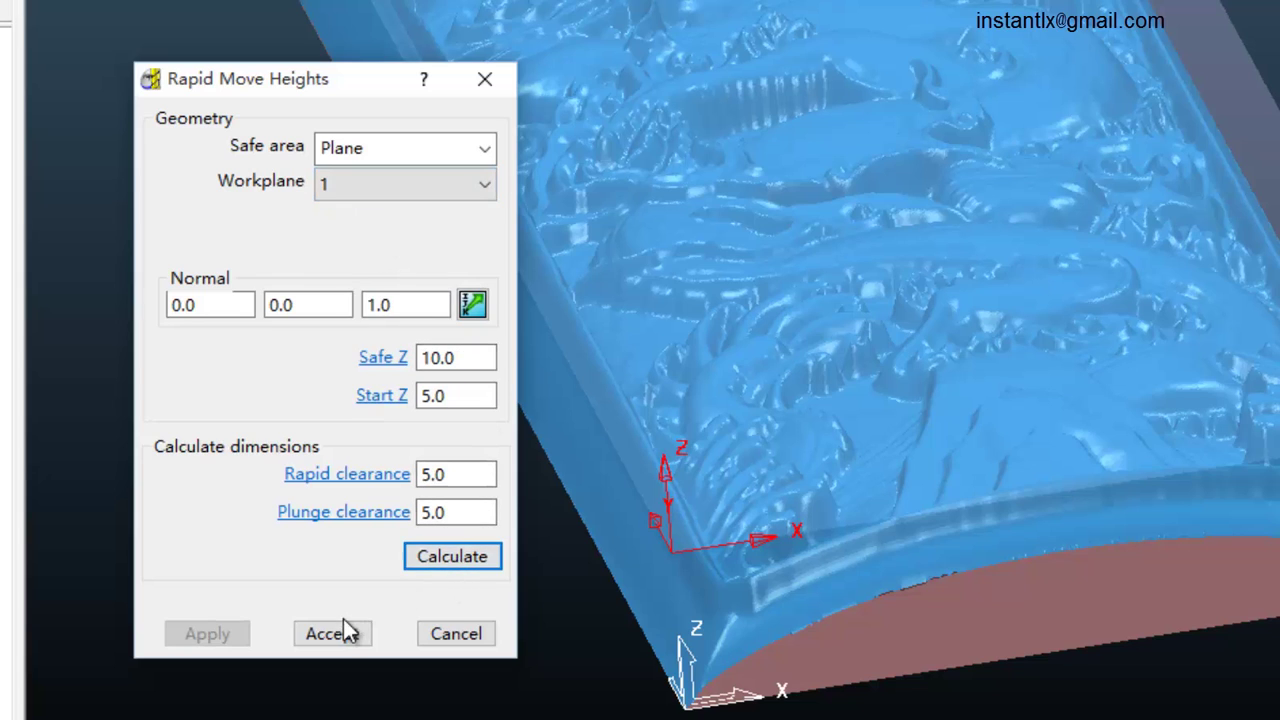
Accept safe Z 10 / start Z 5 on workplane 1 and use First Point Safe as start point
left_click(28, 5)
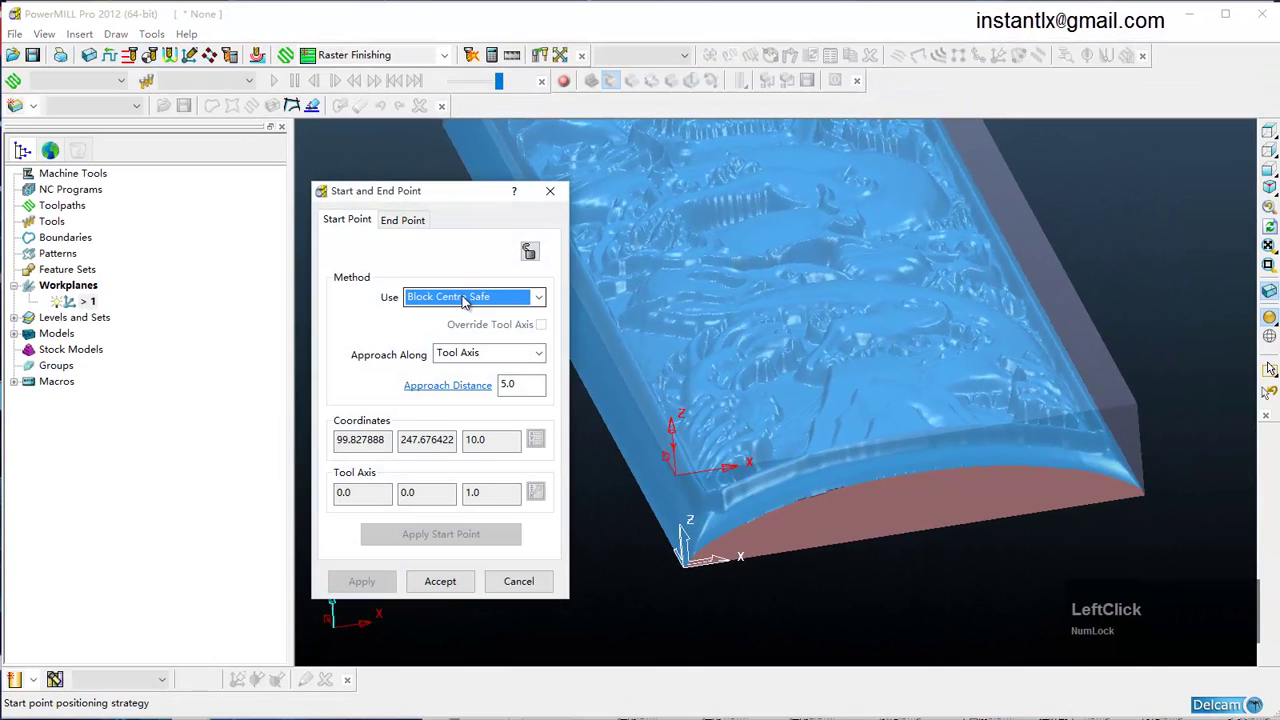
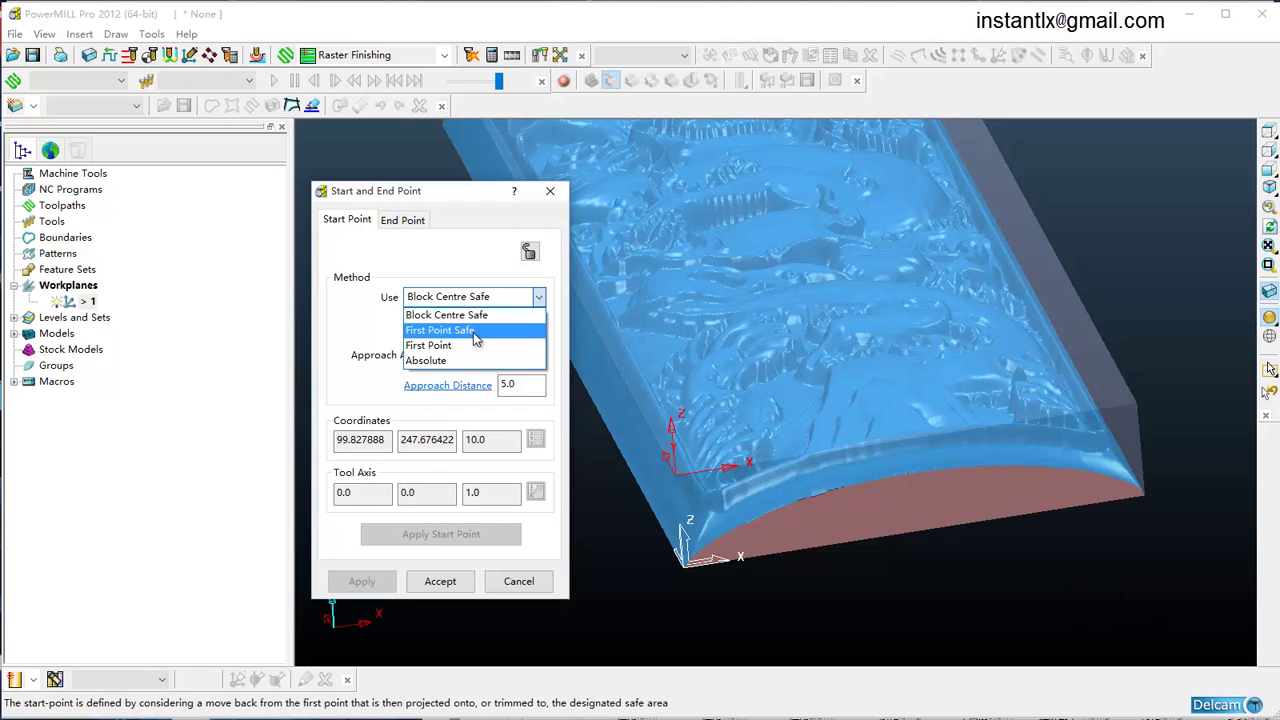
left_click(479, 338)
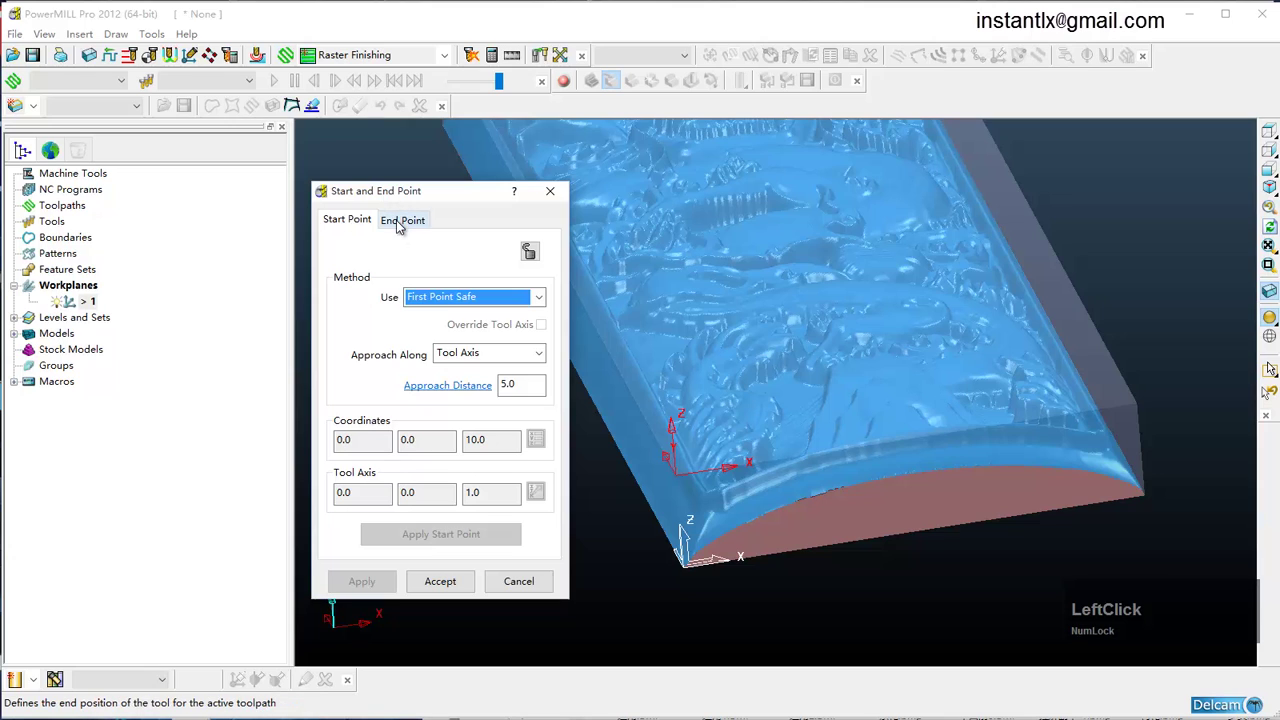
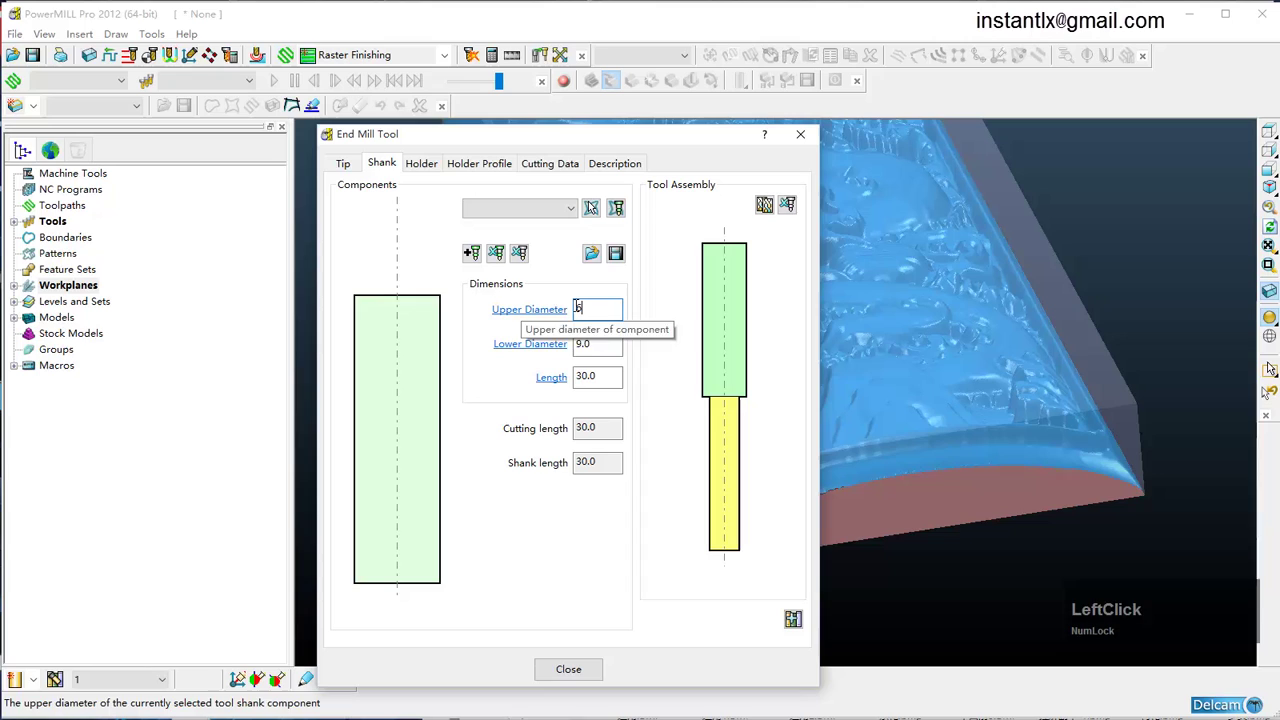
Give the end mill a 6 mm shank and a 30 mm holder at 45 mm overhang, then save it
key("Tab")
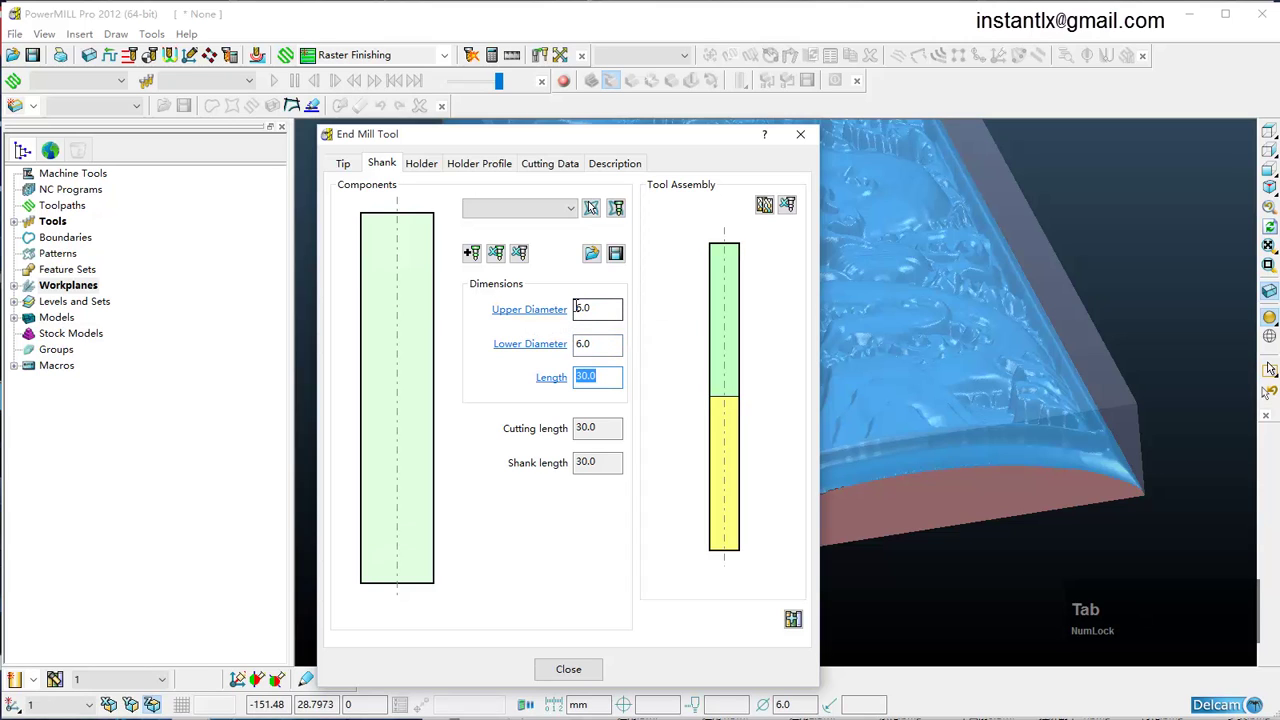
left_click(430, 170)
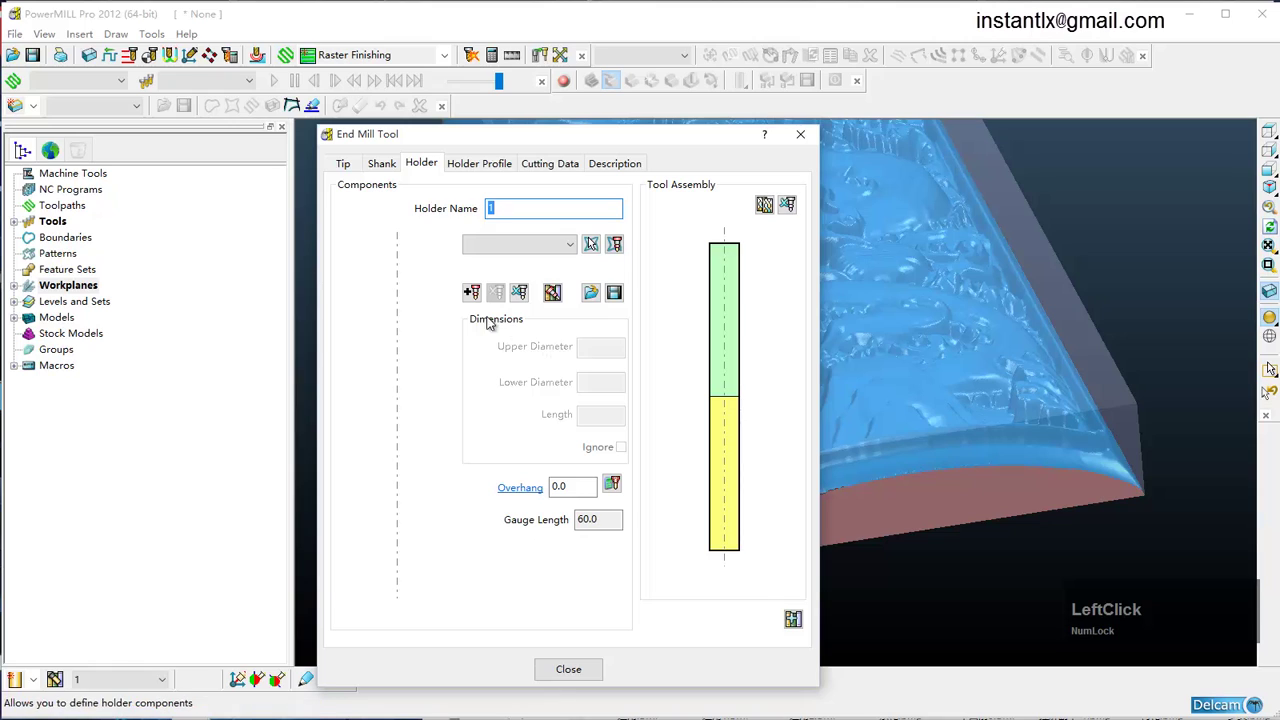
left_click(480, 293)
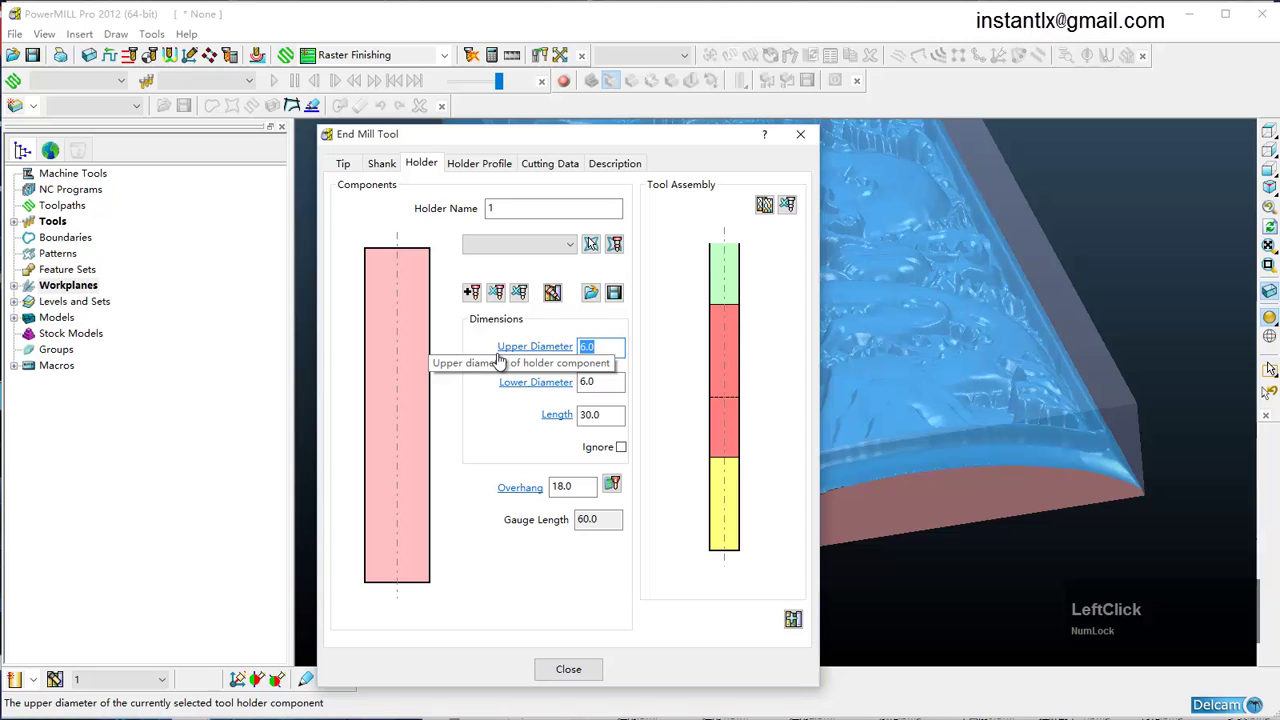
key("Tab")
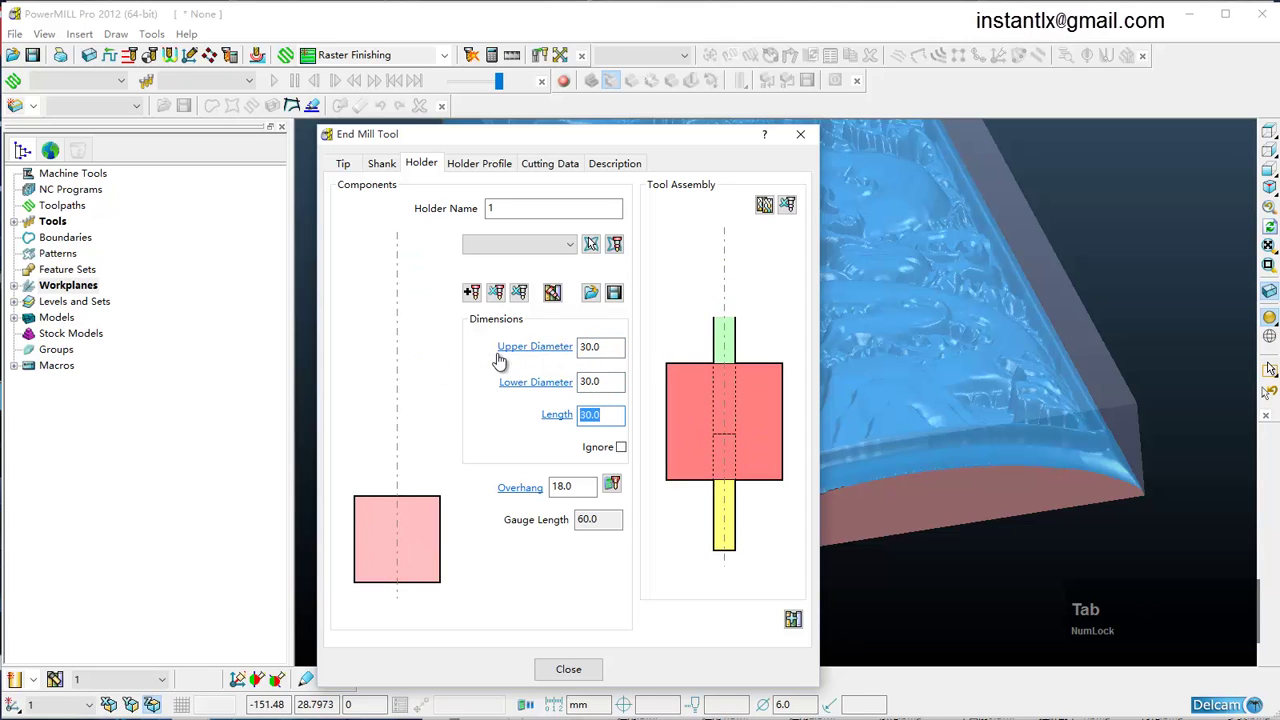
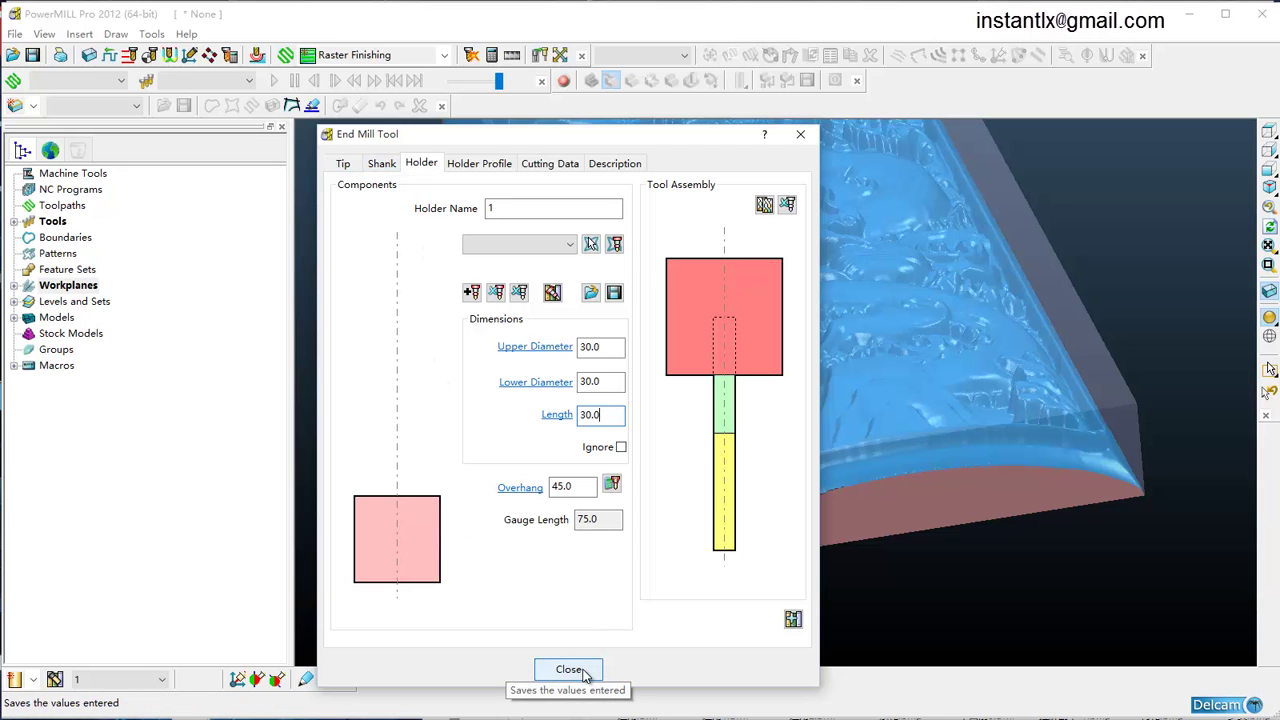
left_click(589, 675)
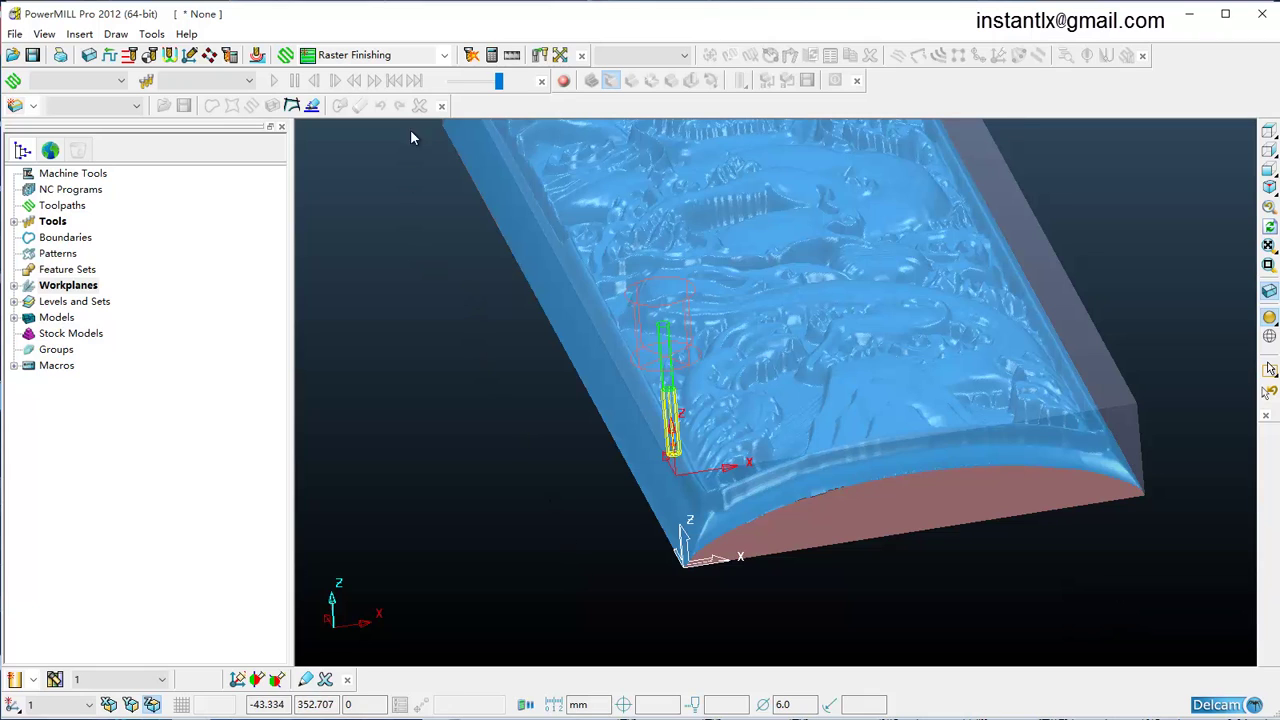
Start a Model Area Clearance toolpath with straight short and skim long links and calculate it
left_click(451, 59)
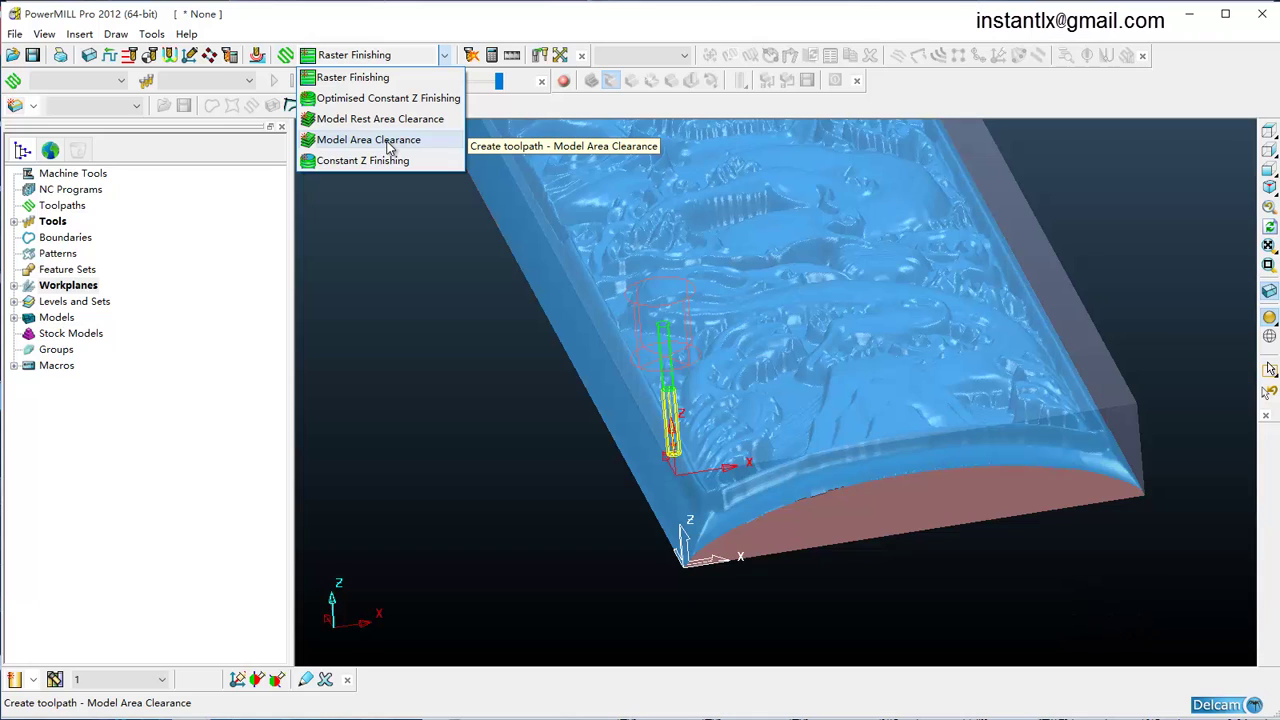
left_click(394, 144)
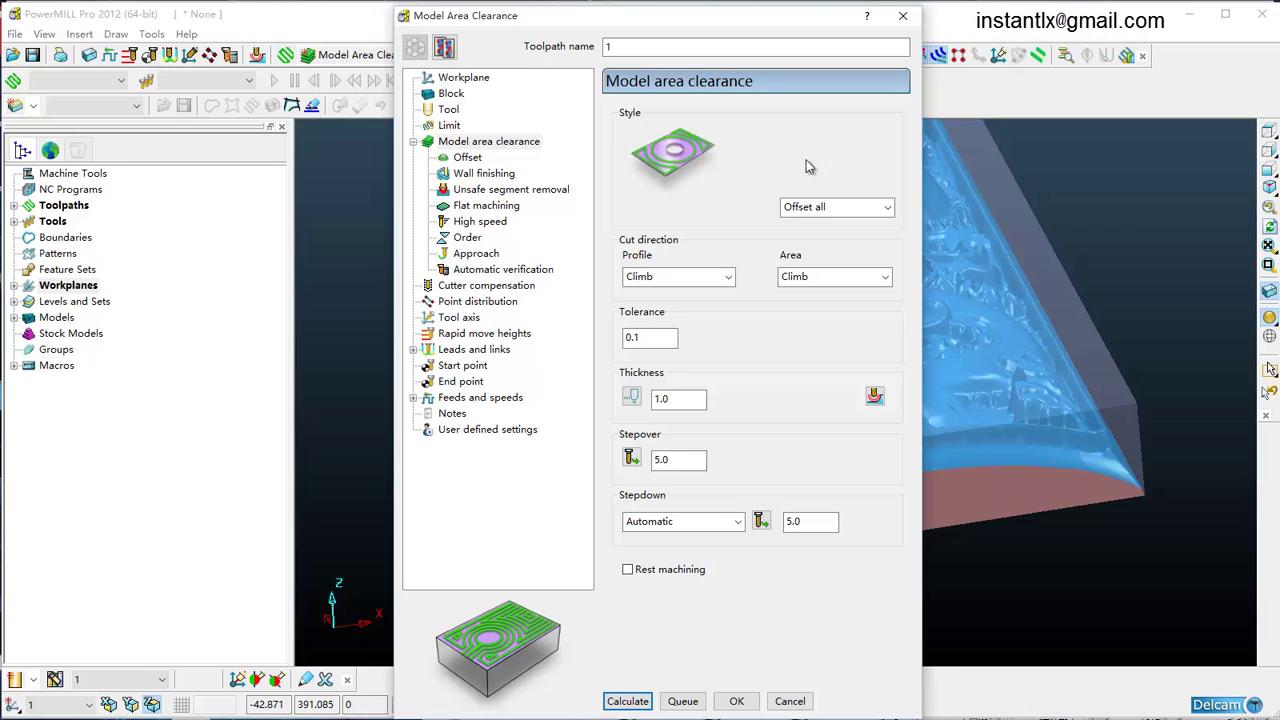
left_click(733, 35)
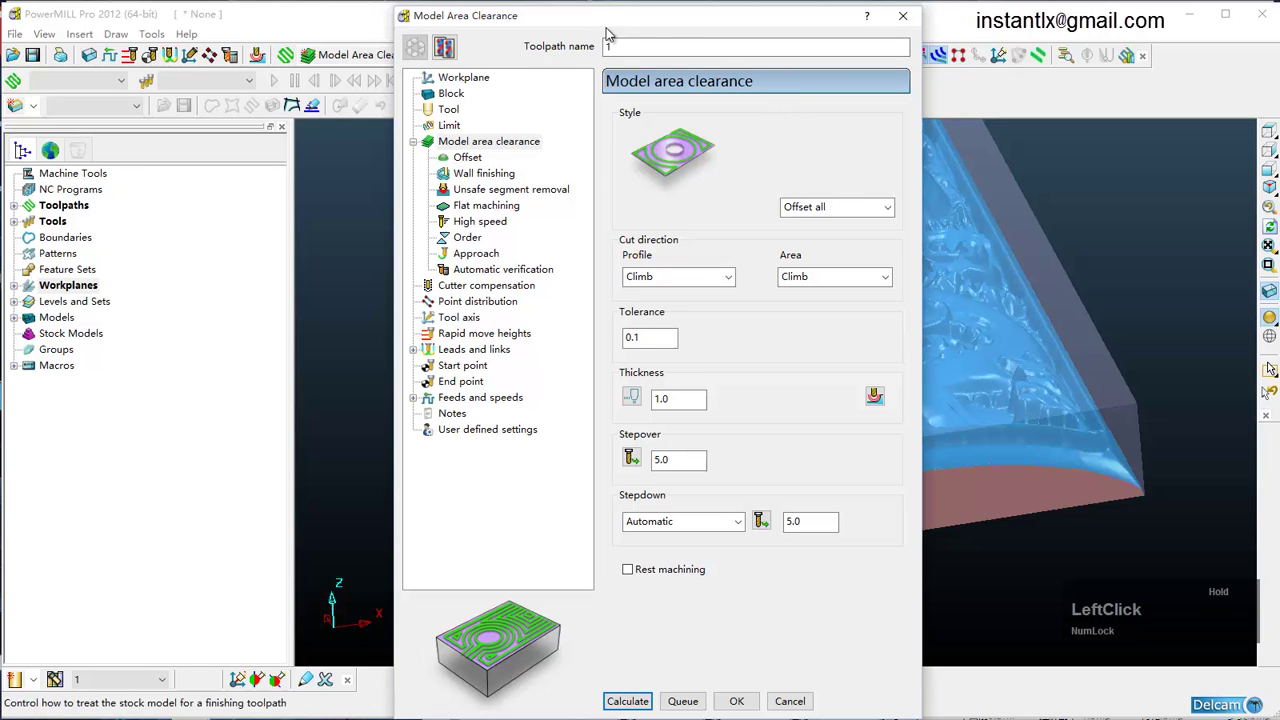
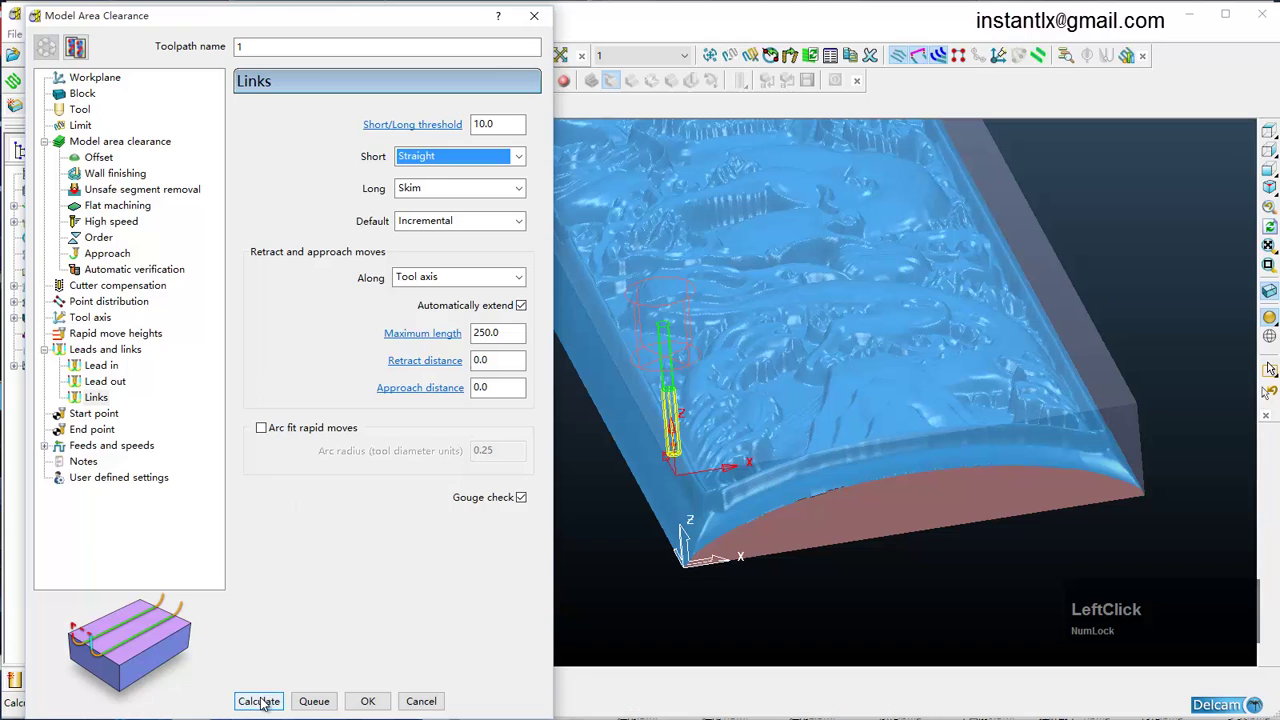
left_click(260, 704)
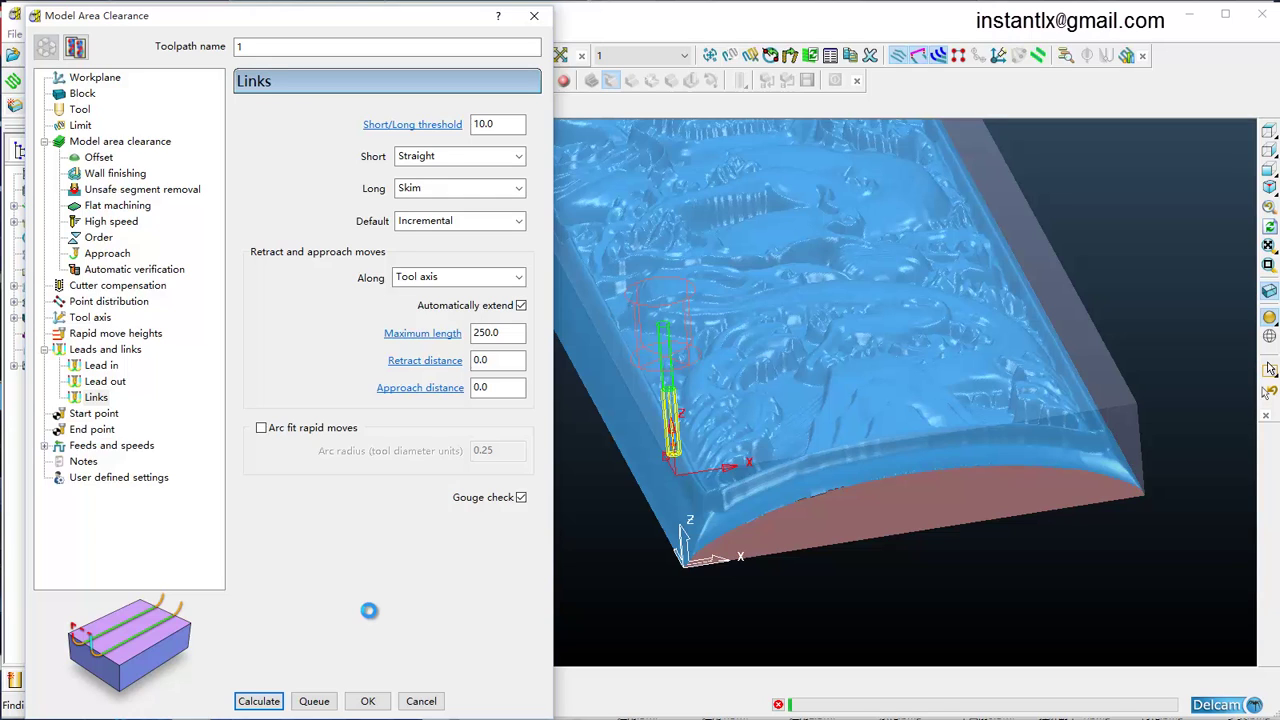
Close the area clearance dialog and orbit the block to inspect the roughing layers
left_click(935, 652)
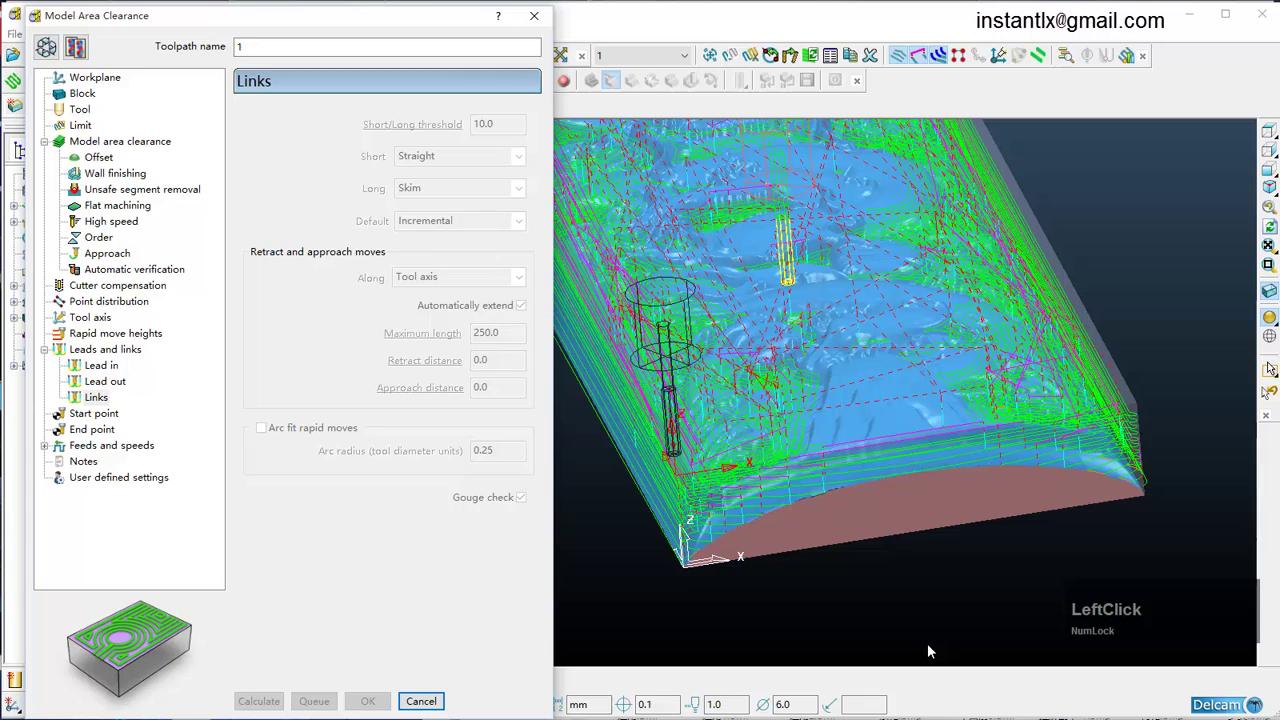
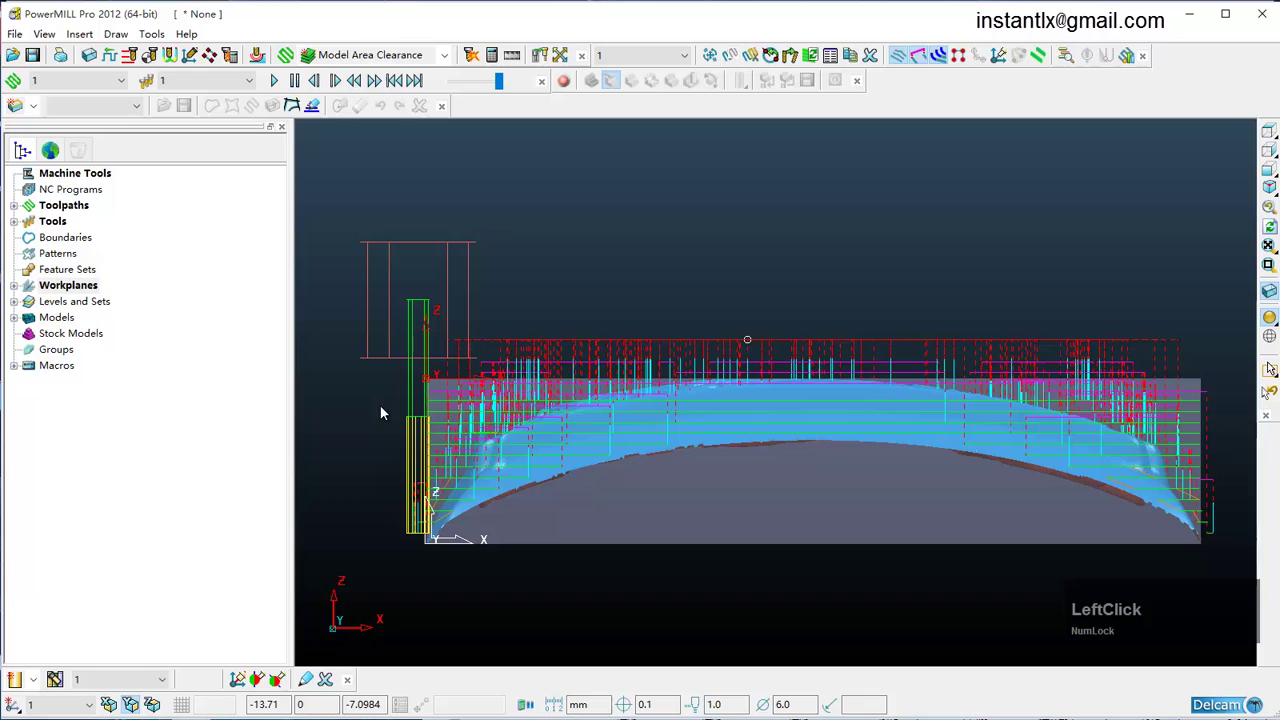
left_click(400, 409)
key("Left")
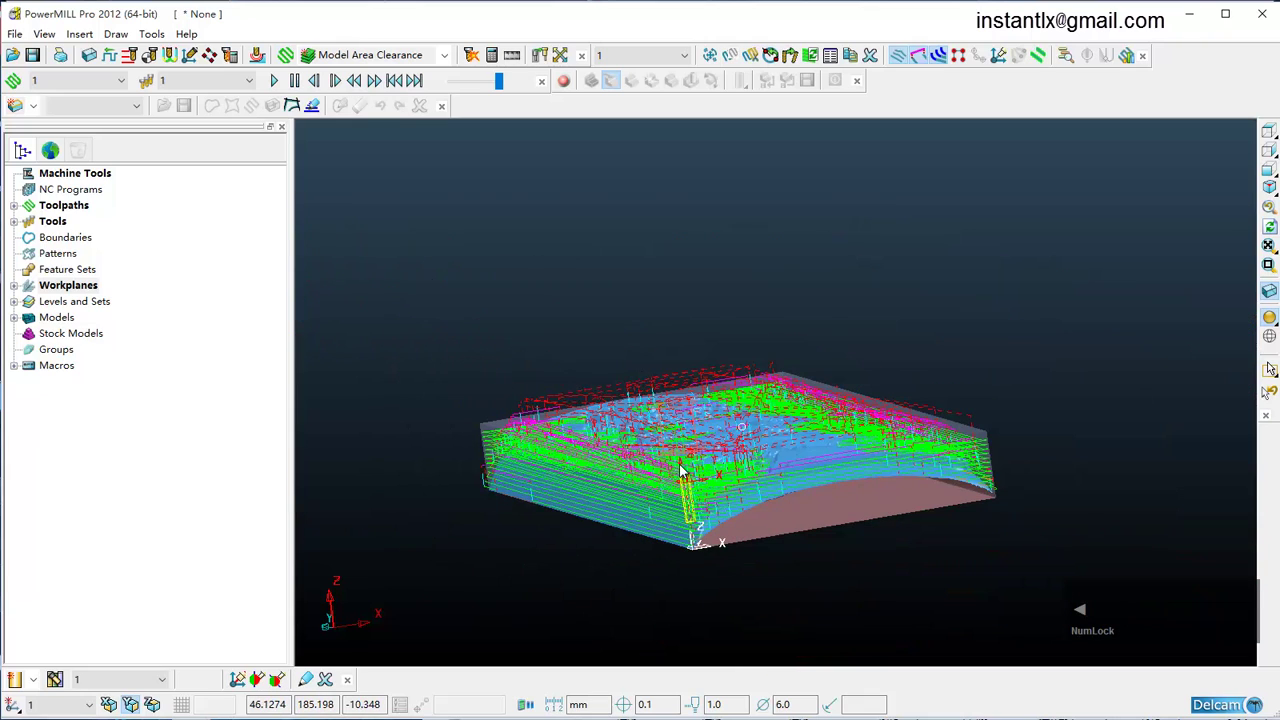
middle_click(722, 459)
scroll("down", 3)
middle_click(705, 427)
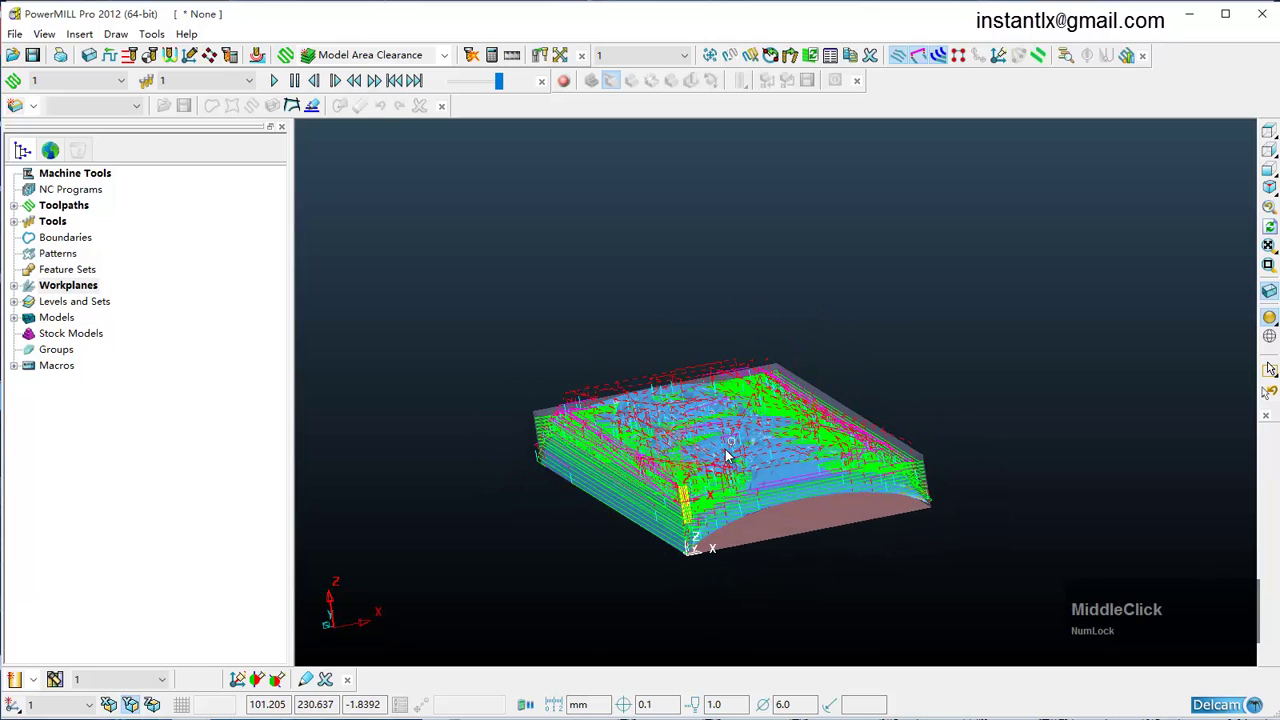
scroll("up", 3)
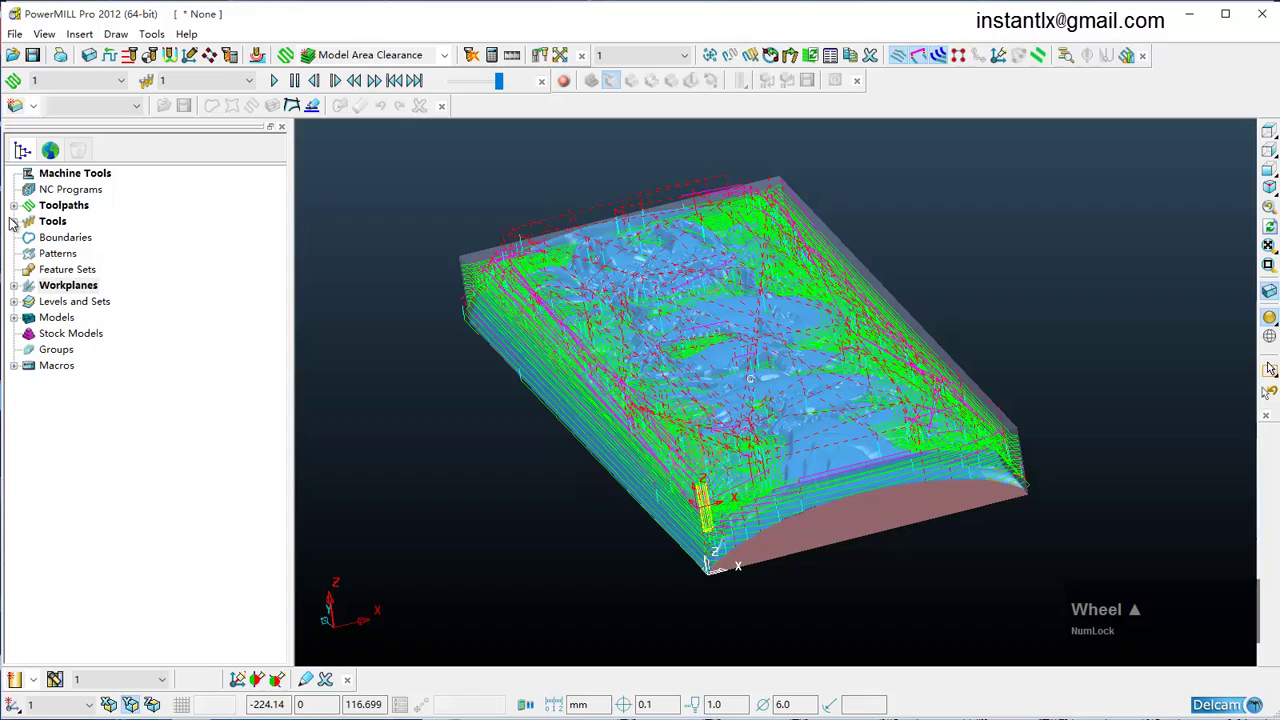
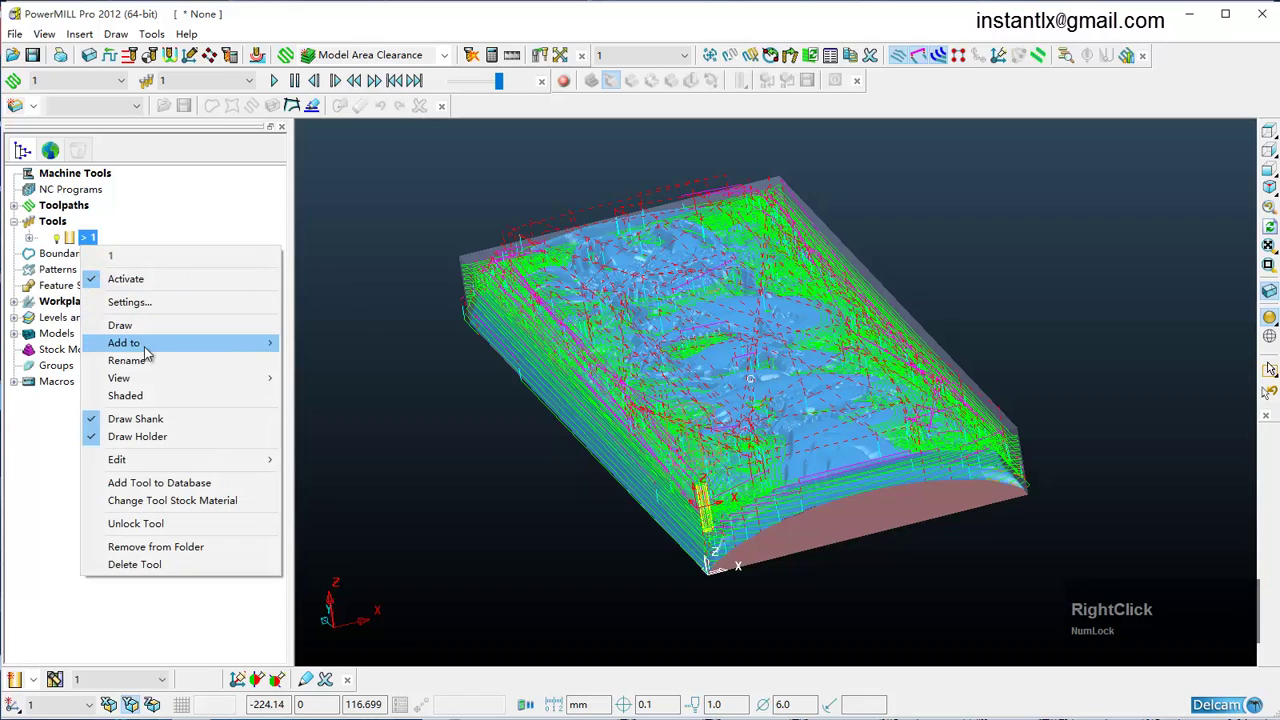
Show end mill tool 1 shaded on the roughing toolpath
left_click(152, 402)
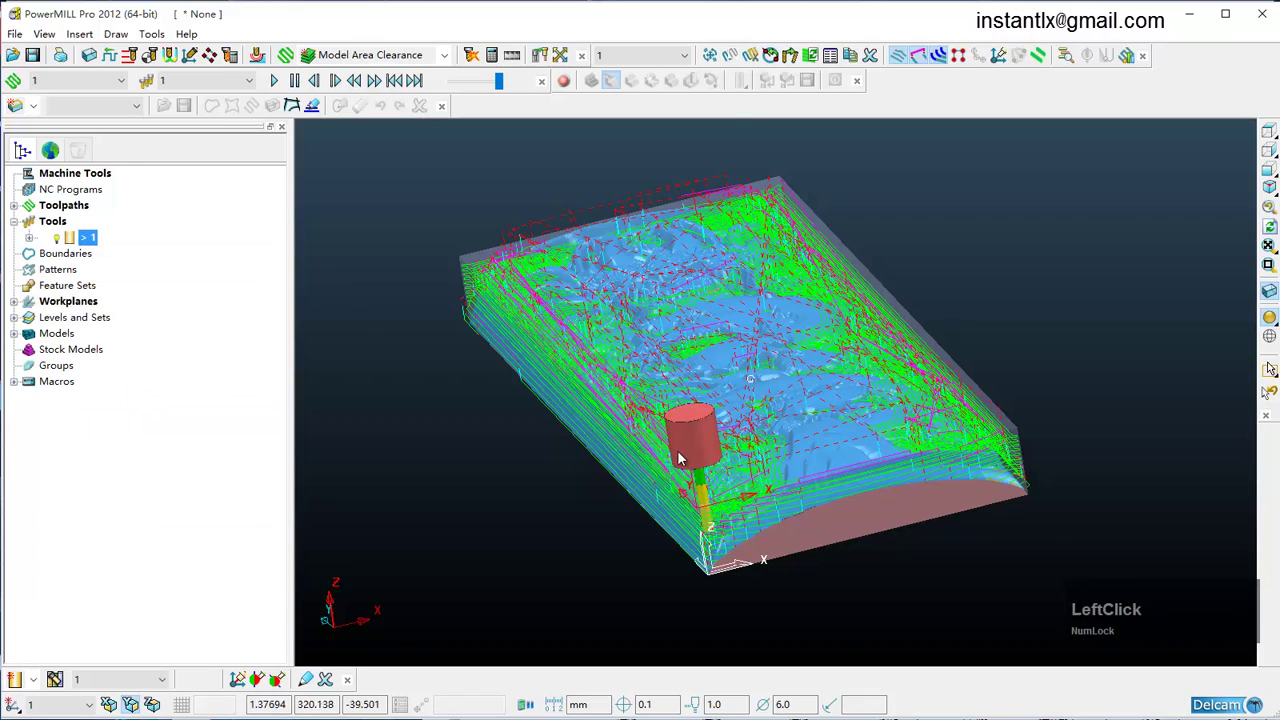
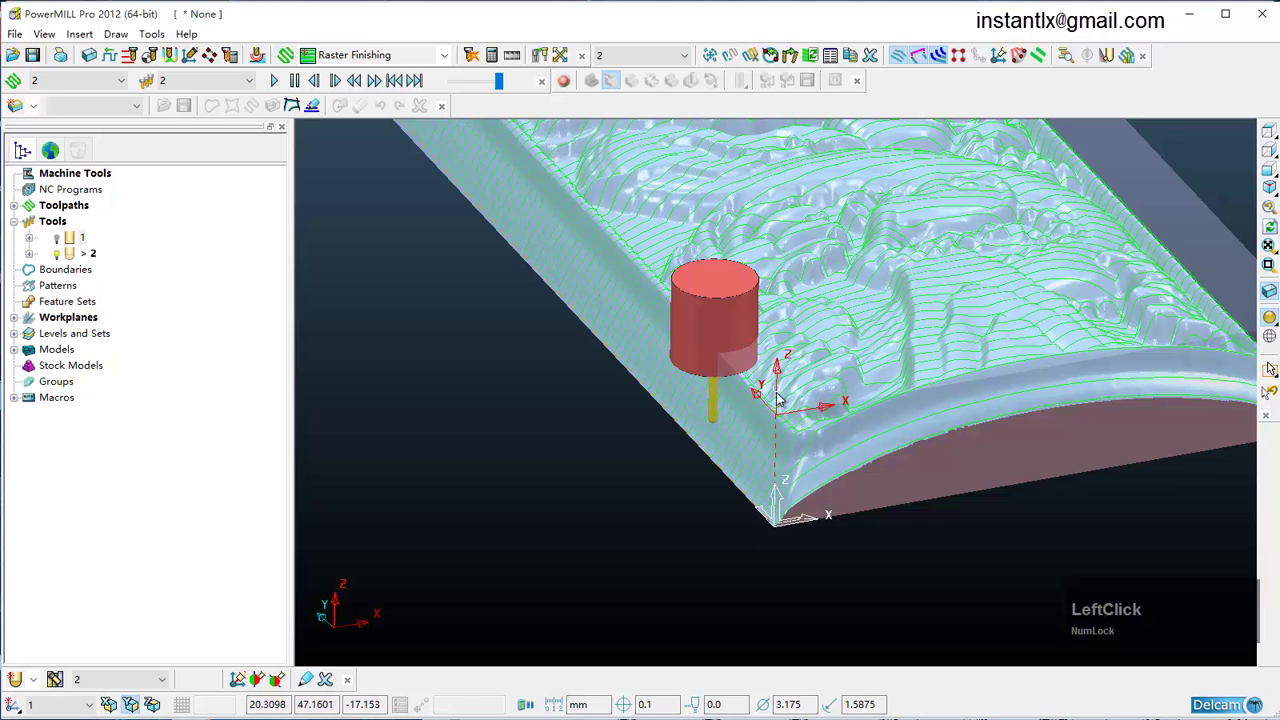
left_click(770, 370)
key("Left")
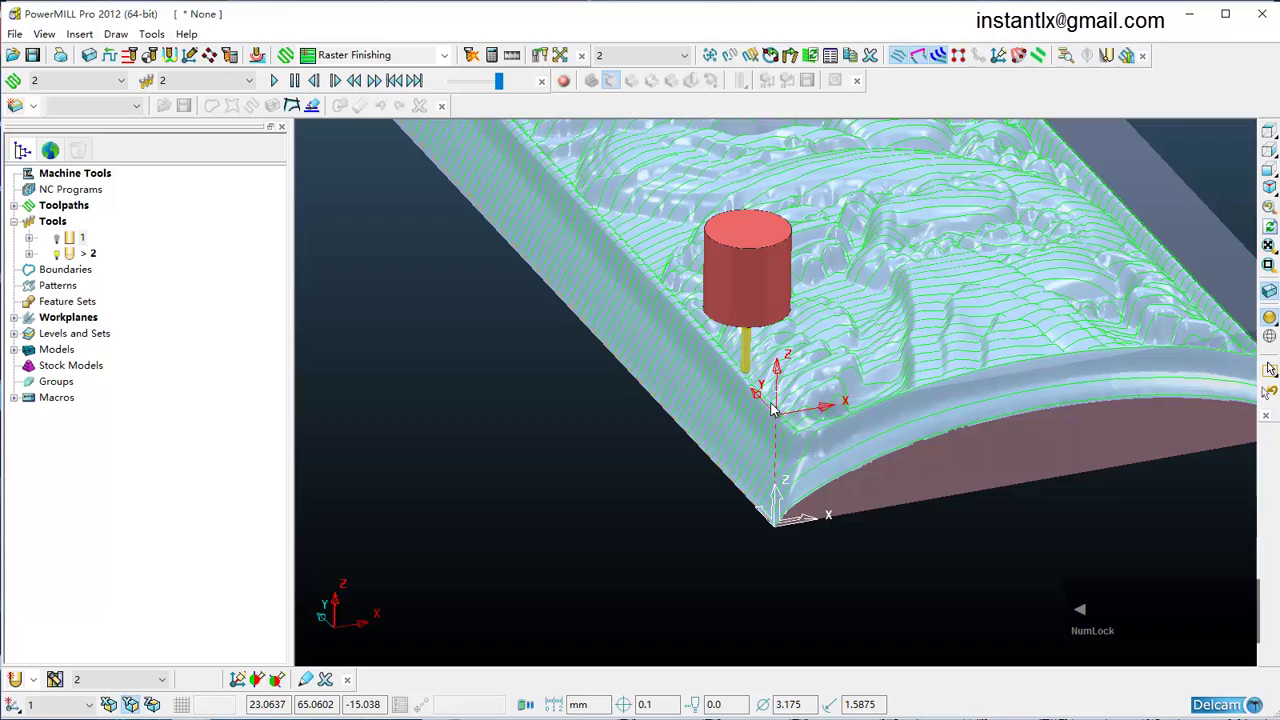
scroll("up", 3)
middle_click(773, 451)
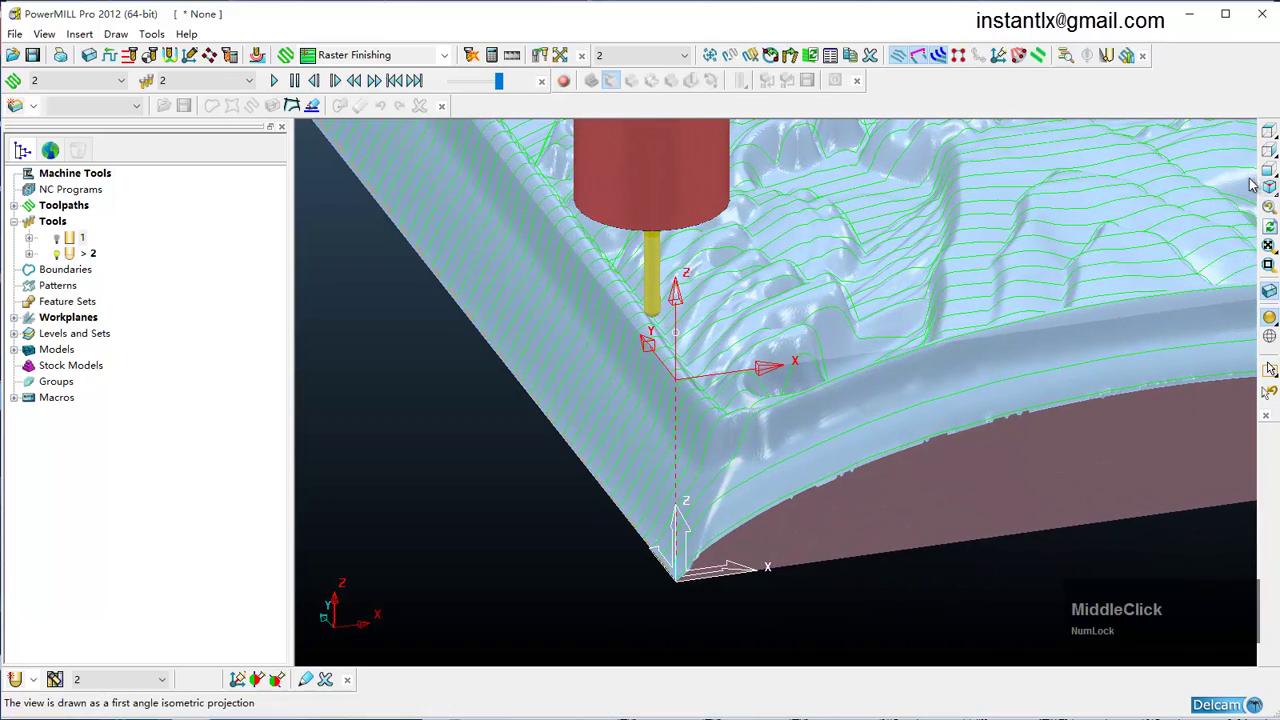
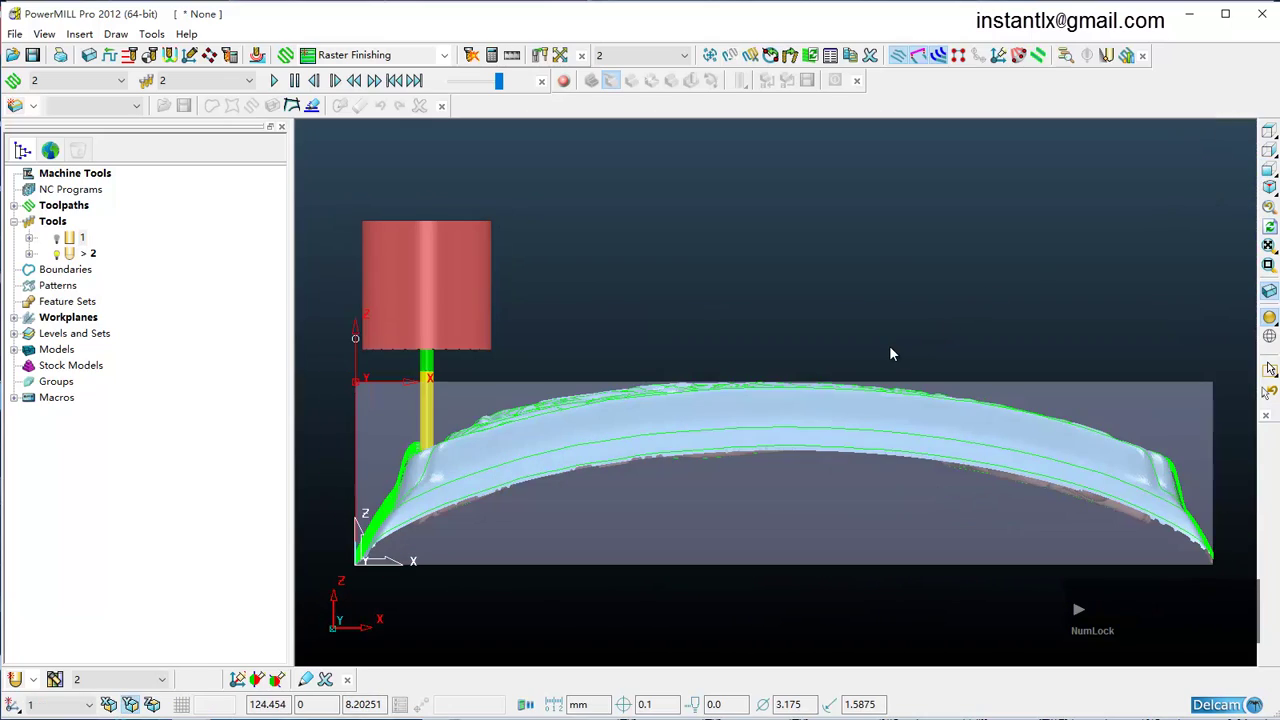
left_click(676, 431)
key("Left")
left_click(676, 431)
key("Left")
left_click(638, 343)
key("Left")
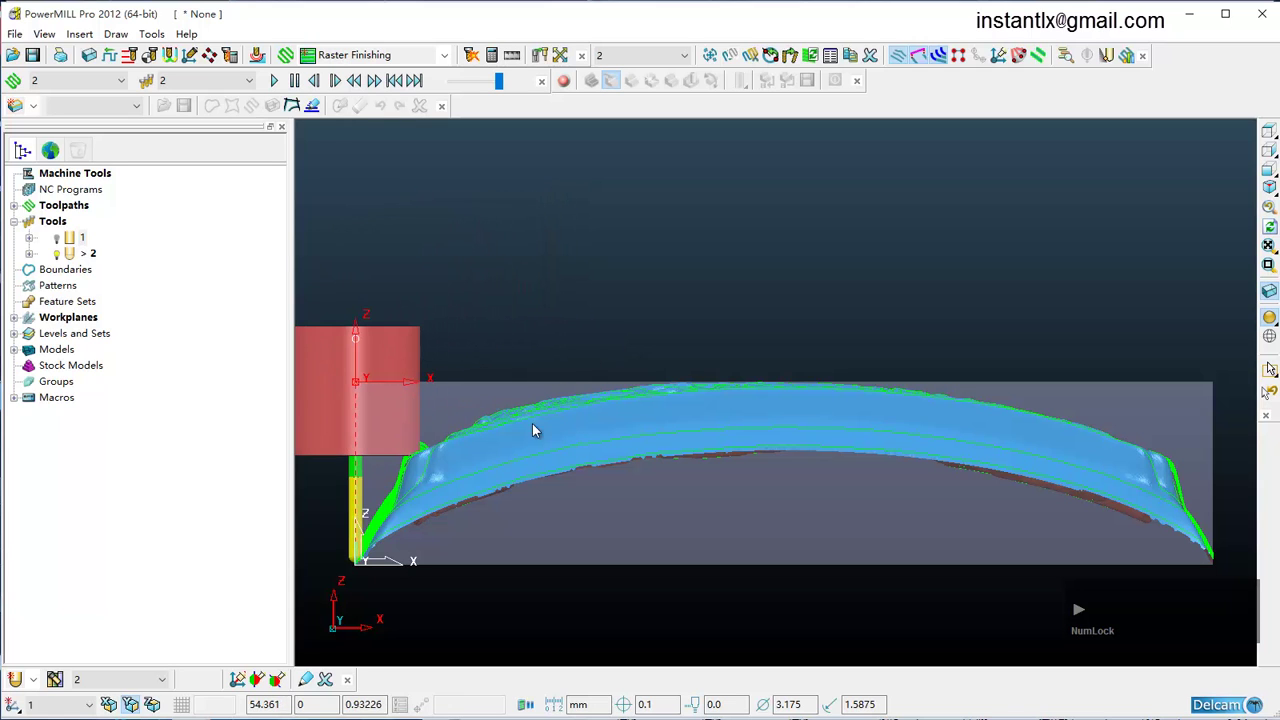
scroll("down", 3)
scroll("up", 3)
scroll("down", 3)
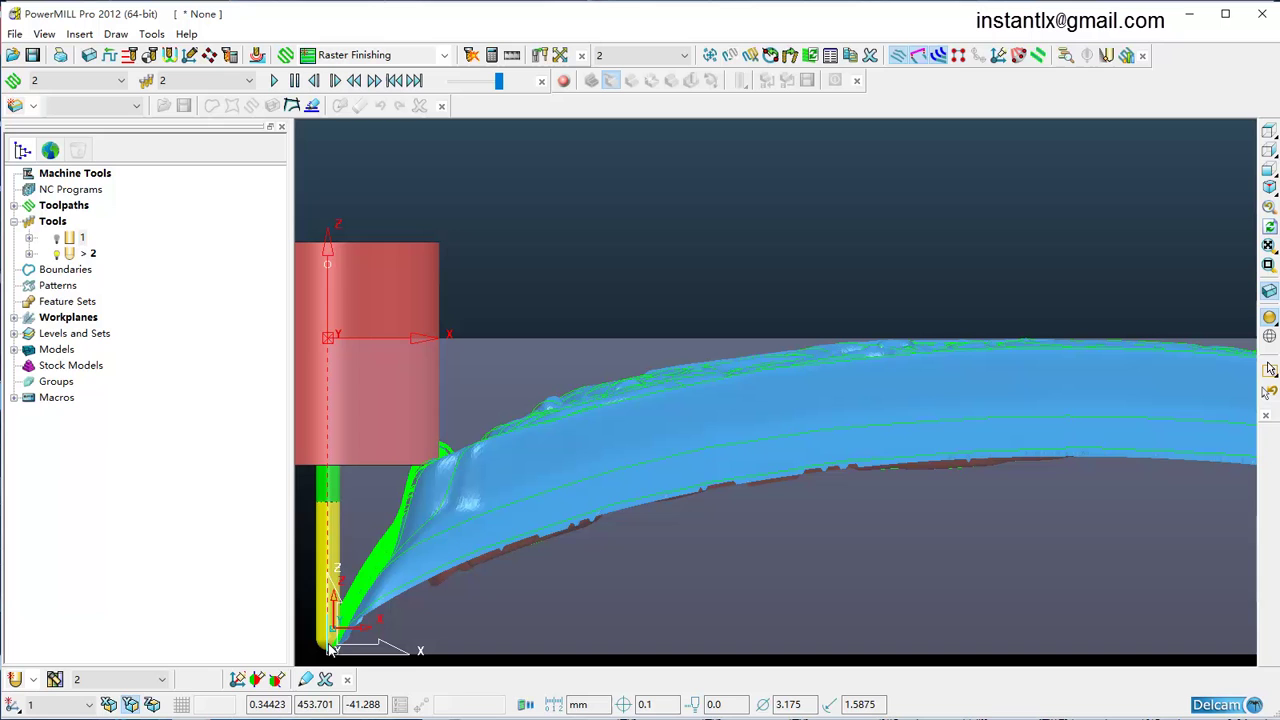
scroll("down", 3)
scroll("up", 3)
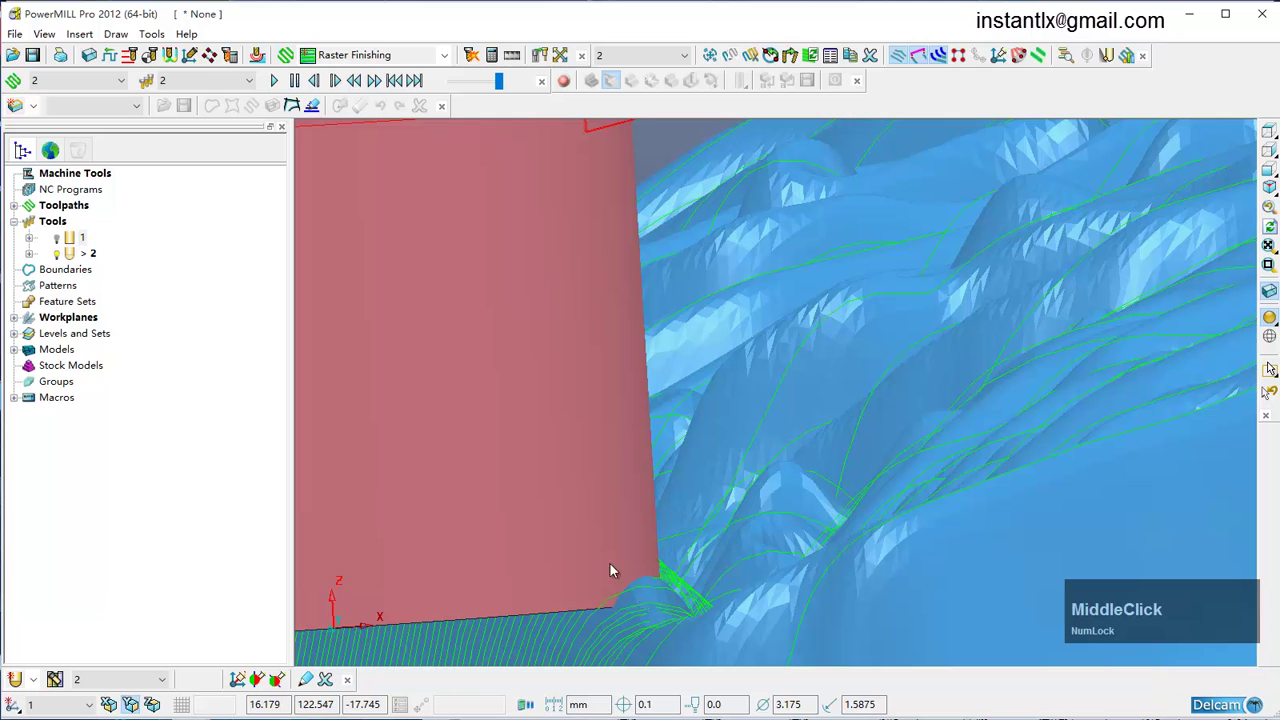
scroll("down", 3)
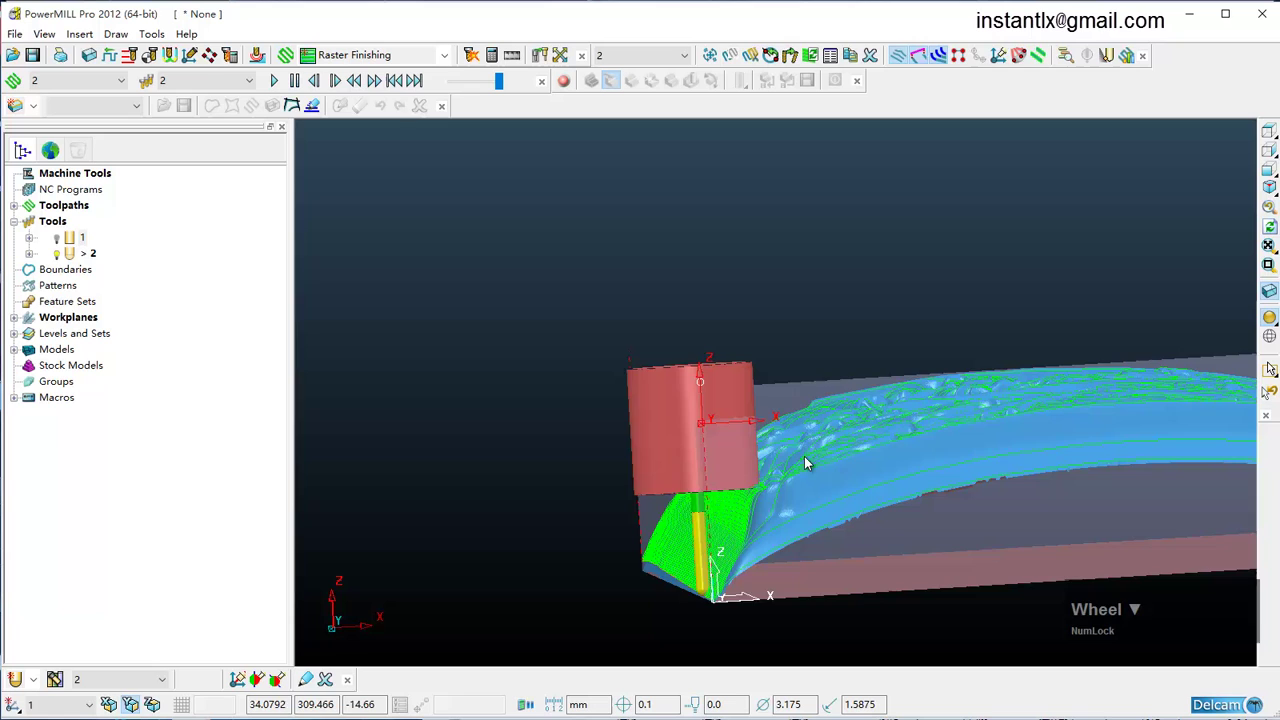
middle_click(852, 473)
scroll("down", 3)
scroll("up", 3)
scroll("down", 3)
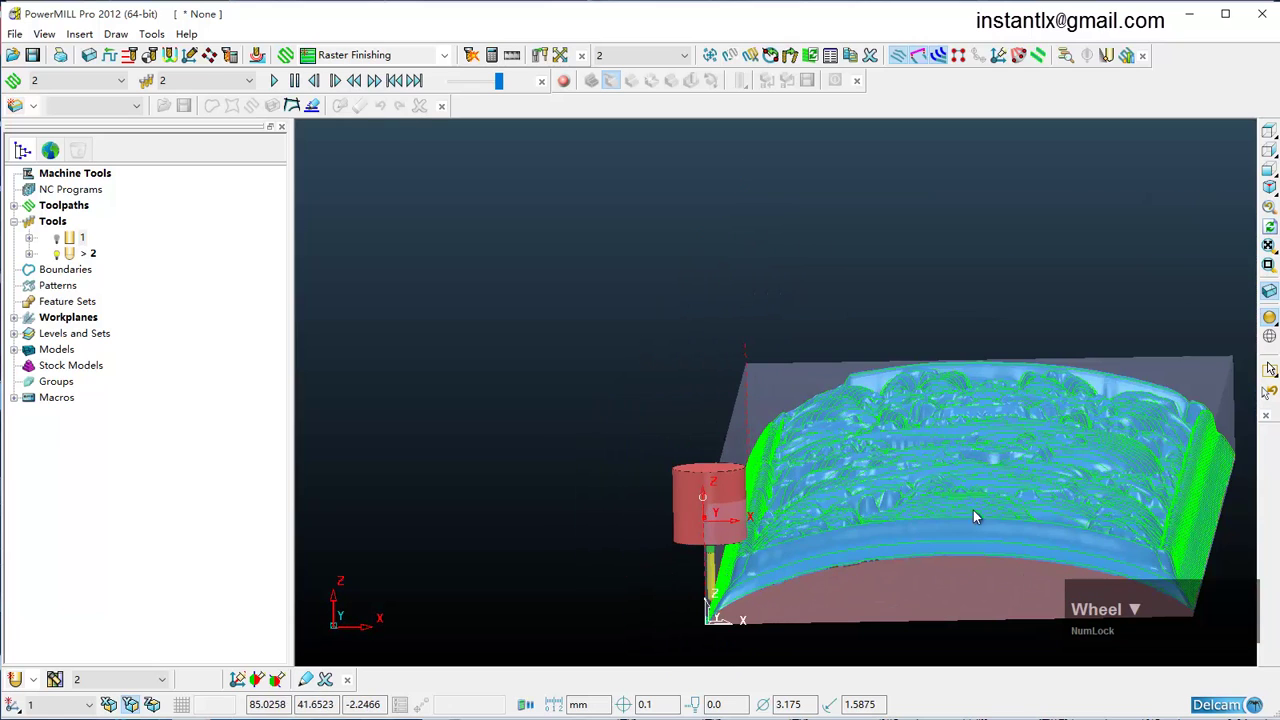
middle_click(1111, 484)
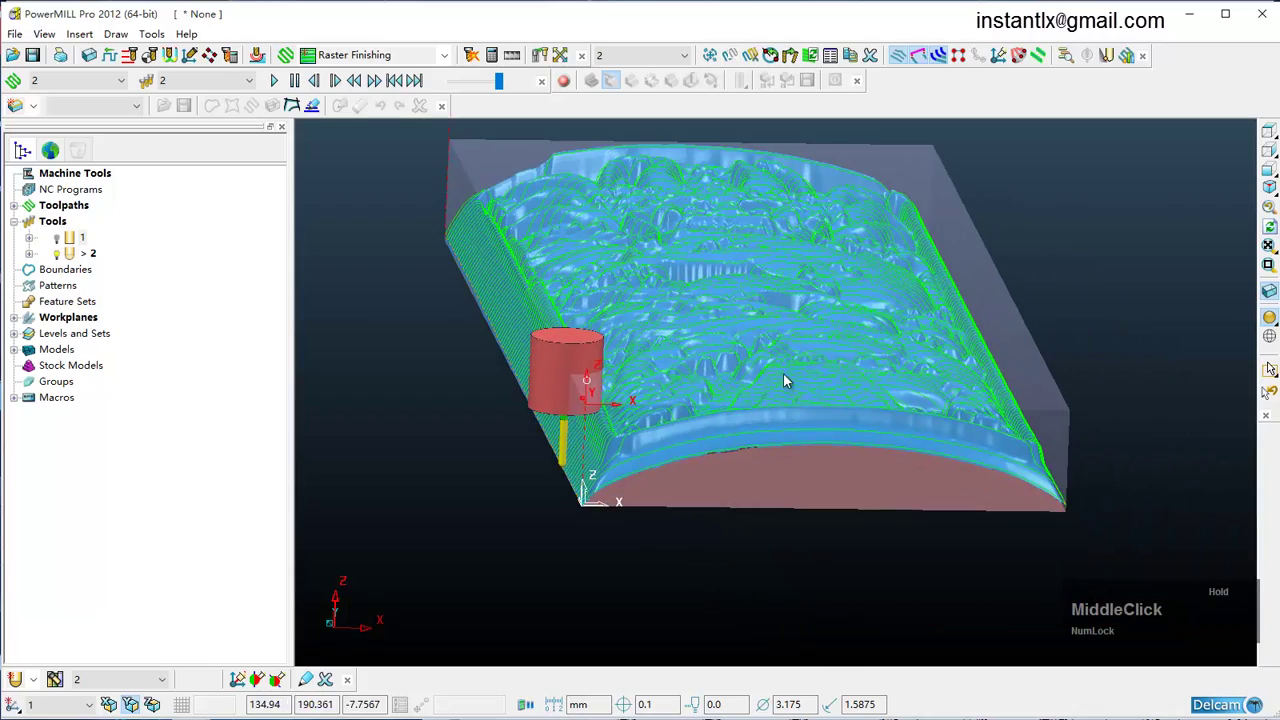
middle_click(784, 368)
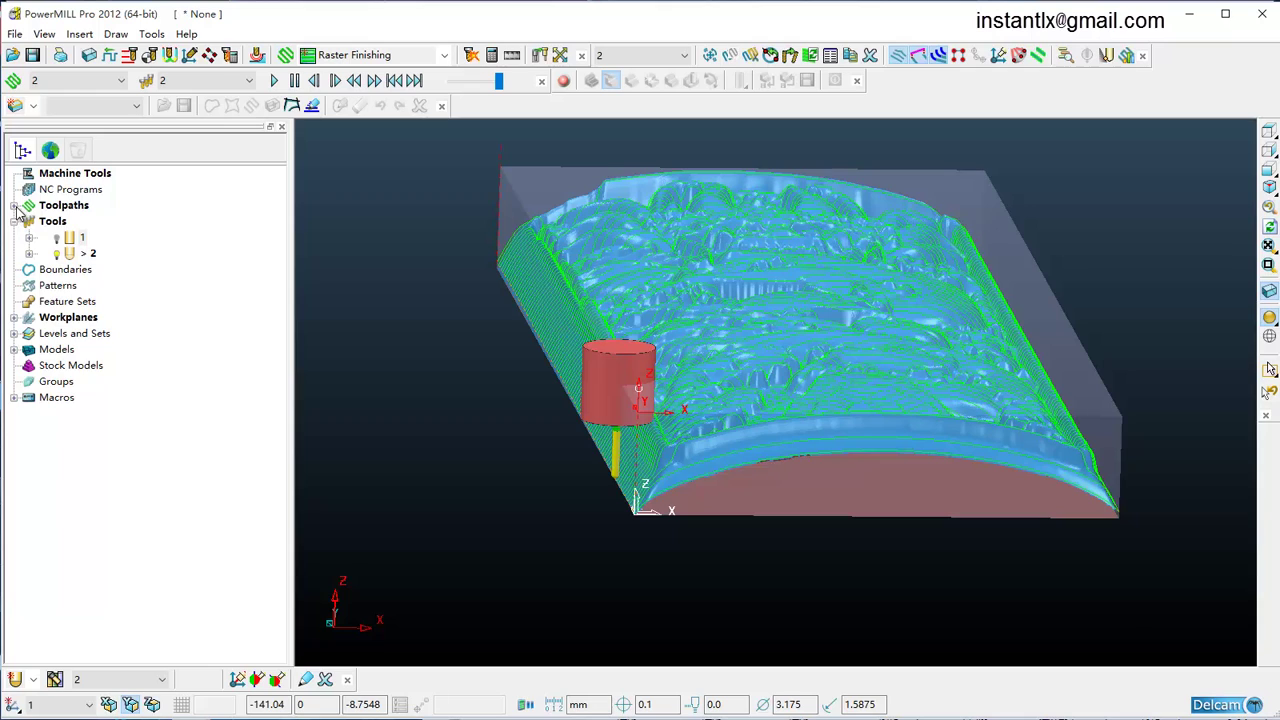
Reopen the raster finishing toolpath's settings and rename it 'finish'
left_click(22, 211)
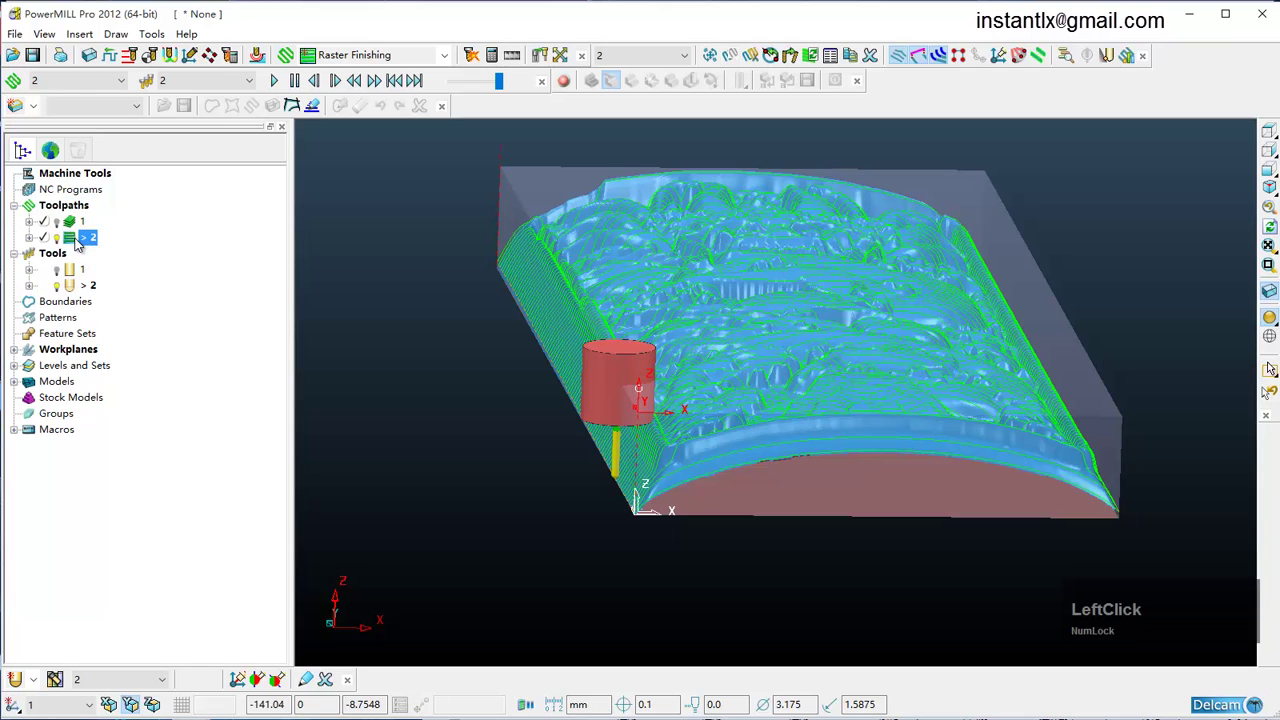
left_click(86, 241)
right_click(86, 241)
left_click(151, 346)
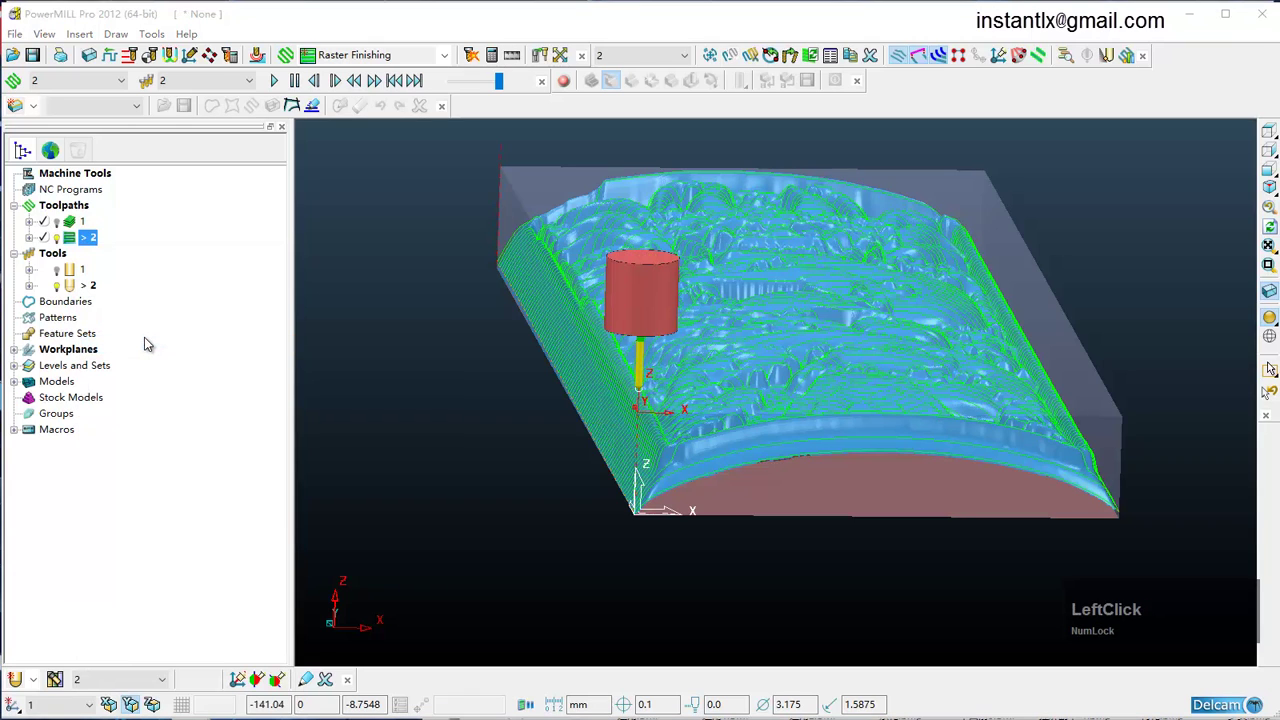
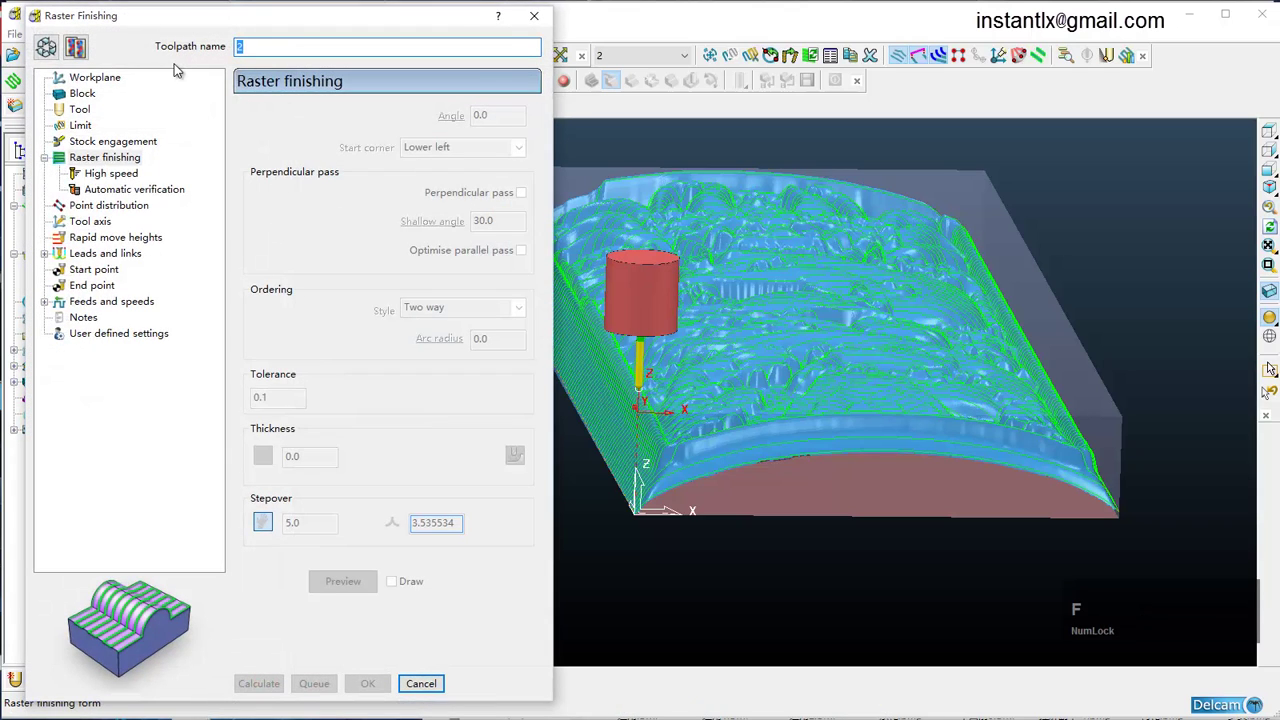
type("fn")
key("BackSpace")
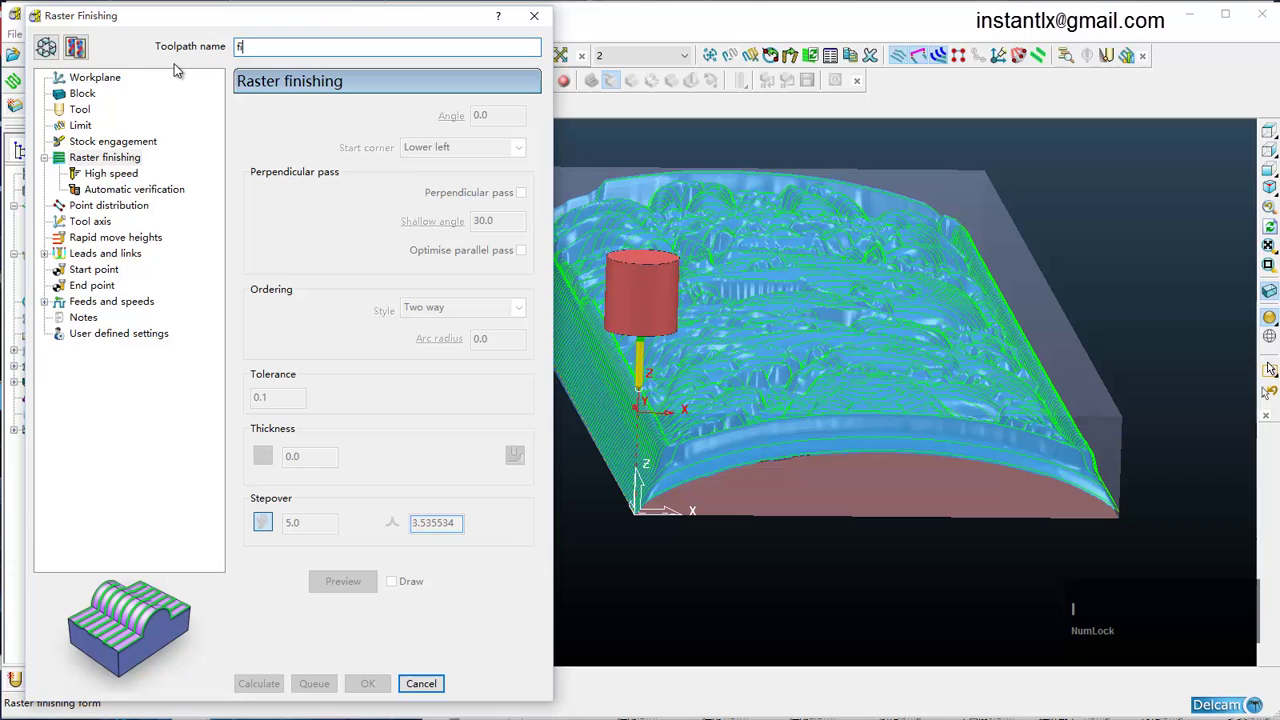
type("inish")
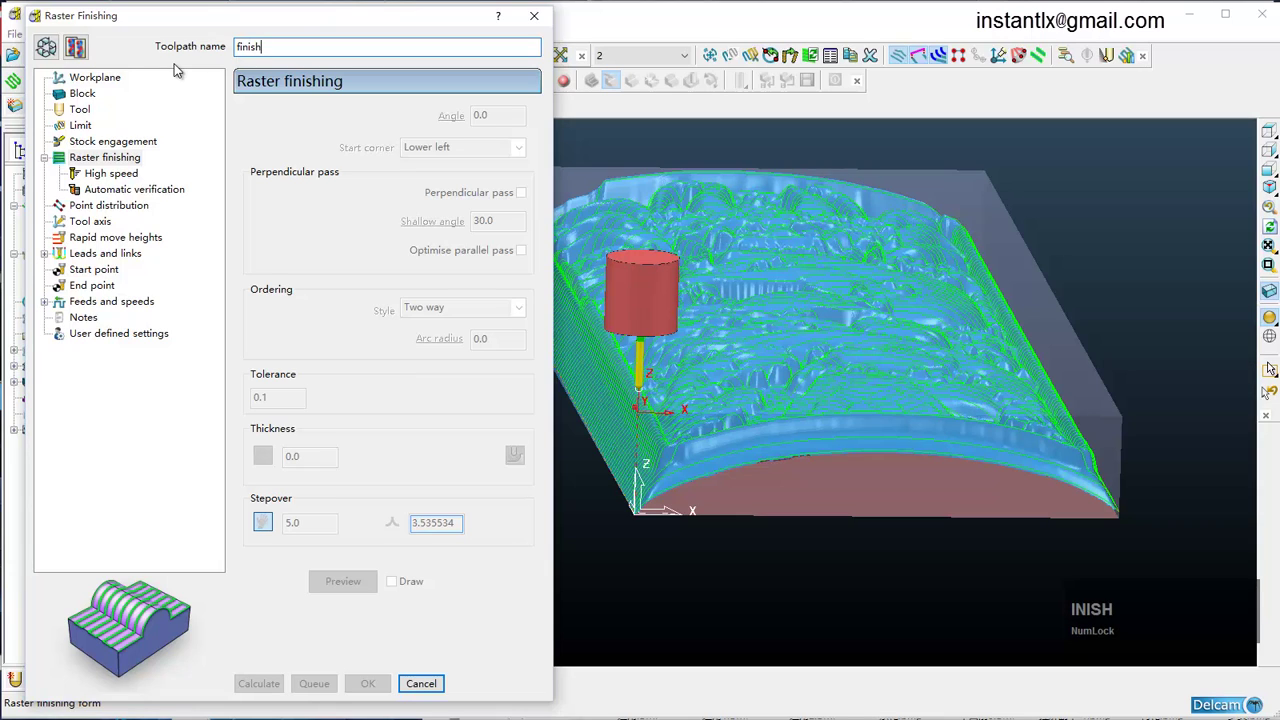
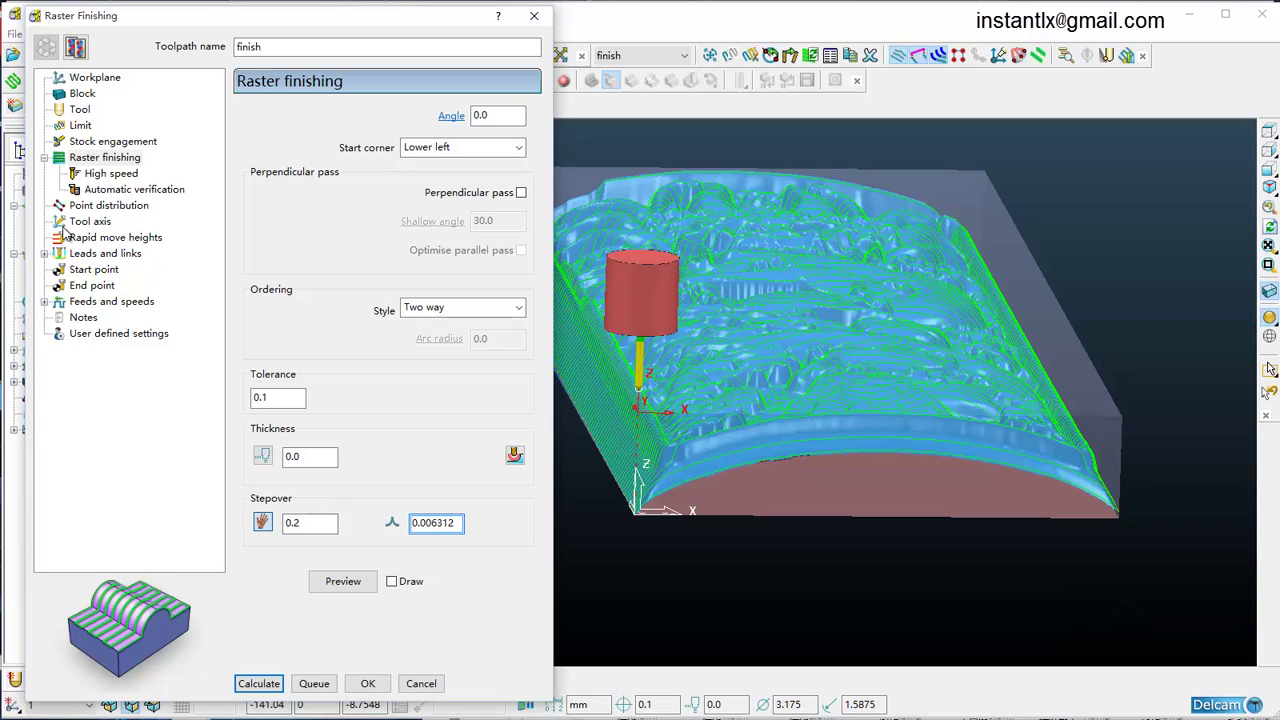
Set the tool axis to Towards line through point 100, 0, -100 with direction 0, 1, 0
left_click(82, 223)
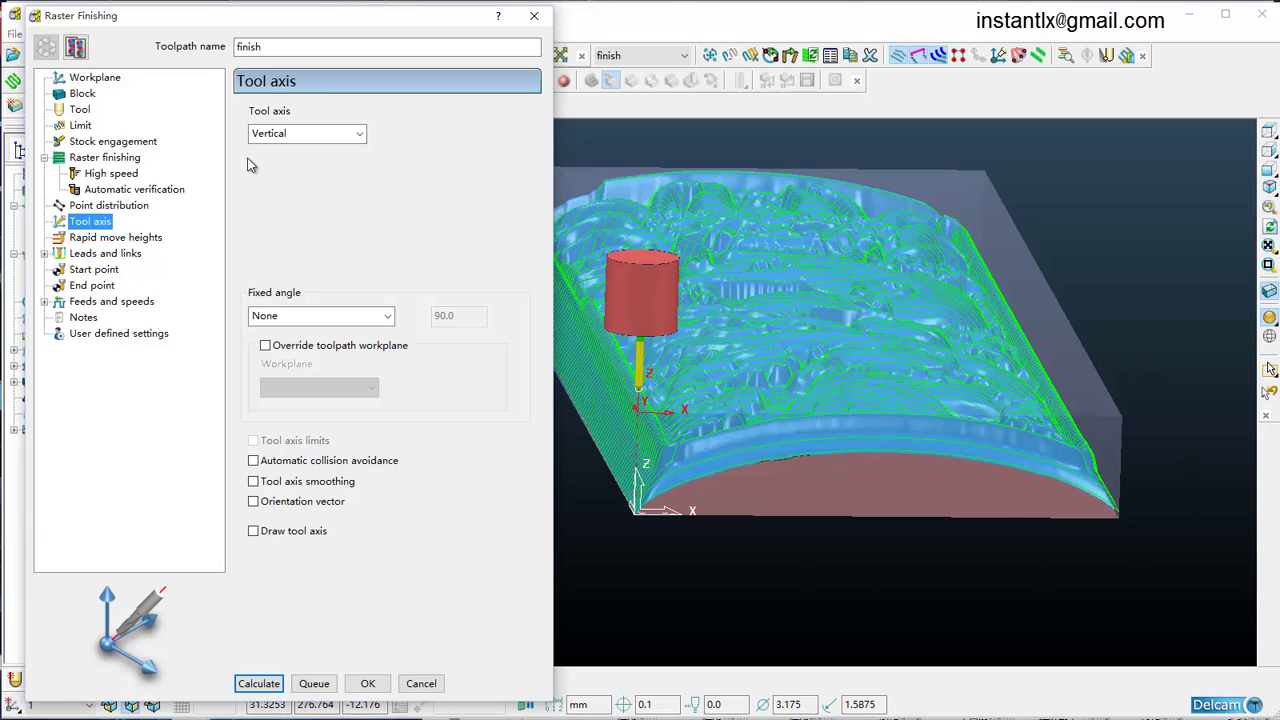
left_click(334, 133)
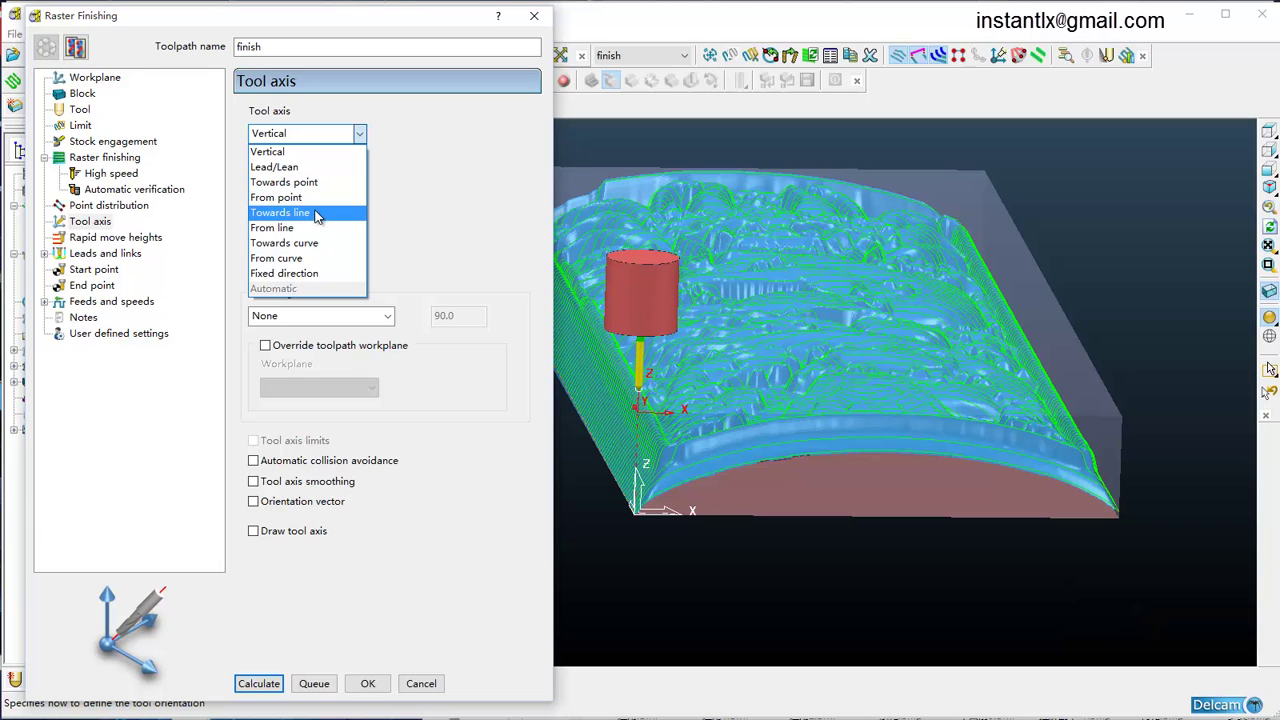
left_click(322, 211)
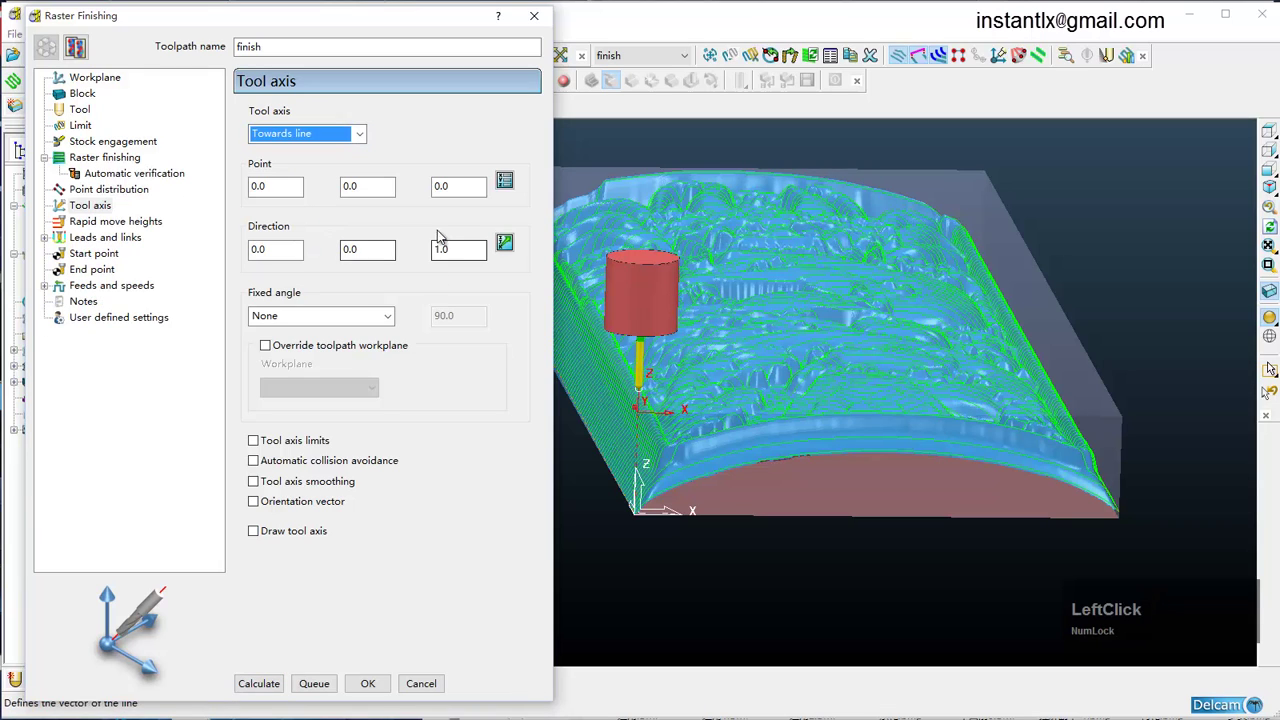
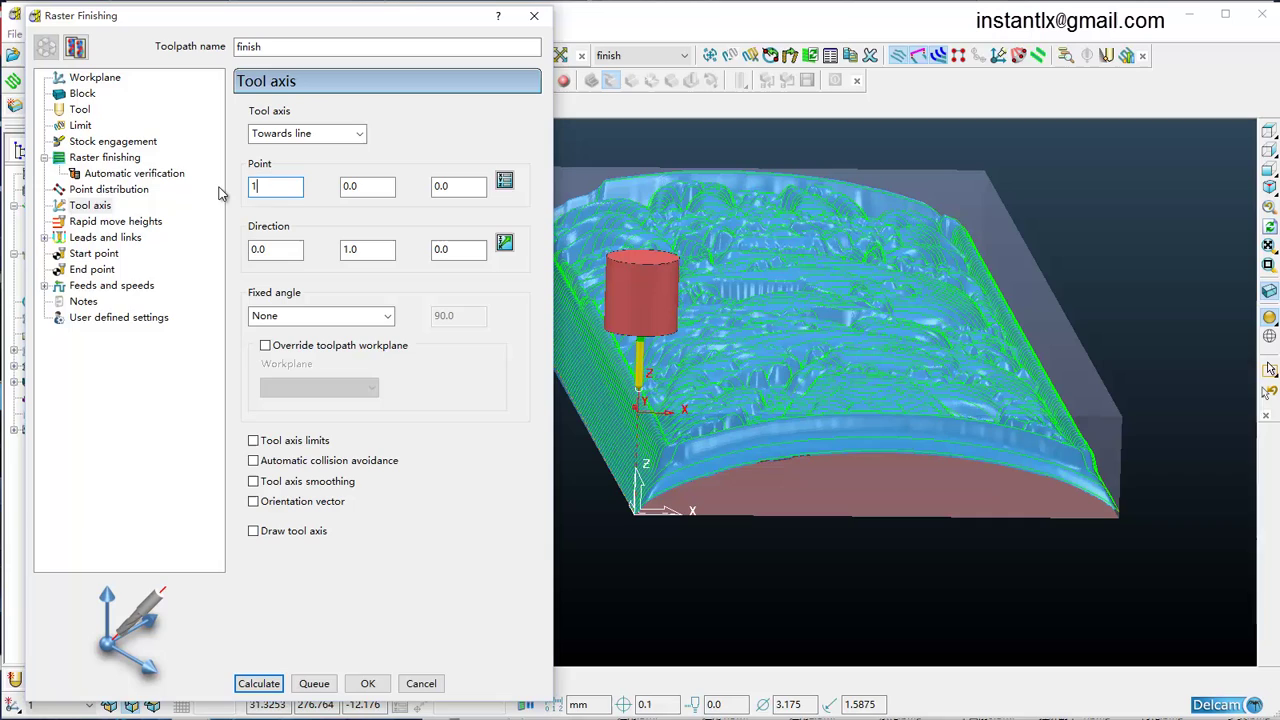
key("Tab")
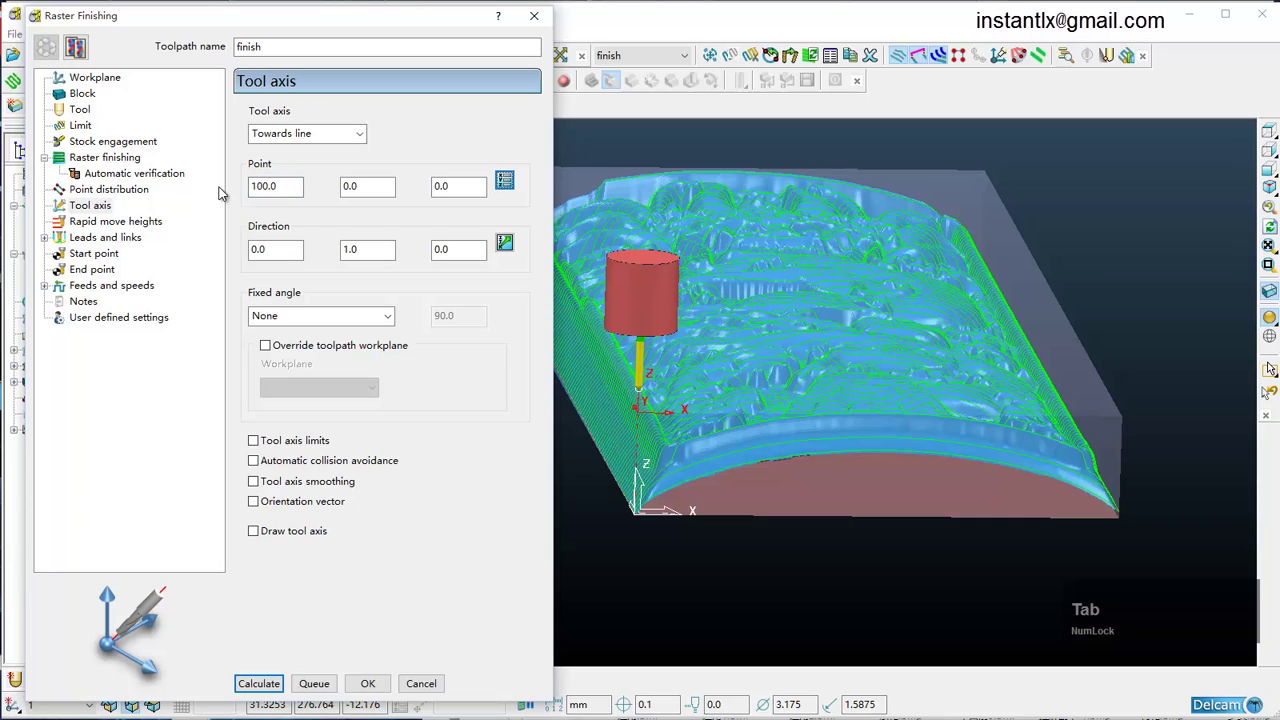
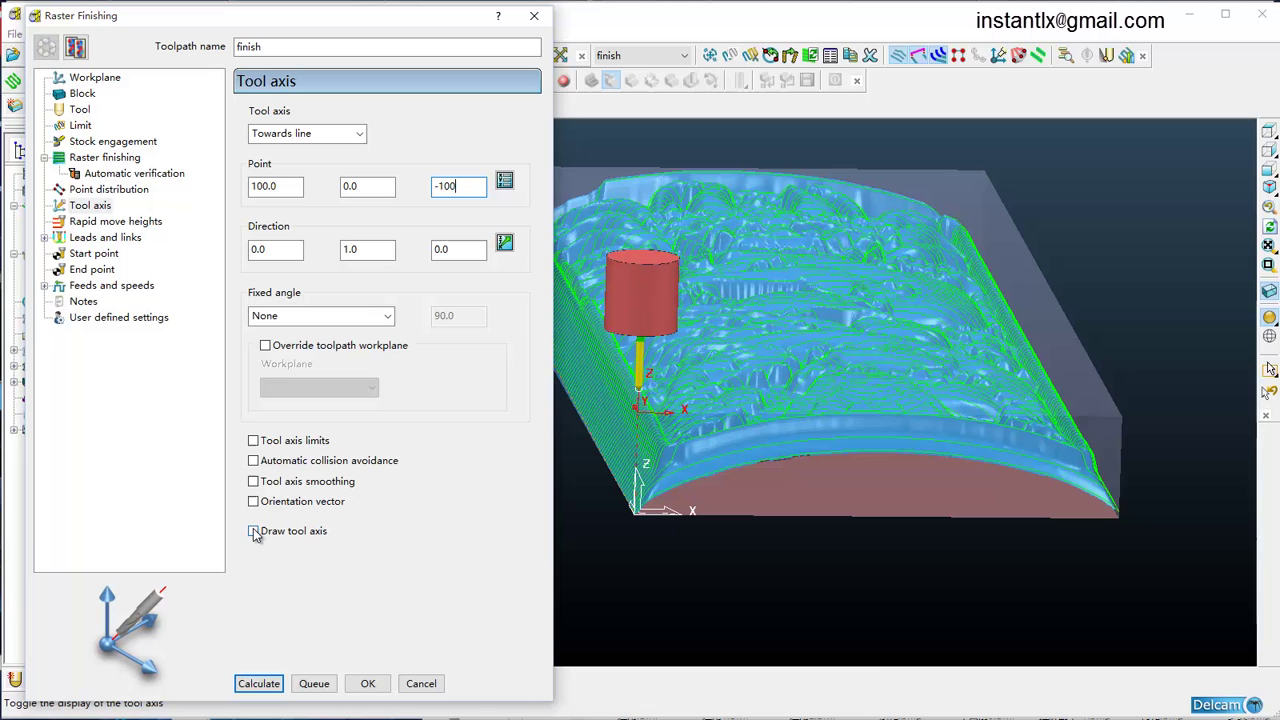
Draw the tool axis and orbit the block to check the axis line before lowering its Z to -150
left_click(259, 534)
scroll("down", 3)
middle_click(778, 481)
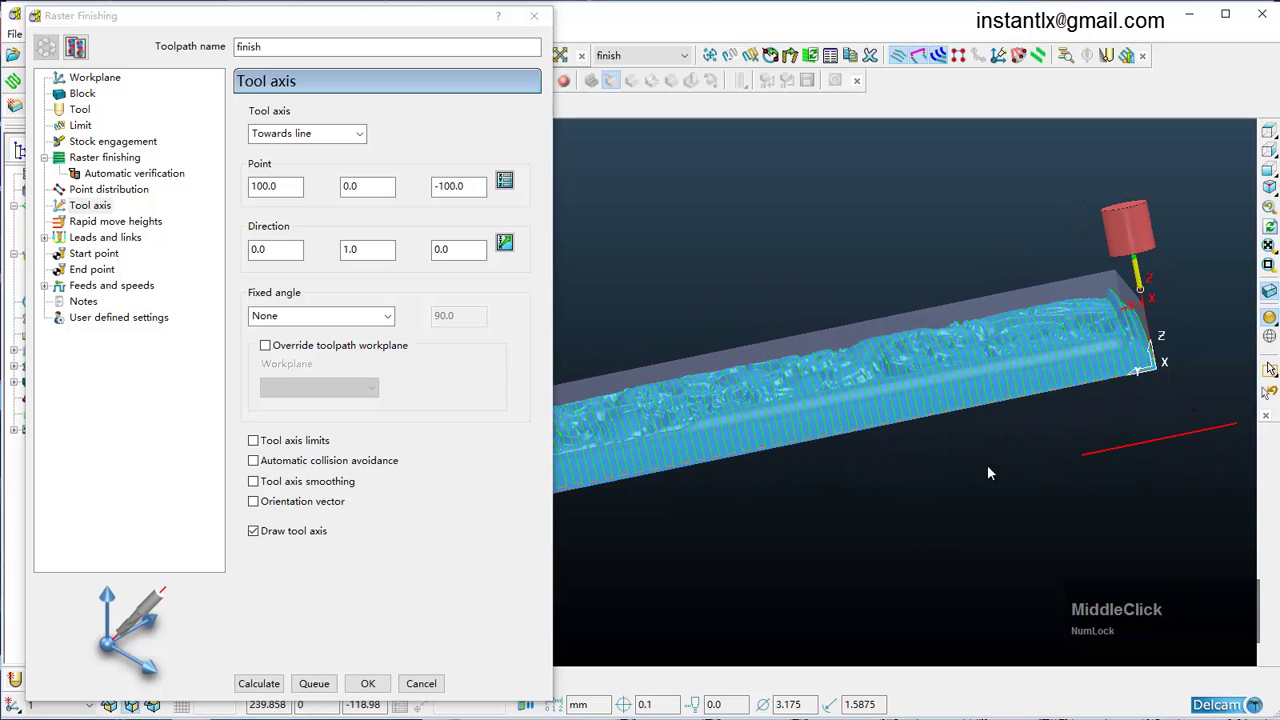
scroll("down", 3)
middle_click(925, 455)
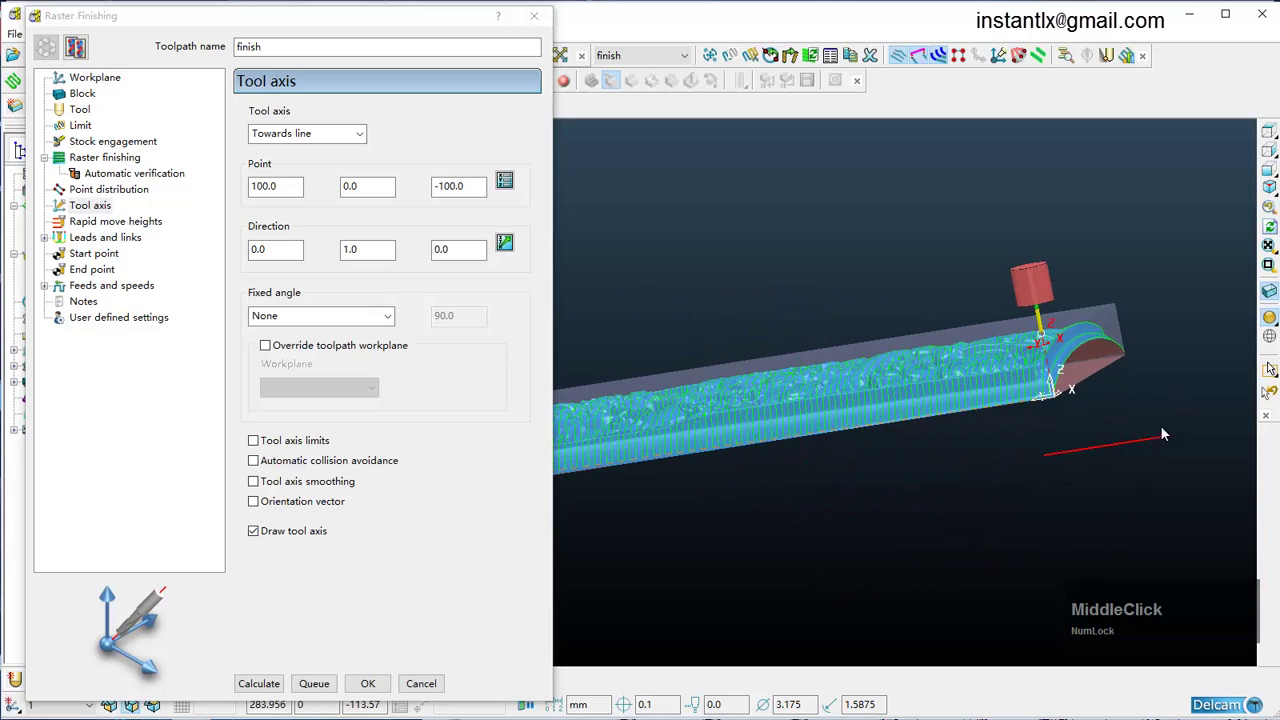
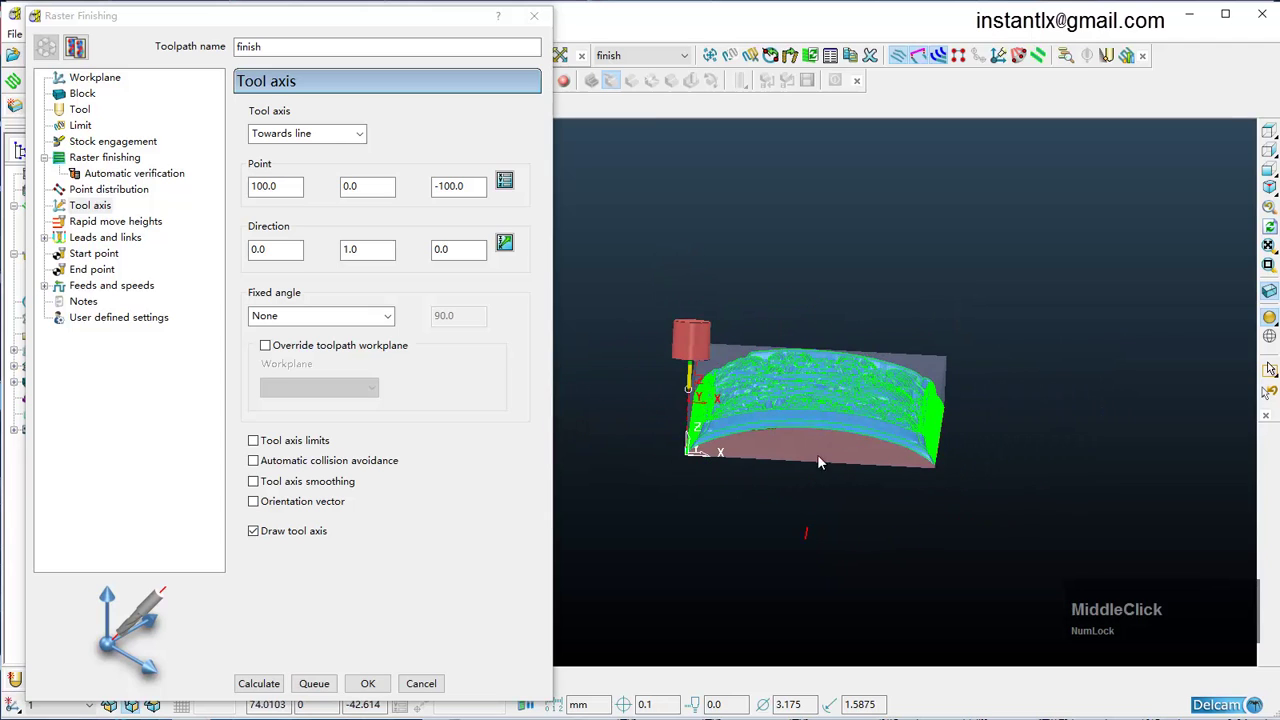
scroll("up", 3)
middle_click(909, 448)
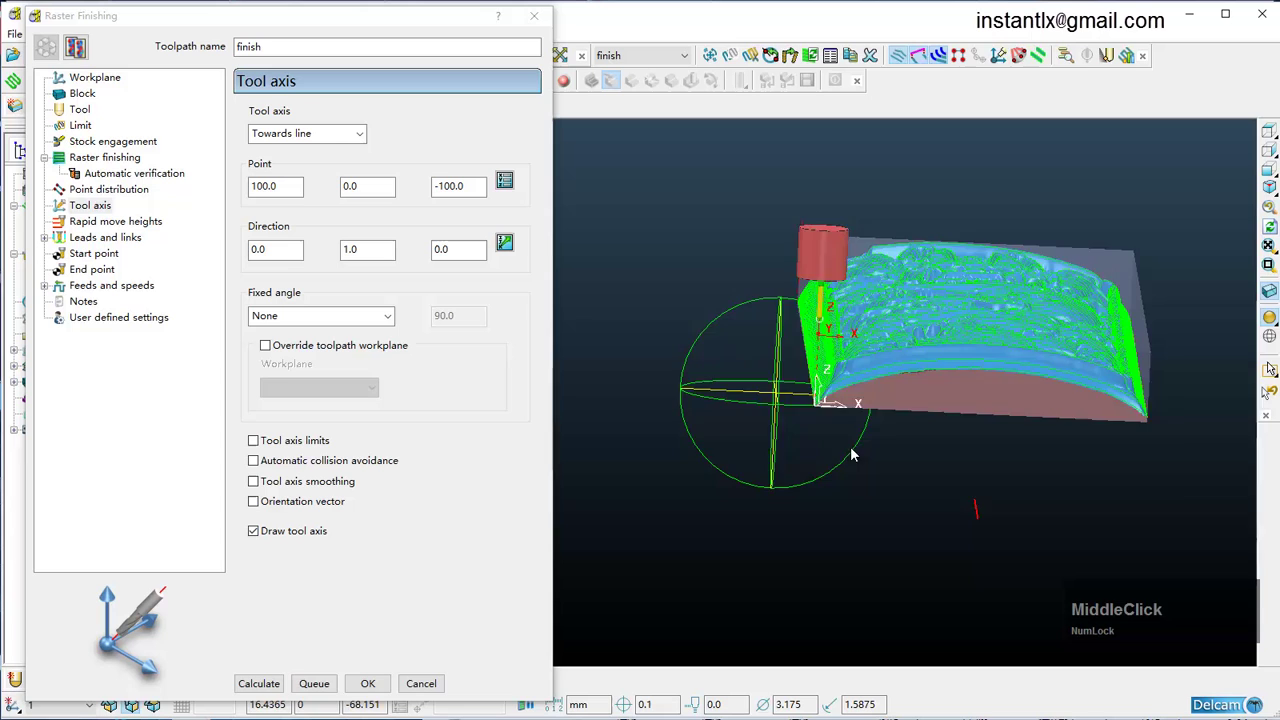
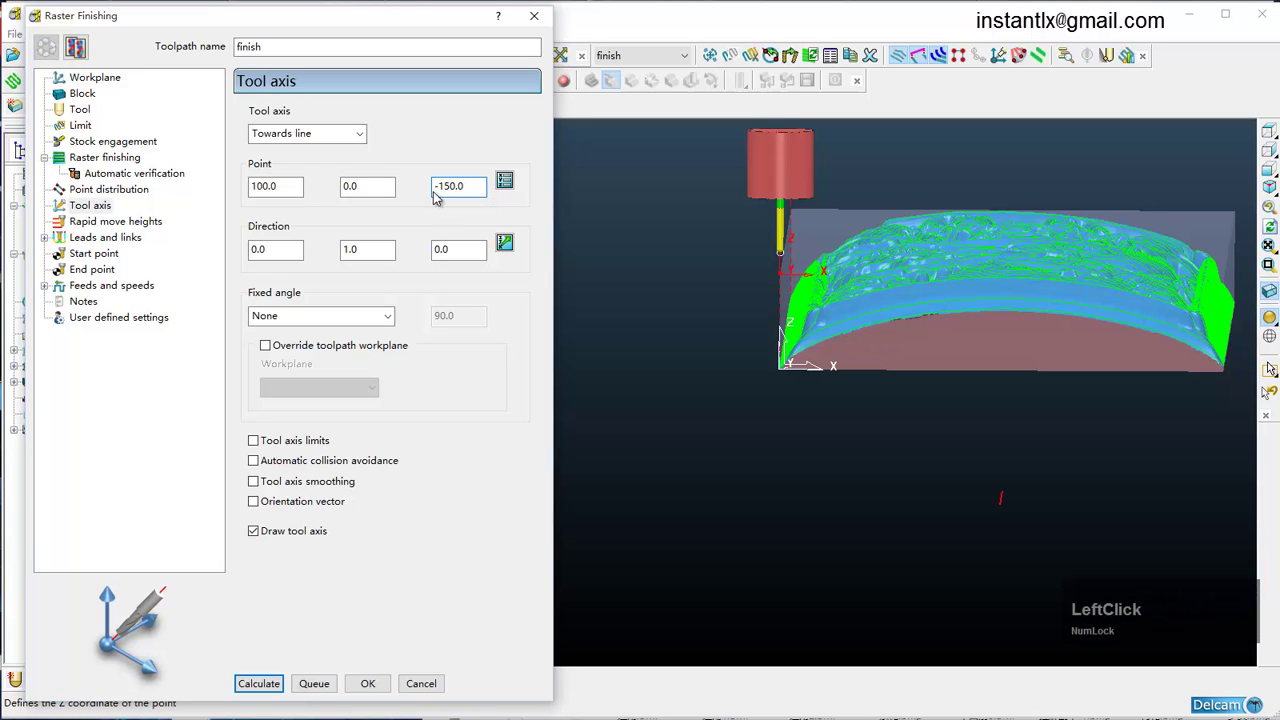
scroll("down", 3)
middle_click(871, 331)
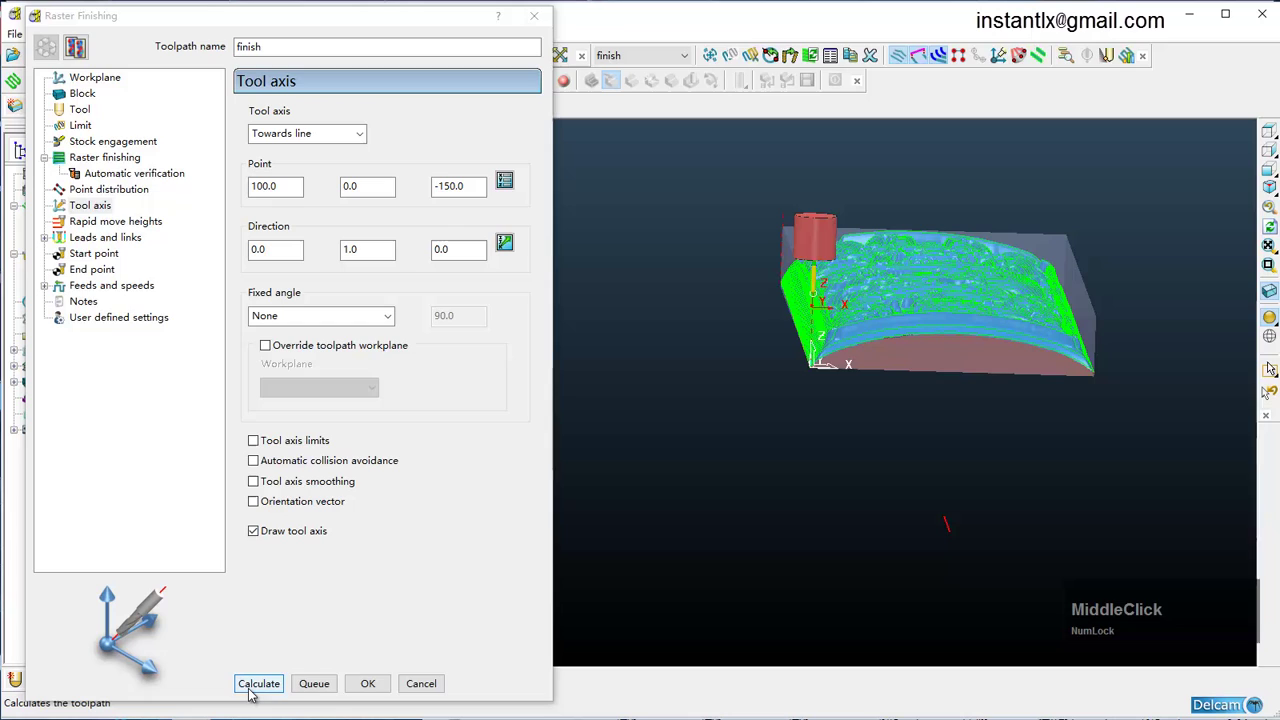
Calculate the towards-line multi-axis raster finish over the dragon relief
left_click(256, 691)
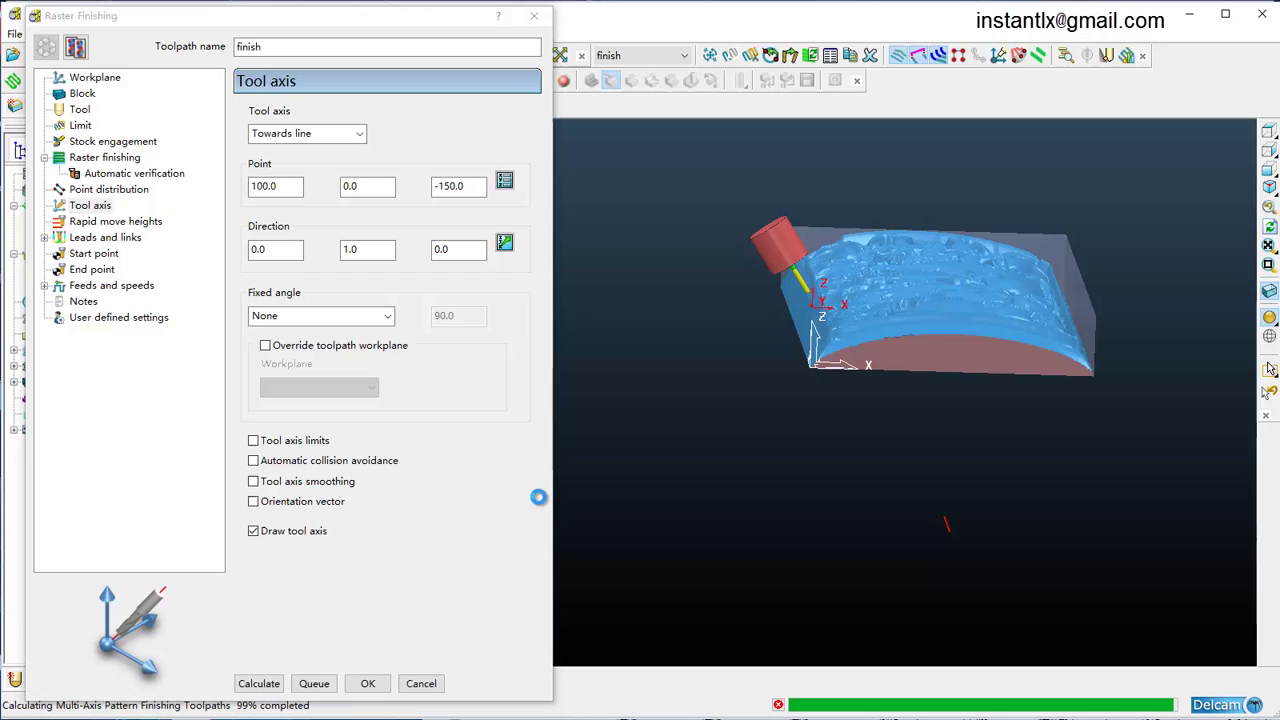
scroll("up", 3)
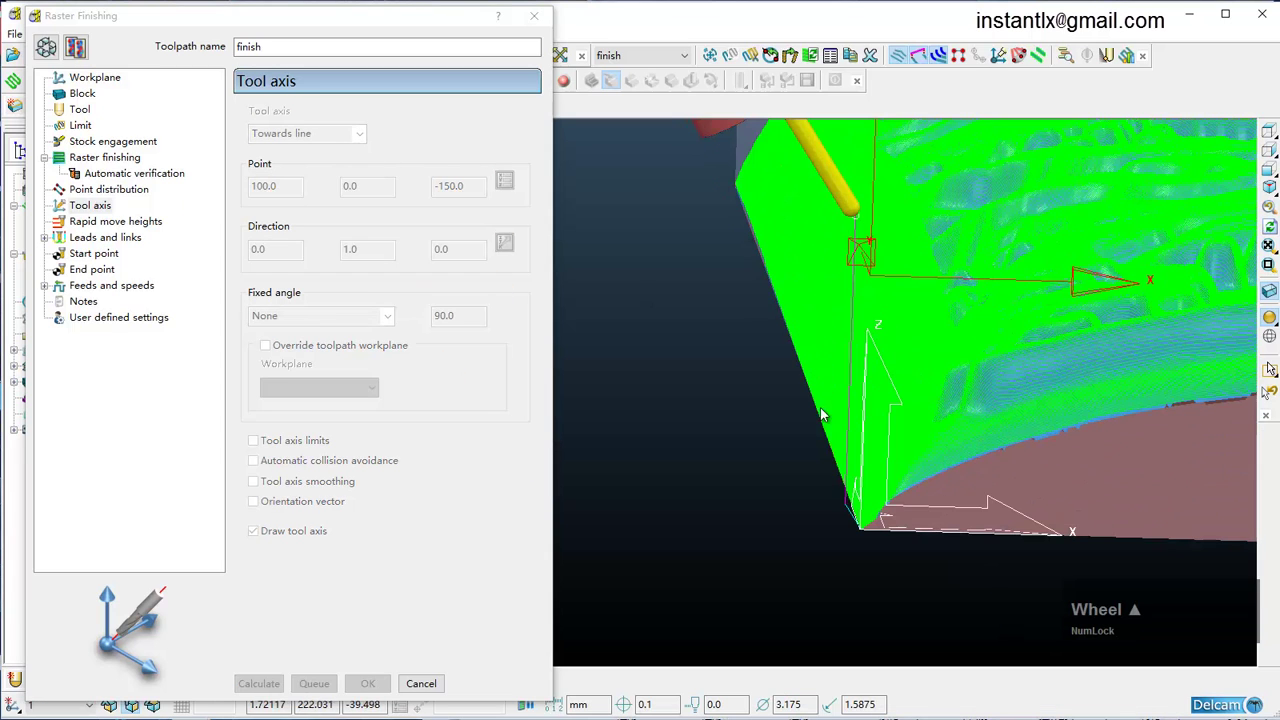
Simulate the finish toolpath from the nearest point and orbit to watch the tilted tool
left_click(891, 496)
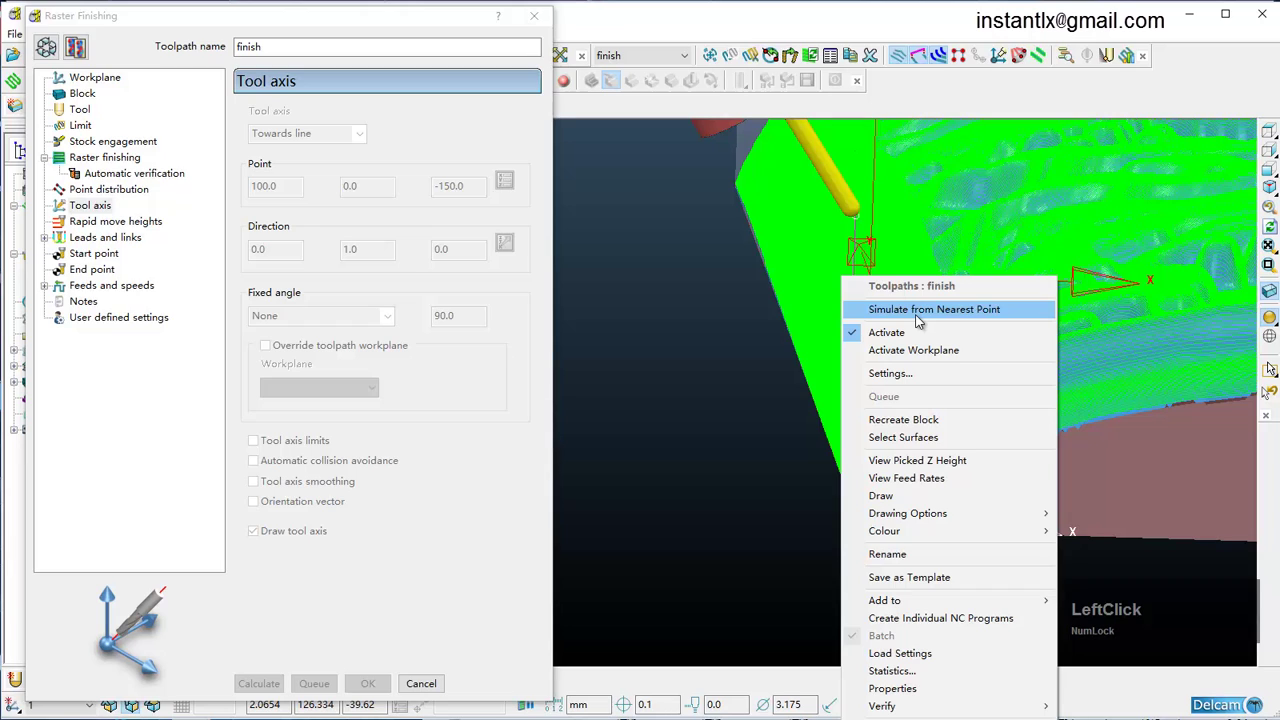
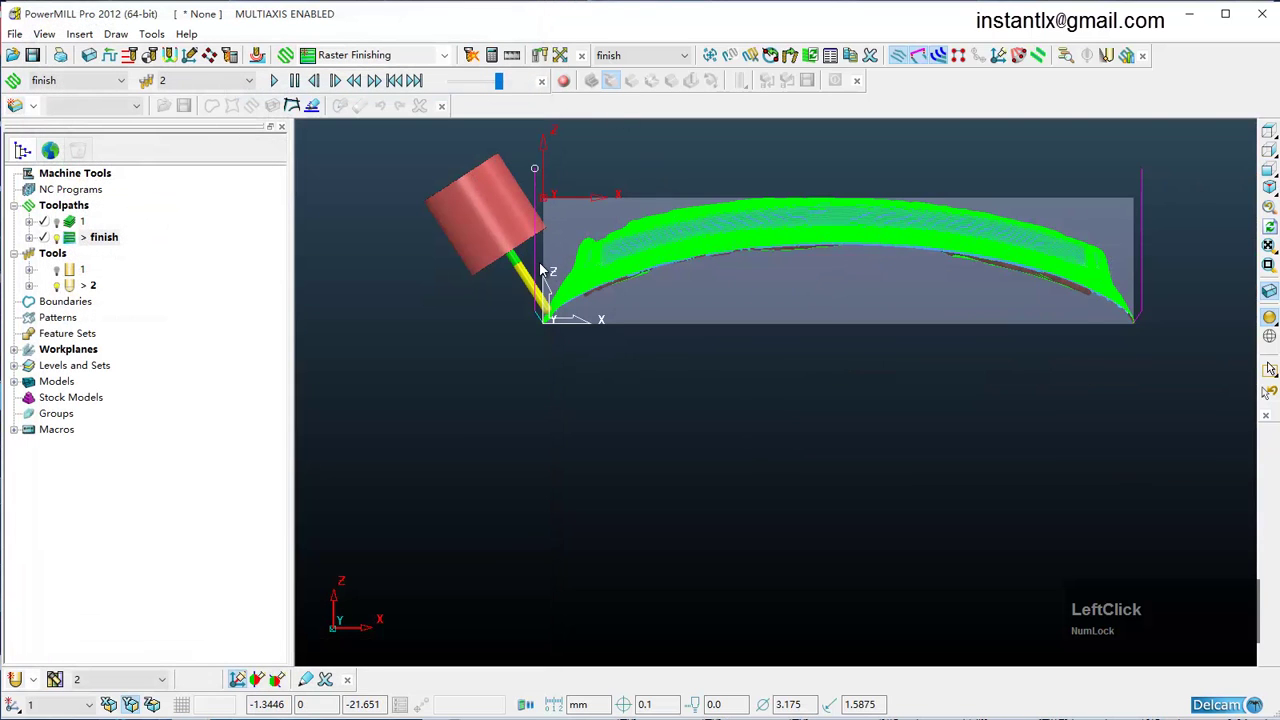
key("Left")
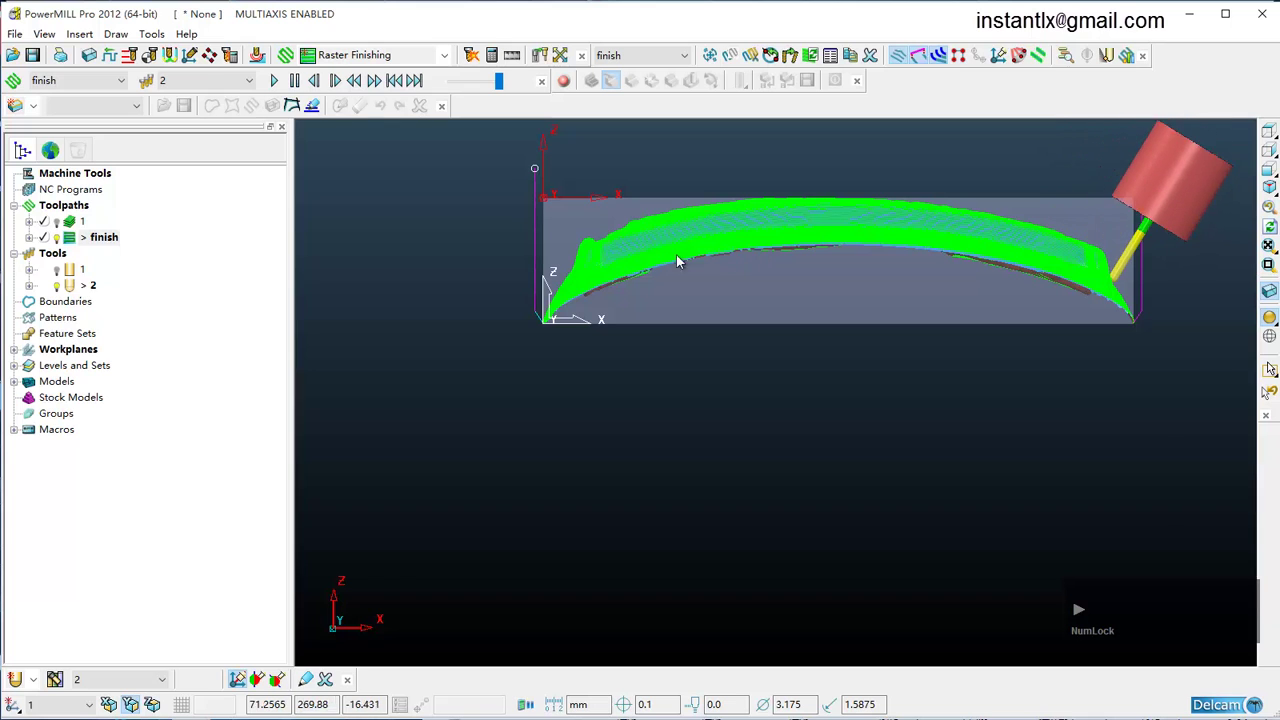
scroll("down", 3)
middle_click(690, 313)
scroll("up", 3)
scroll("down", 3)
middle_click(689, 312)
scroll("up", 3)
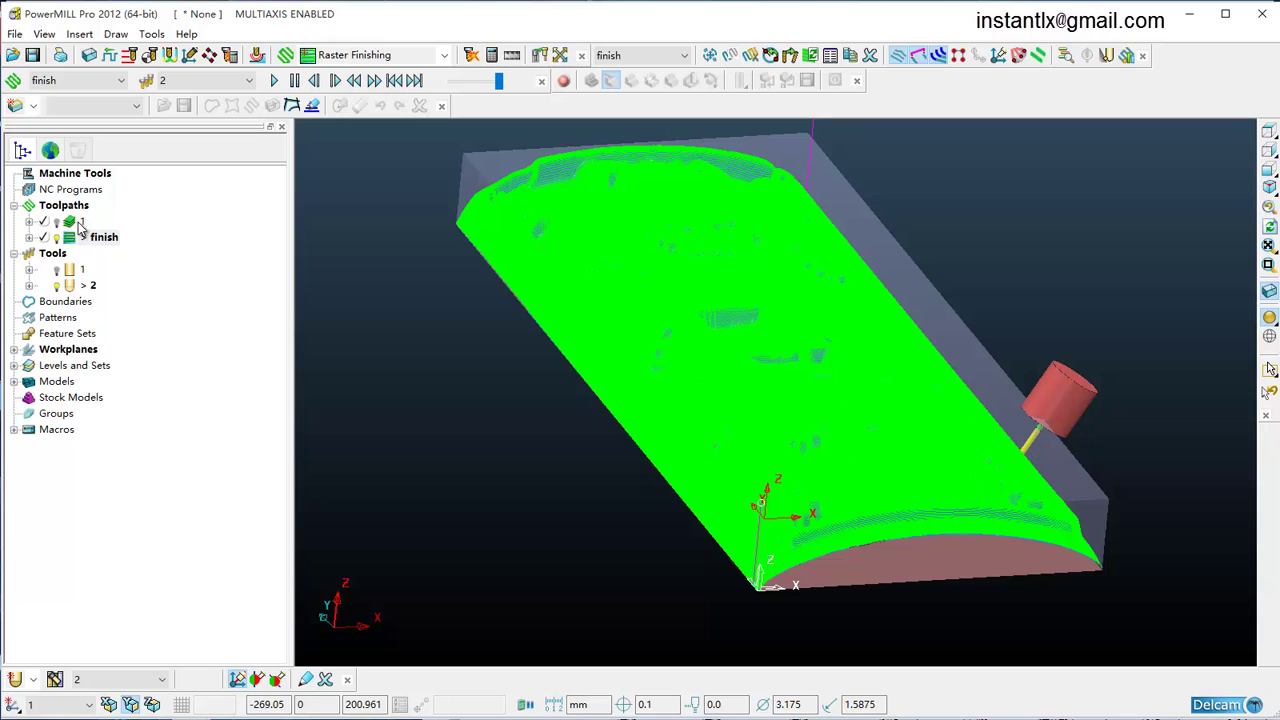
scroll("up", 3)
Bring up the context options of roughing toolpath 1 in the explorer
left_click(78, 229)
right_click(84, 228)
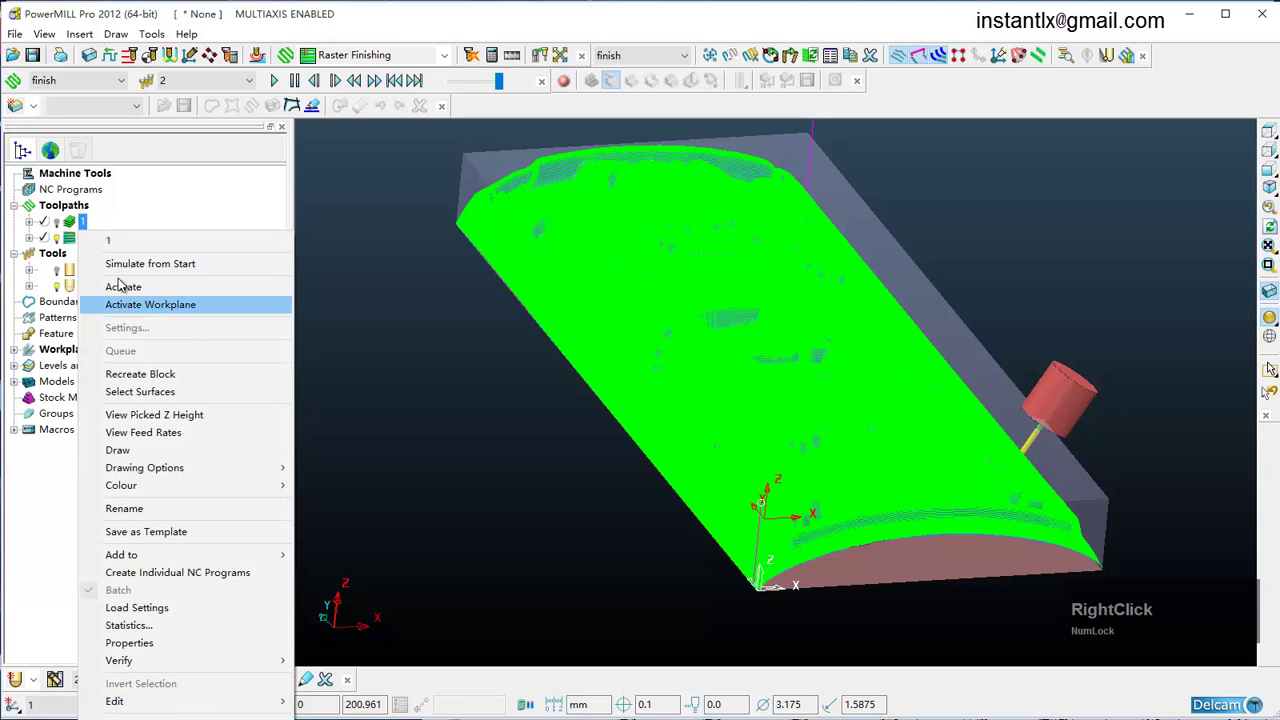
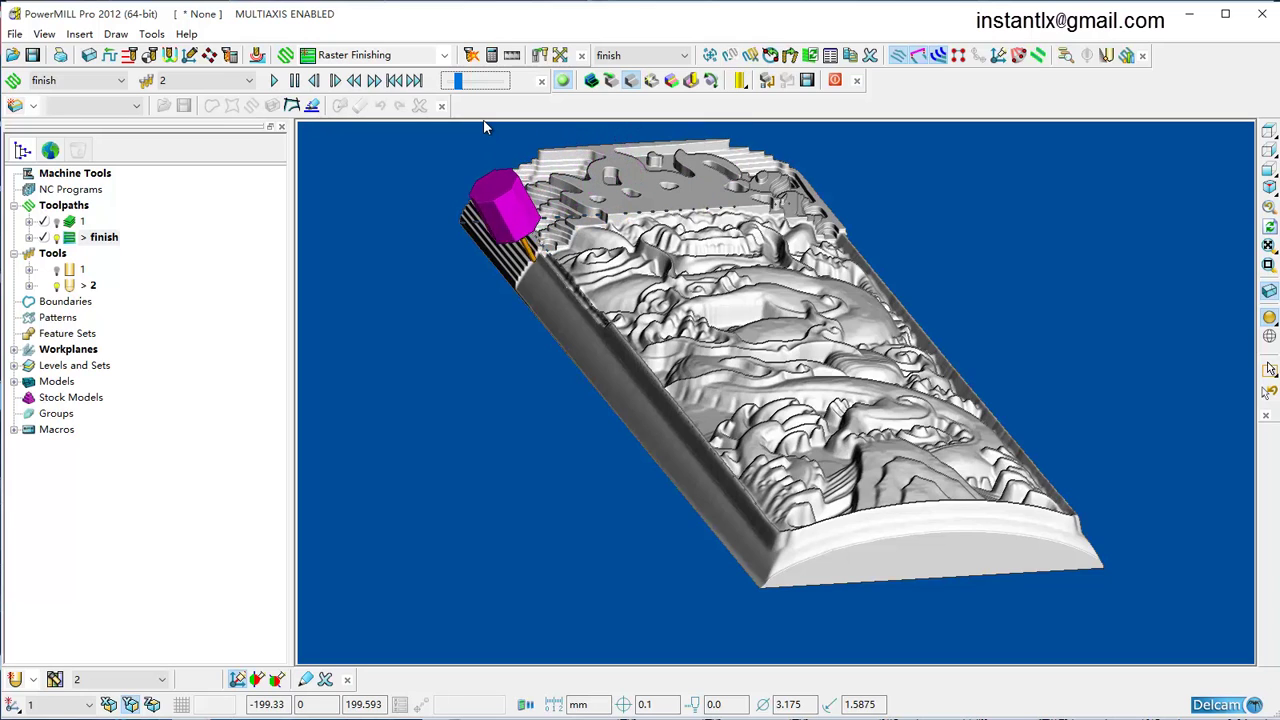
Exit ViewMill, shade the dragon relief model and hide the finish toolpath lines
left_click(468, 81)
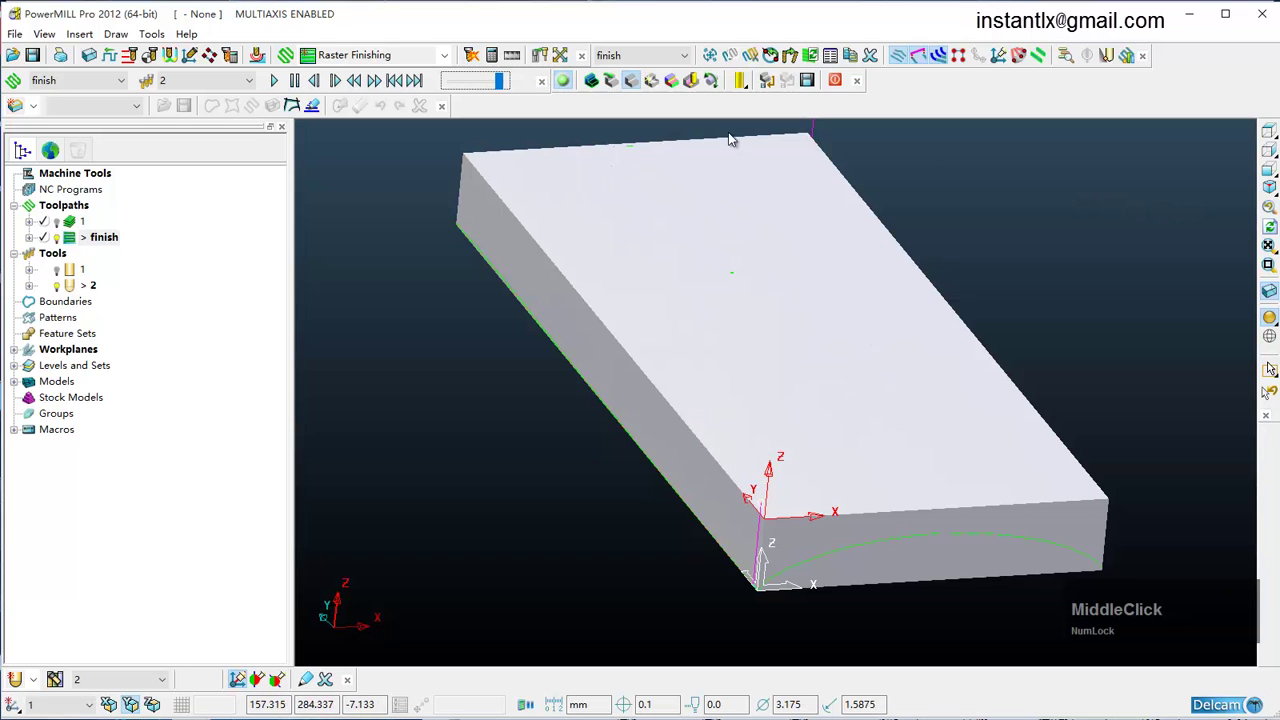
left_click(614, 83)
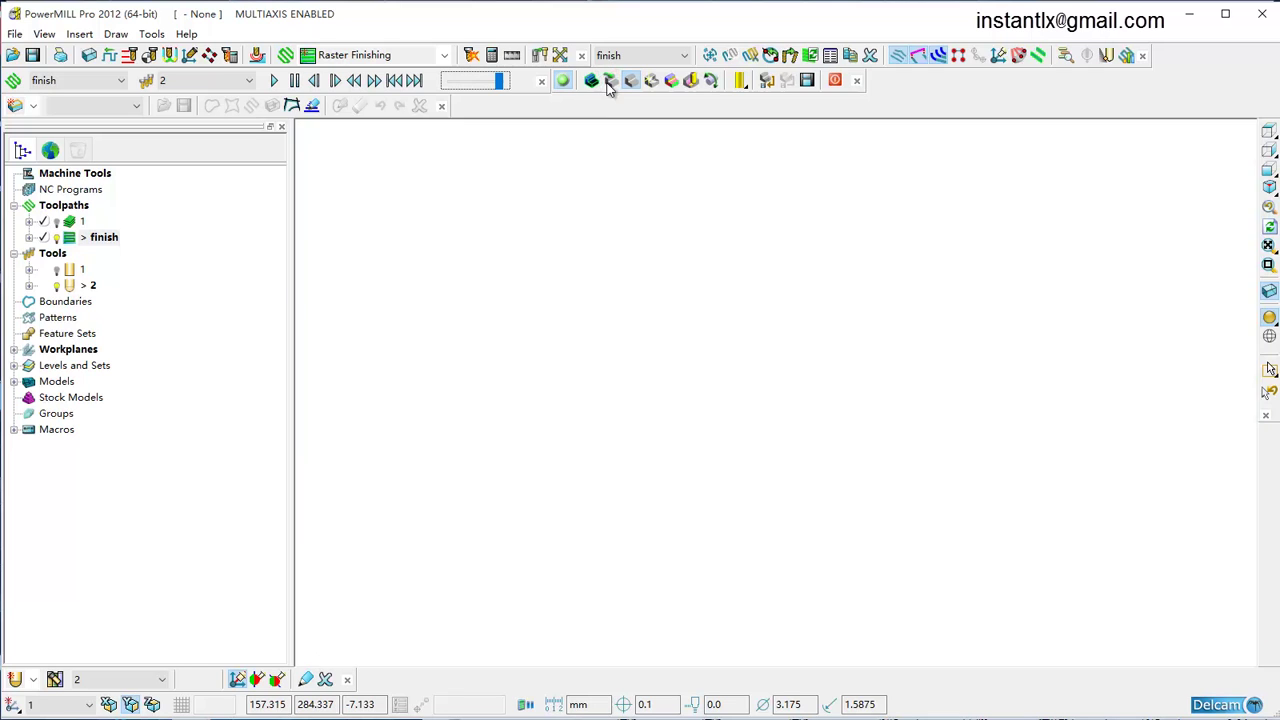
scroll("down", 3)
middle_click(729, 263)
left_click(66, 240)
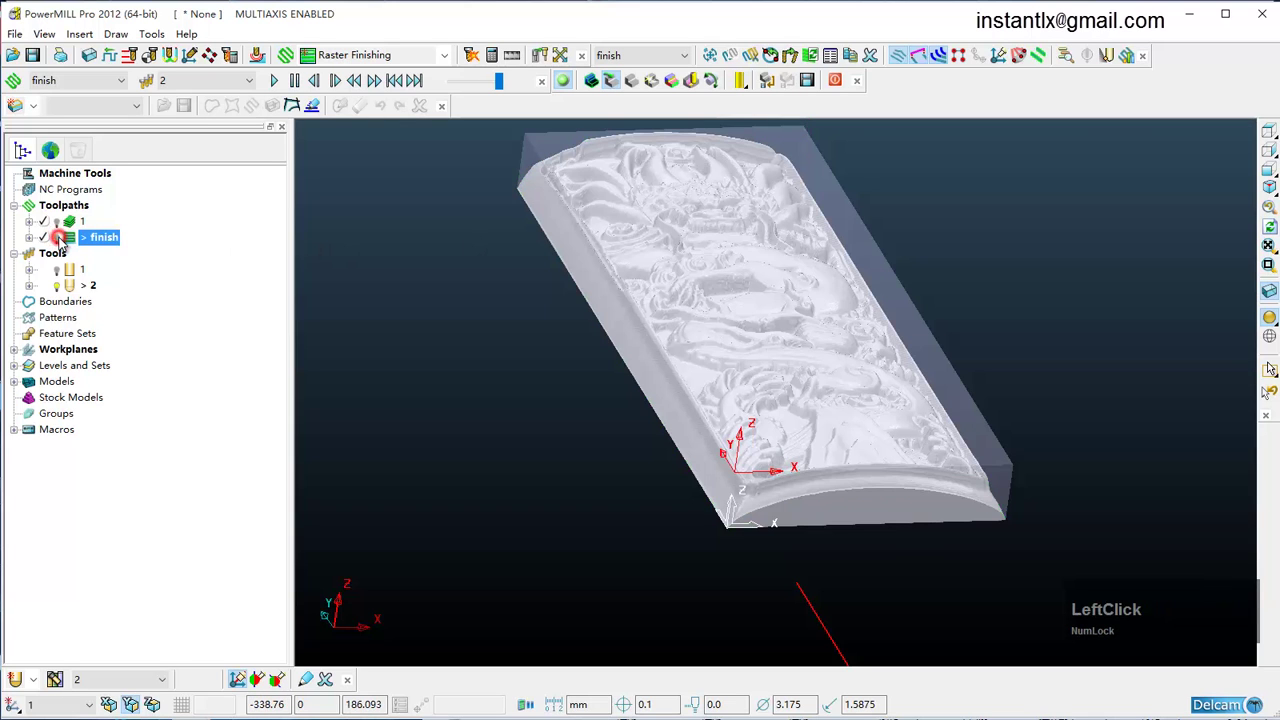
Orbit over the dragon's head and out to a top-down view of the whole relief
middle_click(692, 321)
scroll("down", 3)
middle_click(783, 254)
scroll("up", 3)
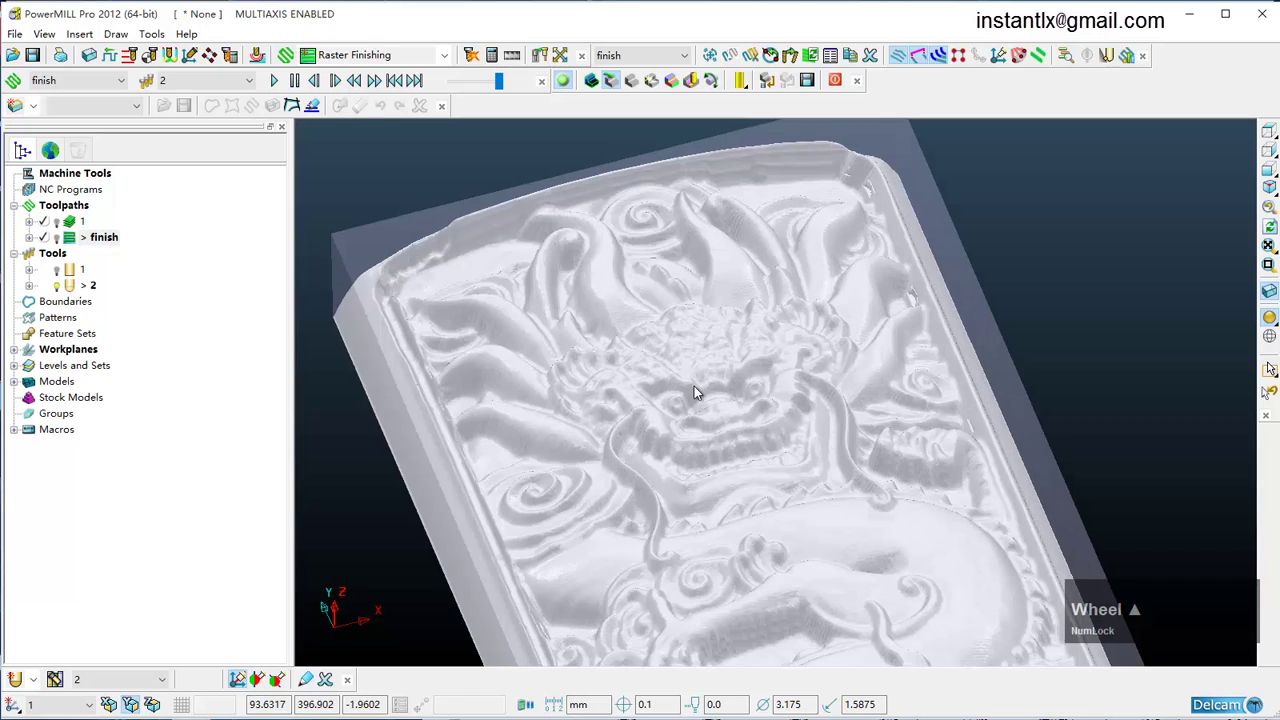
scroll("down", 3)
middle_click(742, 406)
scroll("up", 3)
middle_click(862, 454)
middle_click(815, 359)
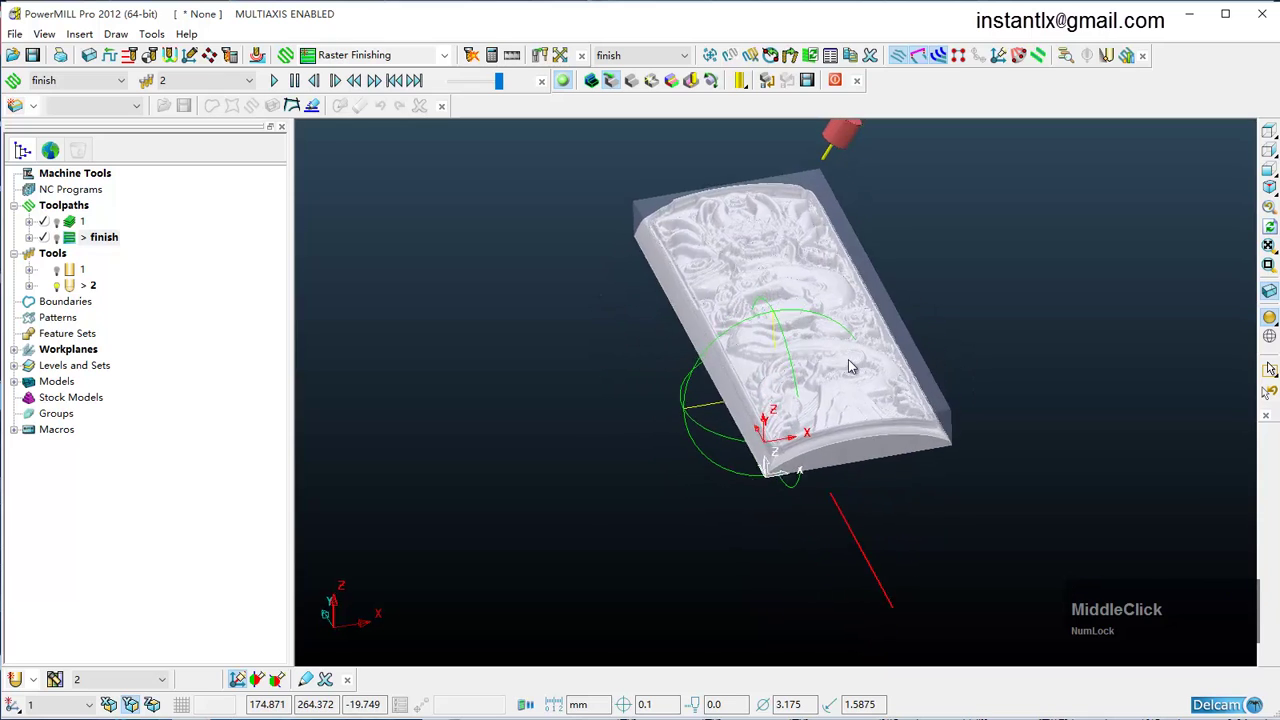